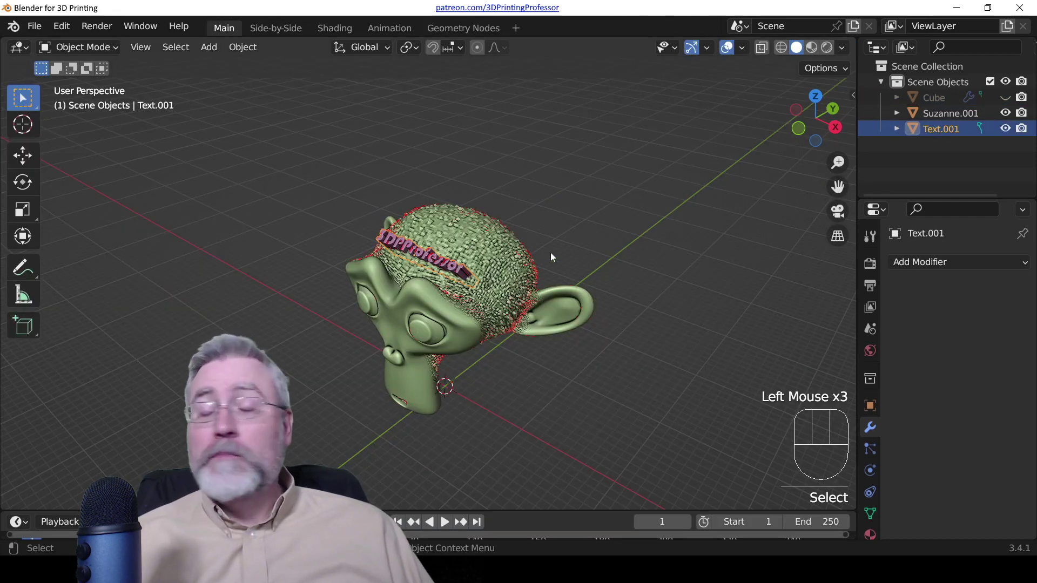
# - Isolate the monkey head in local view, orbit around it, then return to the full scene
pyautogui.scroll(3)
pyautogui.moveTo(495, 293); pyautogui.dragTo(477, 265)
pyautogui.moveTo(378, 261); pyautogui.dragTo(390, 255)
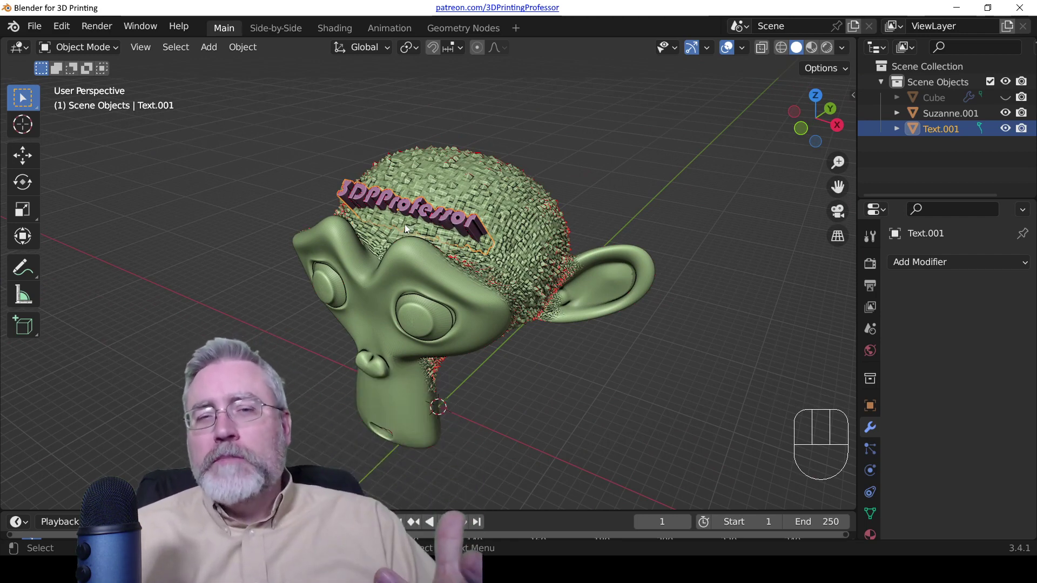
pyautogui.click(421, 261)
pyautogui.press('KP_Divide')
pyautogui.moveTo(374, 274); pyautogui.dragTo(430, 274)
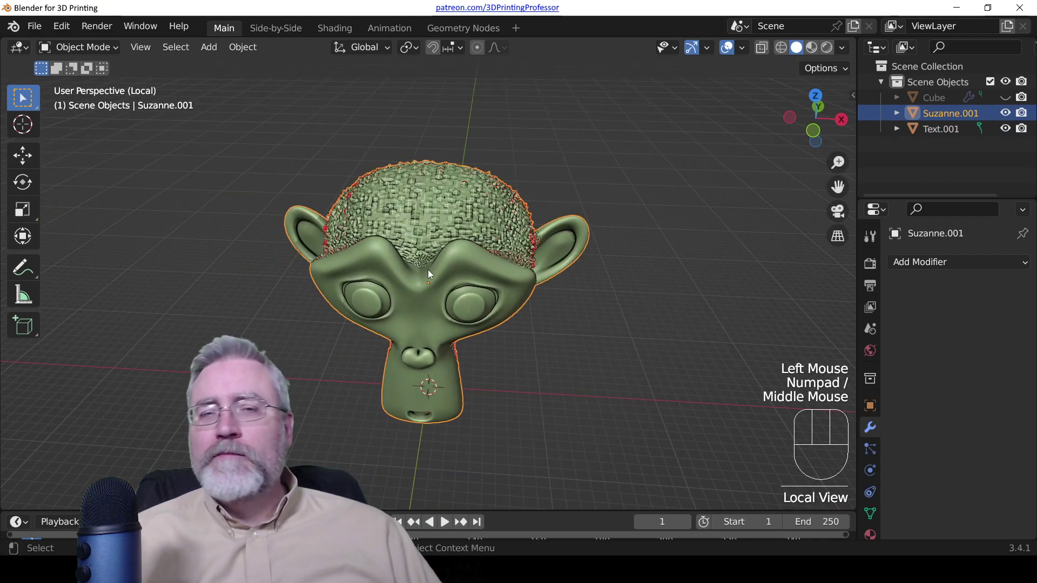
pyautogui.moveTo(487, 216); pyautogui.dragTo(414, 208)
pyautogui.scroll(3)
pyautogui.press('KP_Divide')
# - Select the 3DPProfessor text, inspect it from several angles and bring up its Add Modifier list
pyautogui.click(363, 199)
pyautogui.moveTo(349, 215); pyautogui.dragTo(427, 220)
pyautogui.scroll(3)
pyautogui.moveTo(475, 169); pyautogui.dragTo(515, 228)
pyautogui.moveTo(528, 221); pyautogui.dragTo(425, 233)
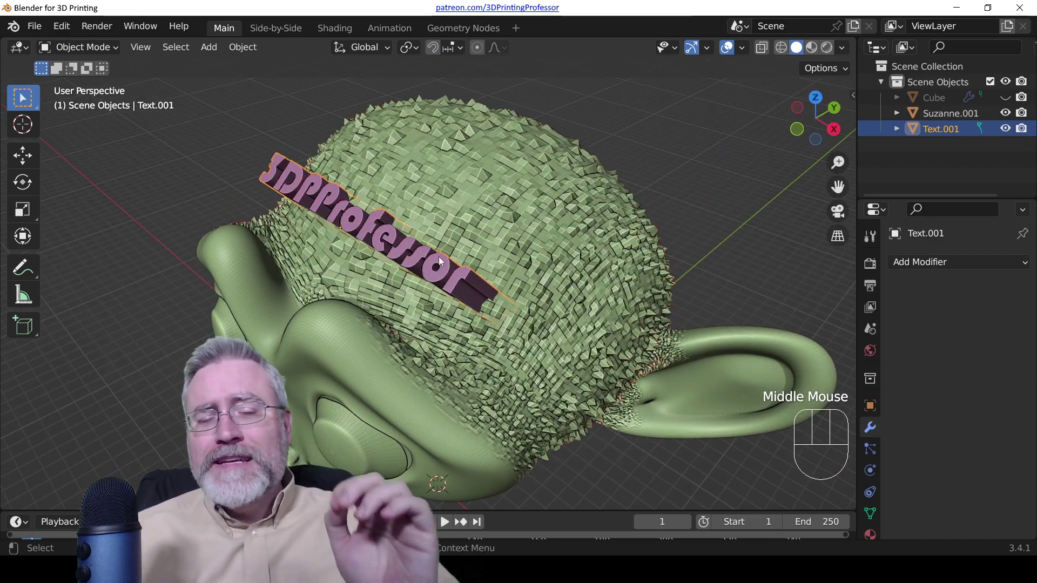
pyautogui.moveTo(441, 261); pyautogui.dragTo(359, 209)
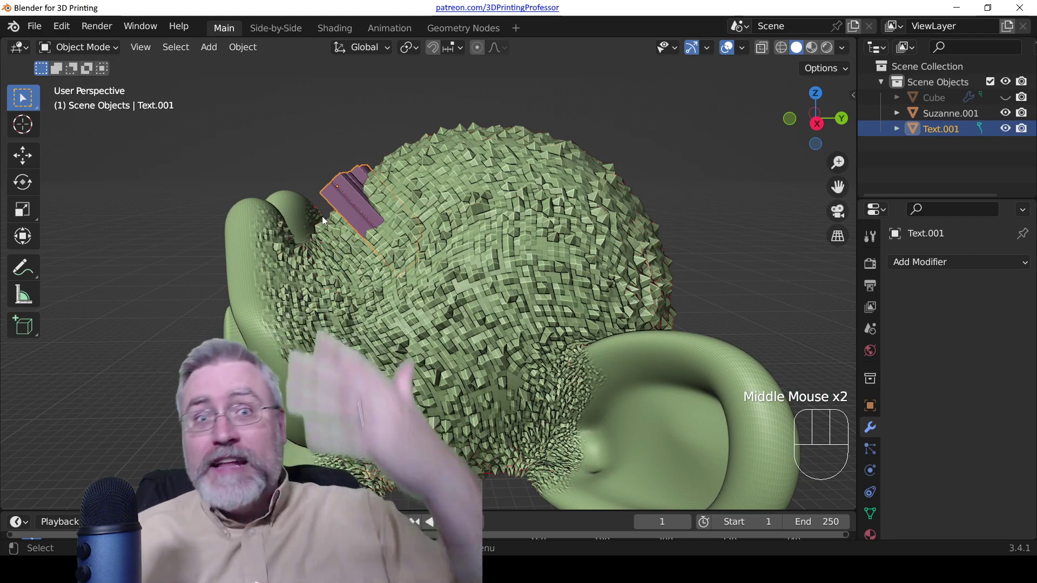
pyautogui.moveTo(310, 219); pyautogui.dragTo(363, 237)
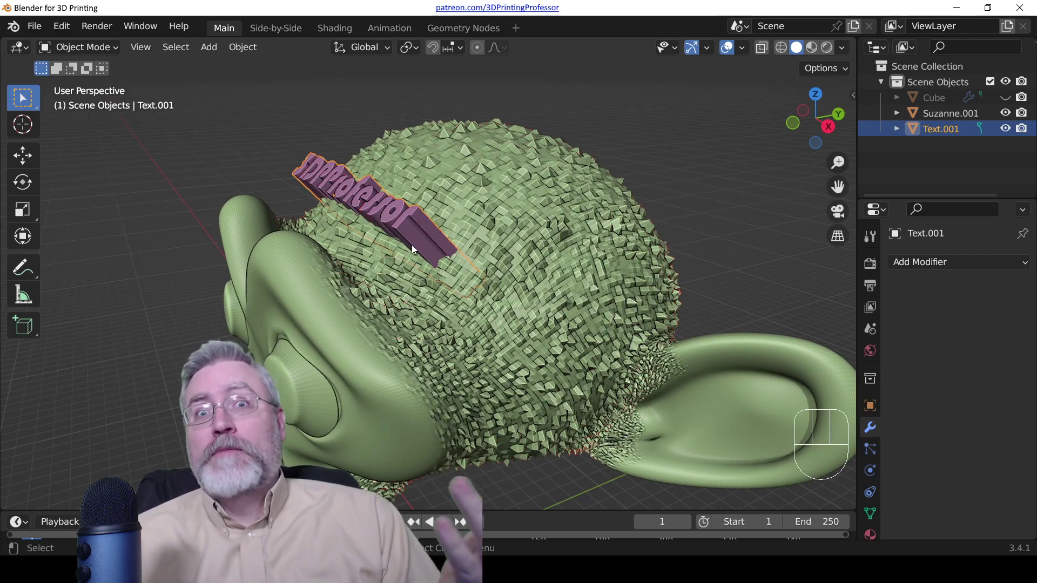
pyautogui.moveTo(322, 216); pyautogui.dragTo(413, 234)
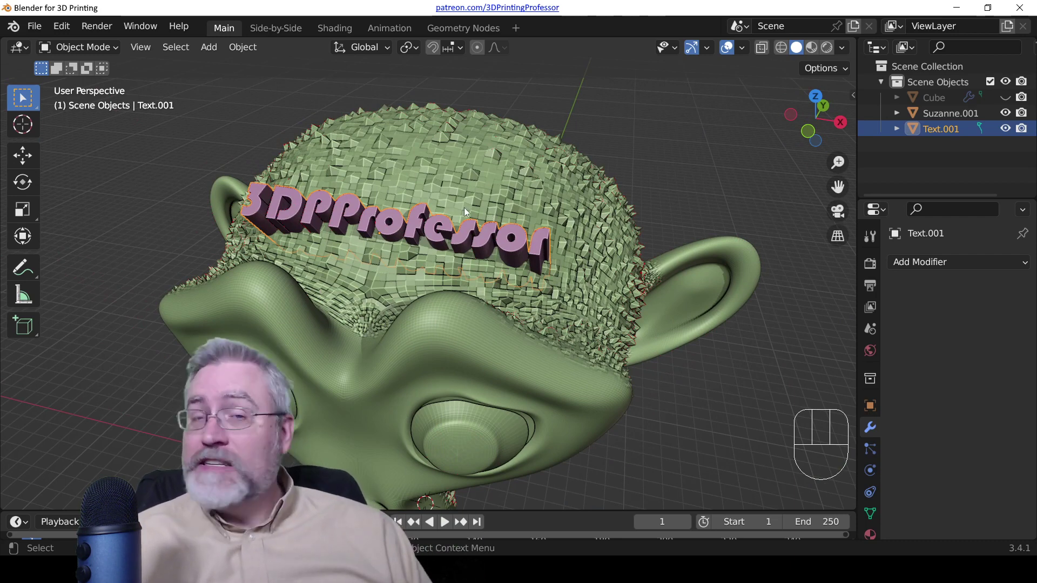
pyautogui.click(462, 237)
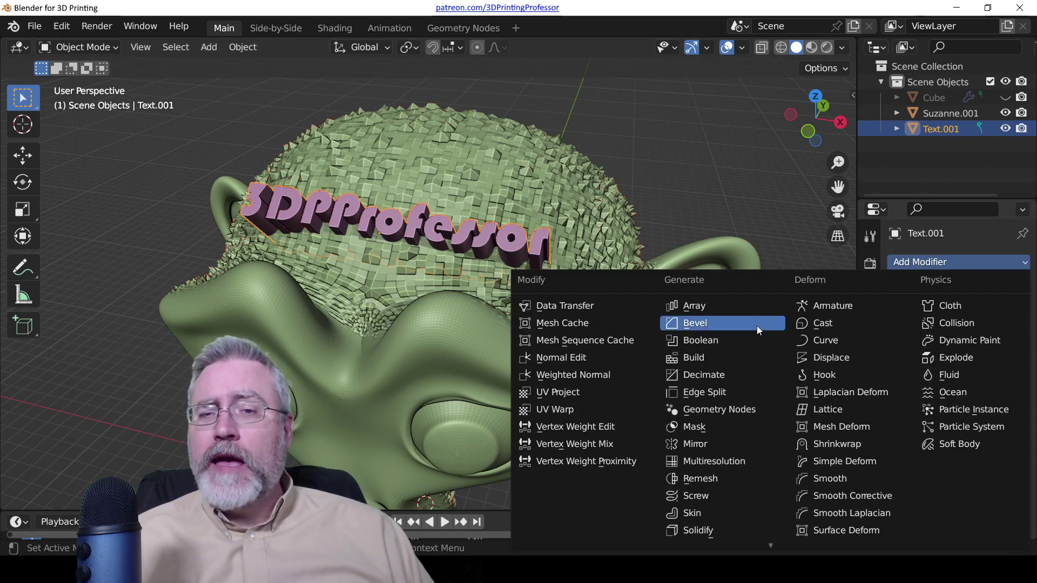
# - Give the text a Boolean Difference modifier with the monkey head as the cutting object
pyautogui.click(740, 339)
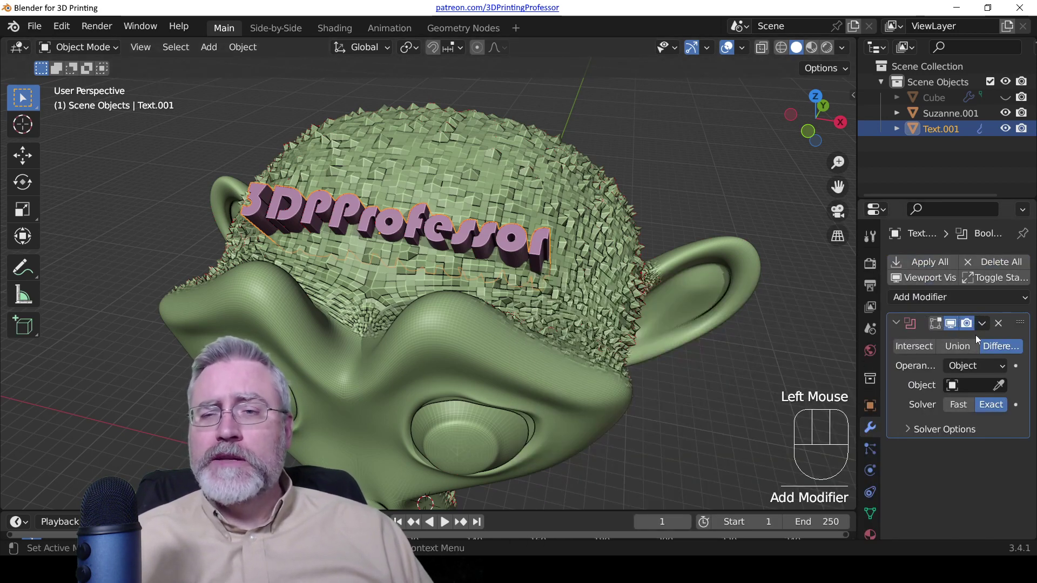
pyautogui.click(902, 342)
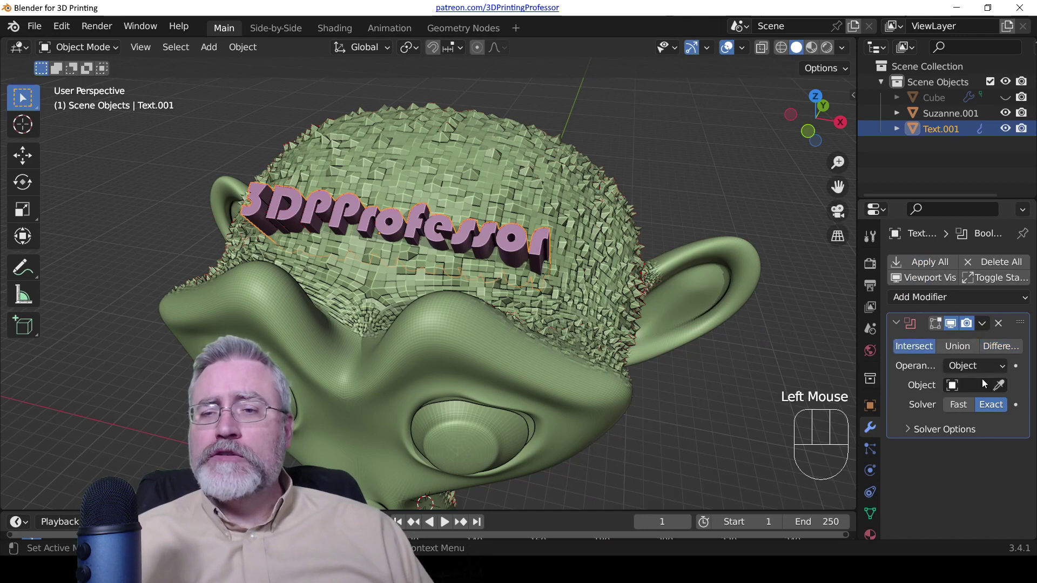
pyautogui.click(999, 392)
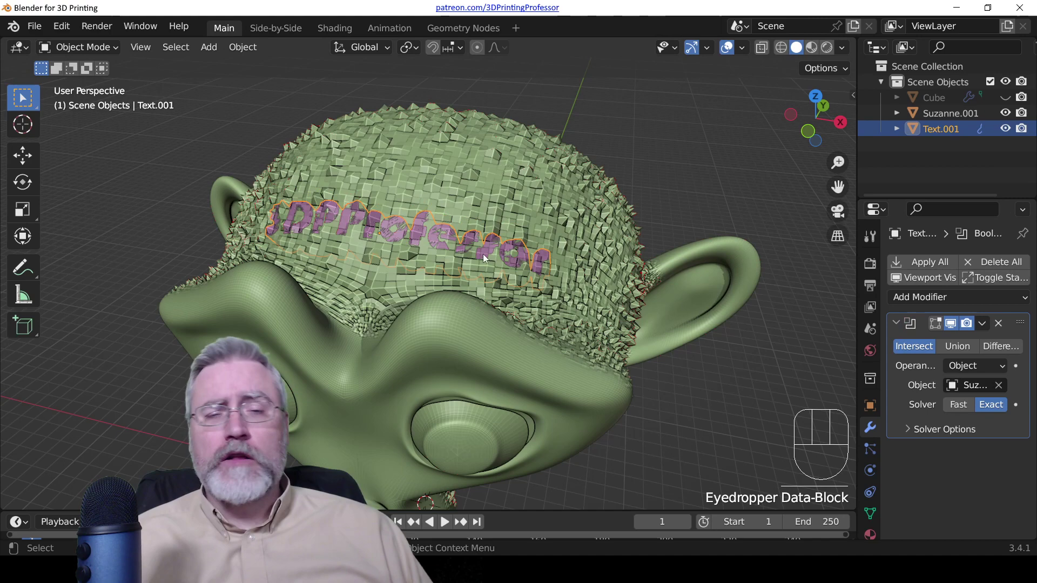
# - Check the cut in side view with X-ray/wireframe shading and nudge the text within the head
pyautogui.scroll(3)
pyautogui.press('KP_Divide')
pyautogui.scroll(3)
pyautogui.moveTo(361, 254); pyautogui.dragTo(298, 274)
pyautogui.press('KP_Divide')
pyautogui.press('KP_3')
pyautogui.press('z')
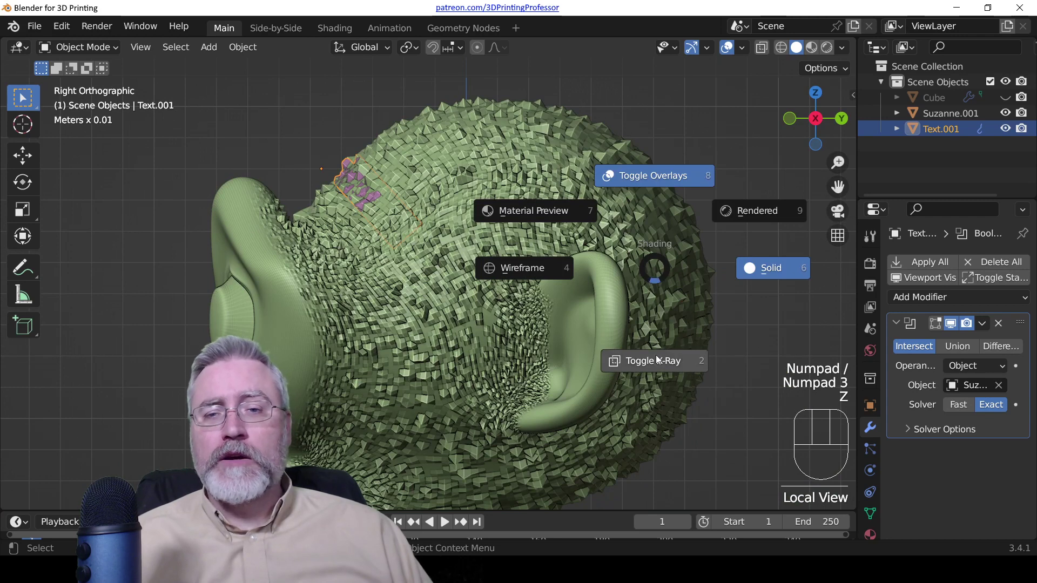
pyautogui.moveTo(439, 222); pyautogui.dragTo(576, 257)
pyautogui.scroll(3)
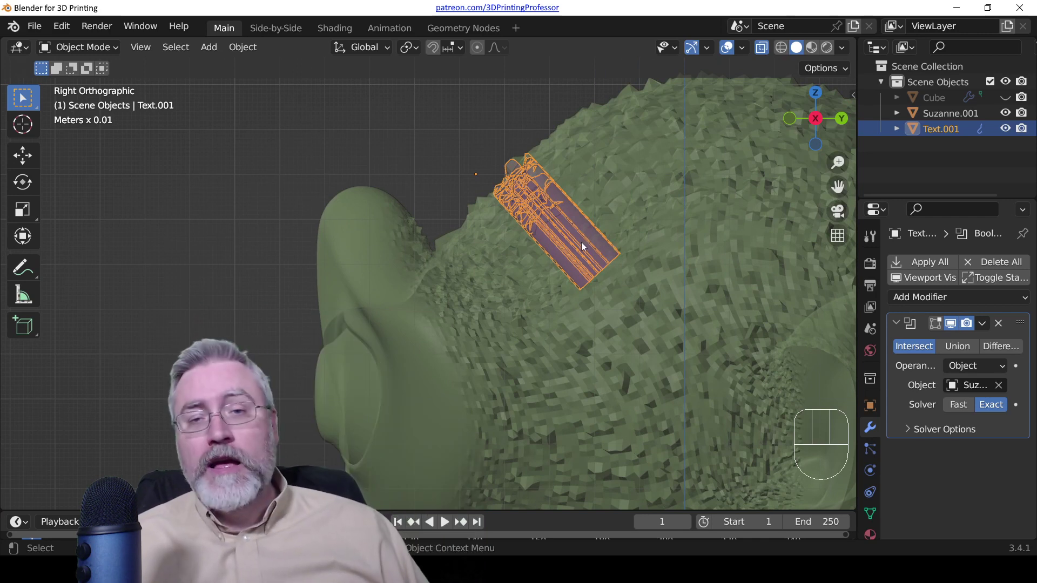
pyautogui.press('g')
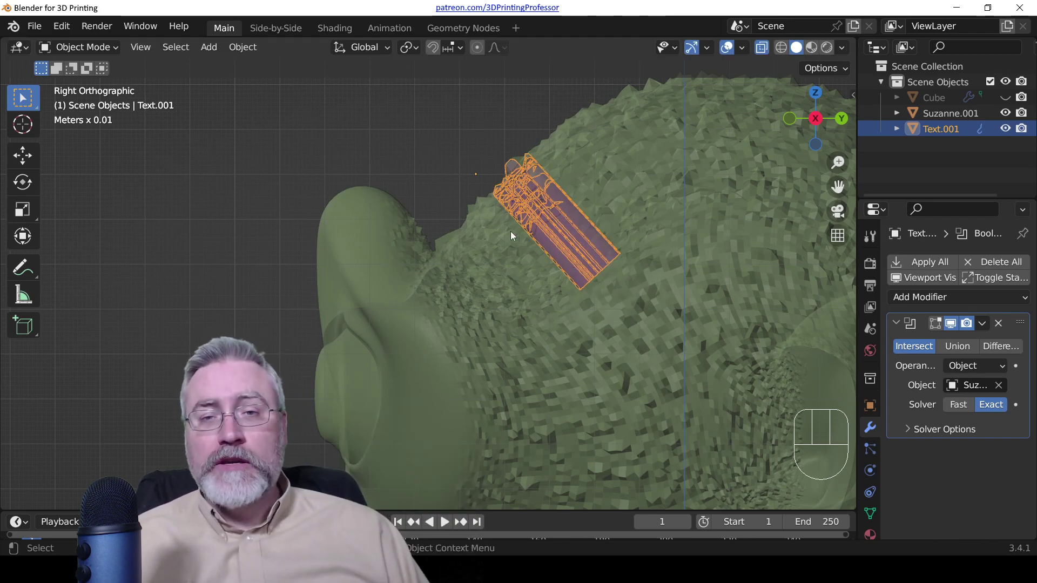
pyautogui.moveTo(493, 217); pyautogui.dragTo(617, 260)
pyautogui.scroll(3)
pyautogui.moveTo(602, 229); pyautogui.dragTo(495, 254)
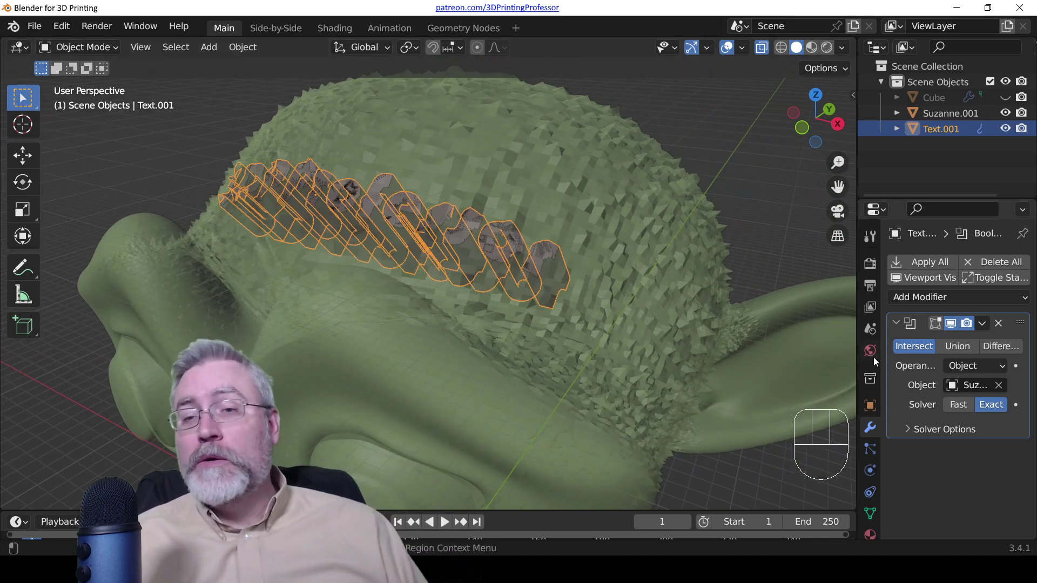
# - Apply the Boolean cut permanently and move the trimmed text into the head in side view
pyautogui.press('ctrl+a')
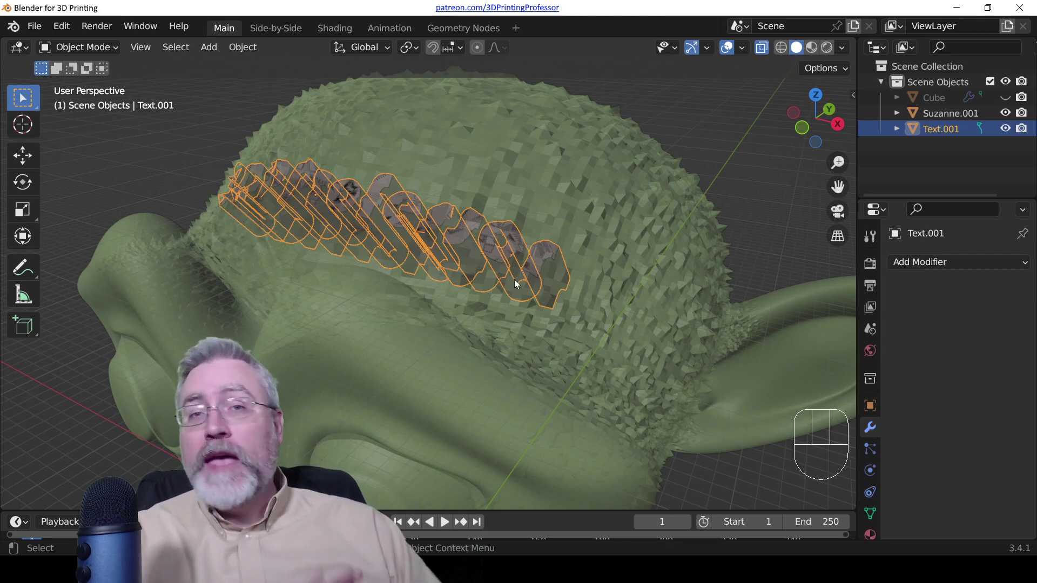
pyautogui.press('KP_3')
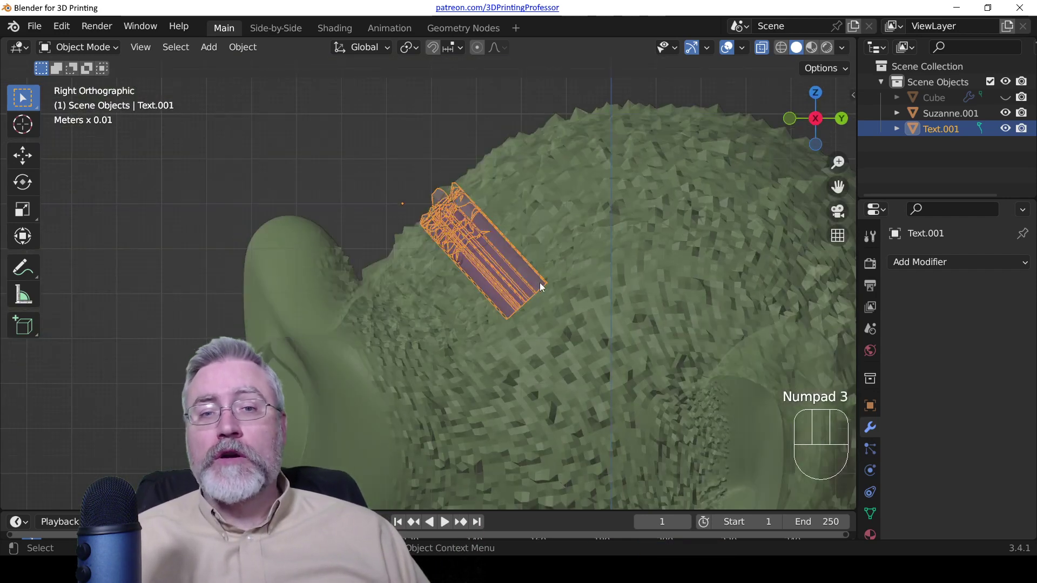
pyautogui.press('g')
pyautogui.press('z')
pyautogui.moveTo(372, 226); pyautogui.dragTo(516, 282)
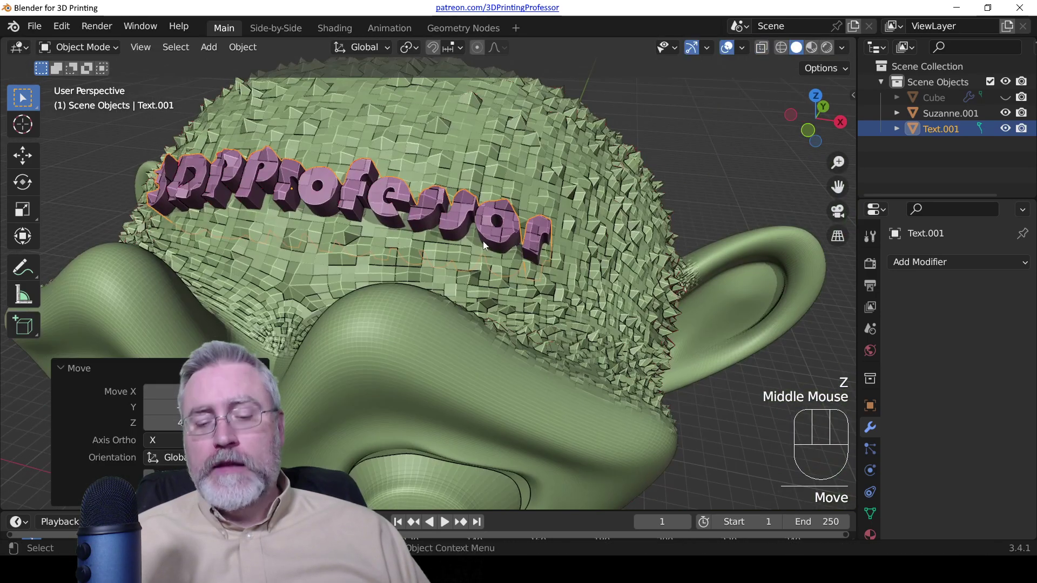
# - Push the lettering deeper into the forehead from side view, then select the monkey head
pyautogui.press('KP_3')
pyautogui.scroll(3)
pyautogui.press('g')
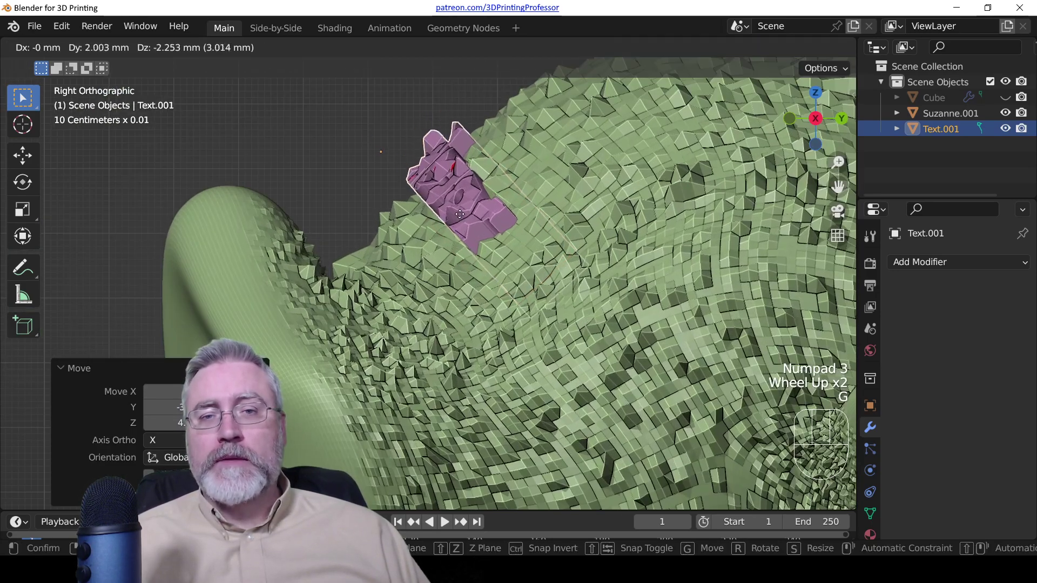
pyautogui.scroll(-3)
pyautogui.moveTo(387, 201); pyautogui.dragTo(520, 262)
pyautogui.scroll(-3)
pyautogui.click(453, 296)
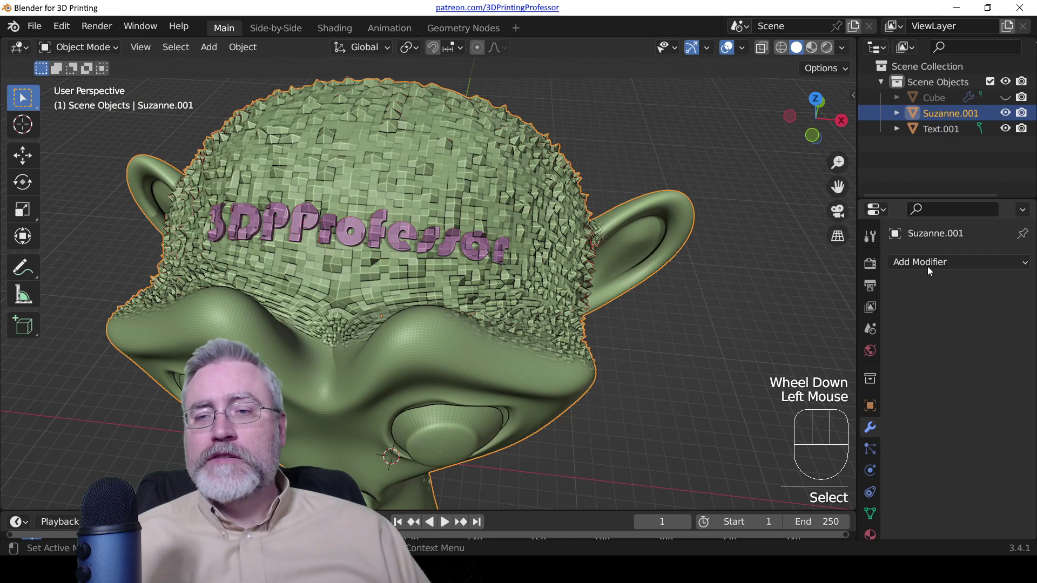
# - Give the monkey head a Boolean Difference modifier with the text as cutter and inspect the engraving in local view
pyautogui.click(928, 364)
pyautogui.click(961, 349)
pyautogui.click(1003, 393)
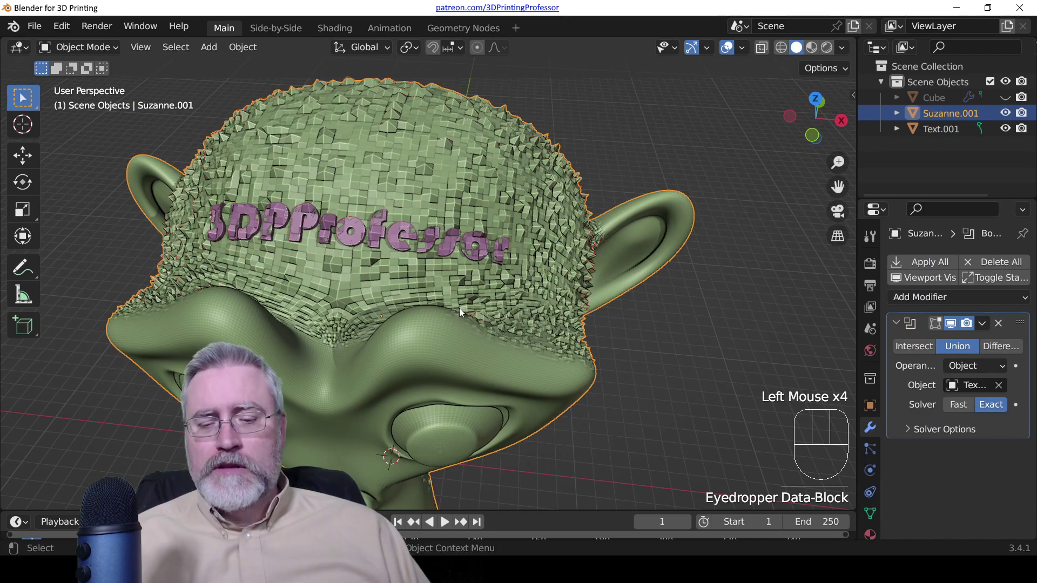
pyautogui.press('KP_Divide')
pyautogui.scroll(3)
pyautogui.moveTo(386, 249); pyautogui.dragTo(352, 261)
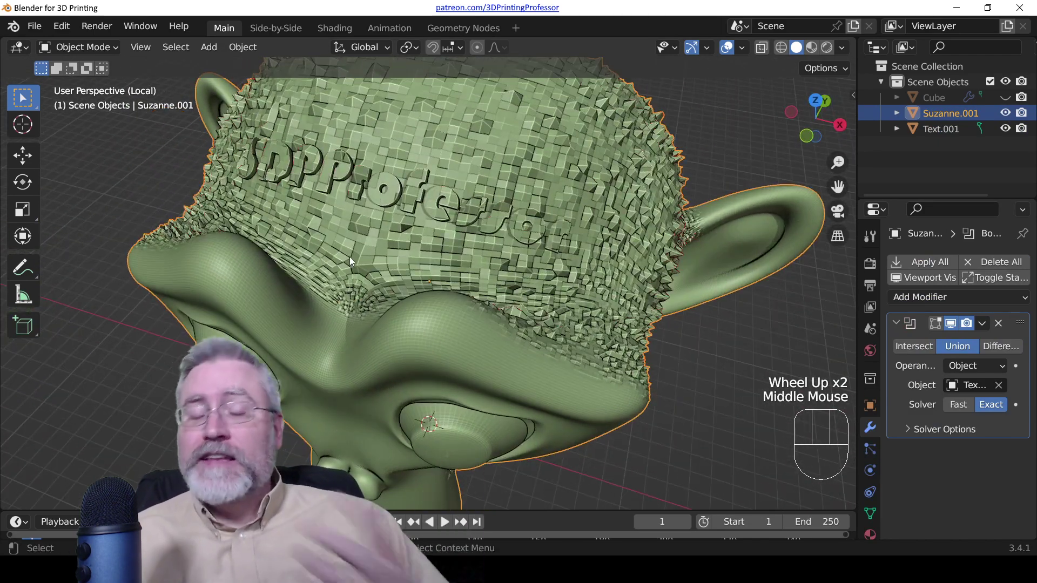
pyautogui.press('KP_Divide')
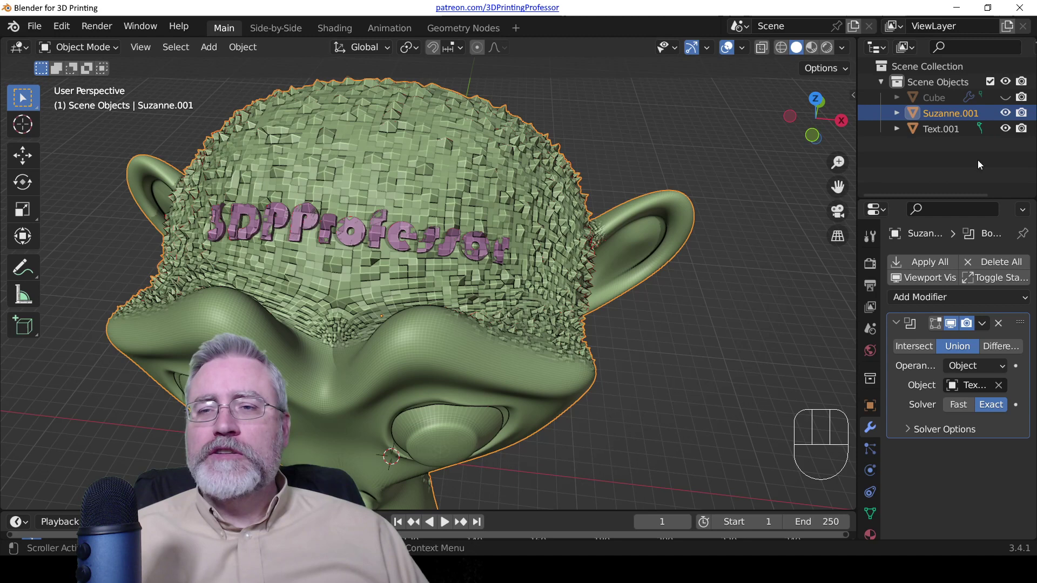
# - Clear the scene, add a UV sphere, enlarge it and lift it to sit on the grid
pyautogui.moveTo(952, 161); pyautogui.dragTo(907, 98)
pyautogui.press('x')
pyautogui.scroll(-3)
pyautogui.moveTo(426, 316); pyautogui.dragTo(435, 241)
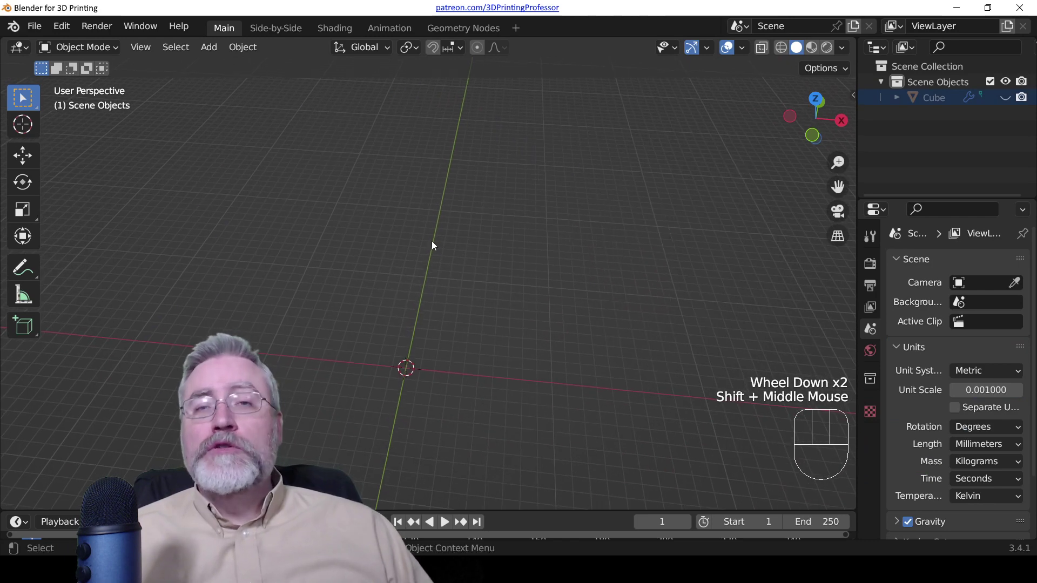
pyautogui.press('shift+a')
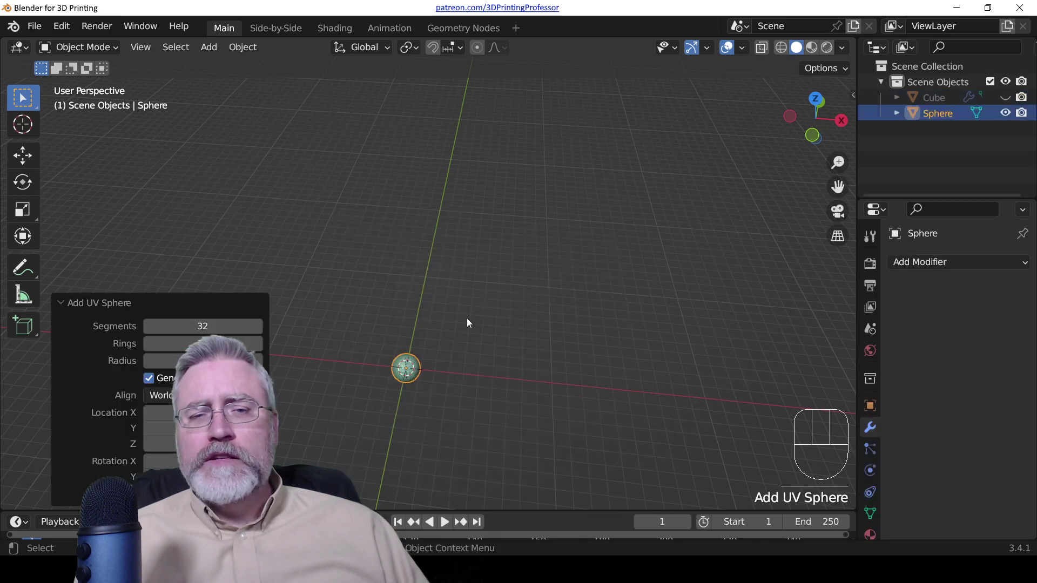
pyautogui.press('s')
pyautogui.press('KP_3')
pyautogui.scroll(-3)
pyautogui.press('g')
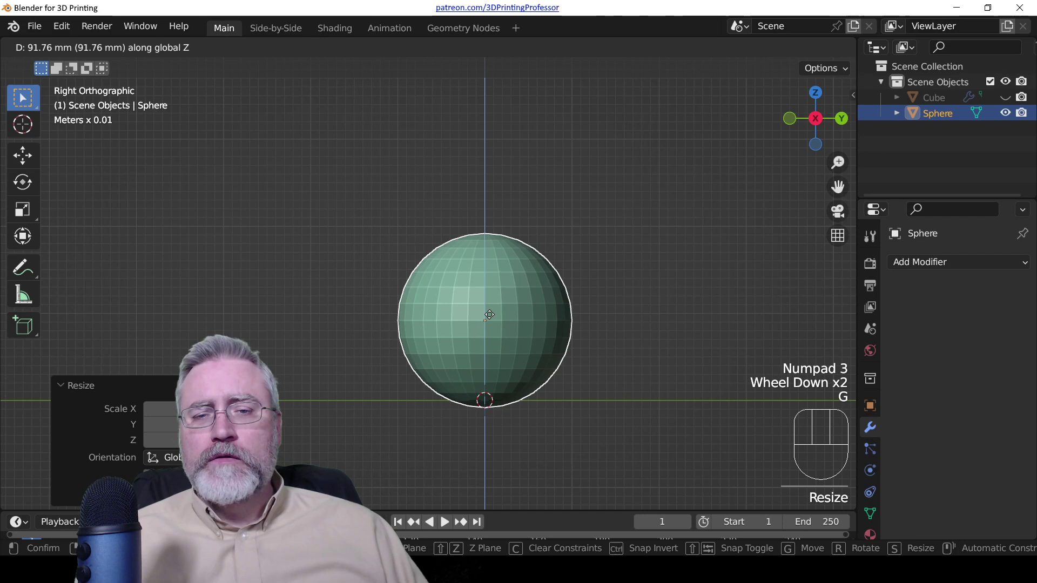
pyautogui.press('KP_1')
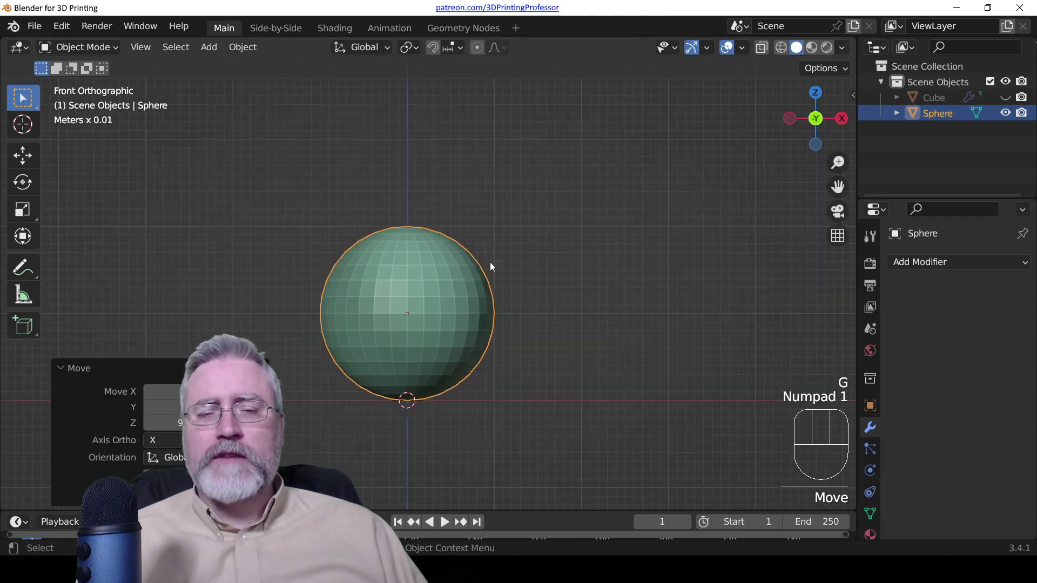
pyautogui.moveTo(487, 240); pyautogui.dragTo(457, 332)
pyautogui.scroll(3)
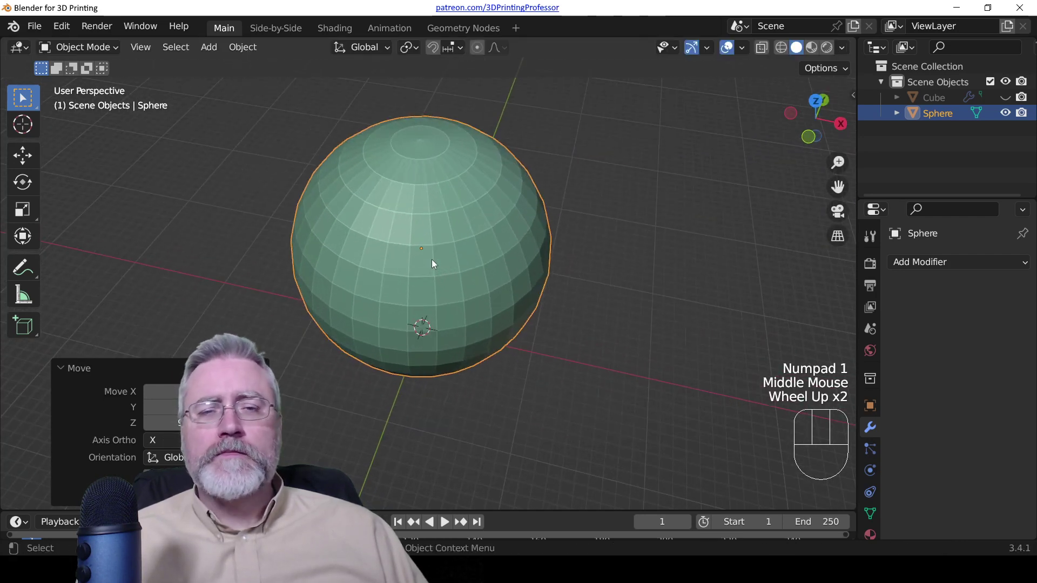
# - Add a cube, tilt and enlarge it, and push it into the upper front of the sphere so they overlap
pyautogui.press('shift+a')
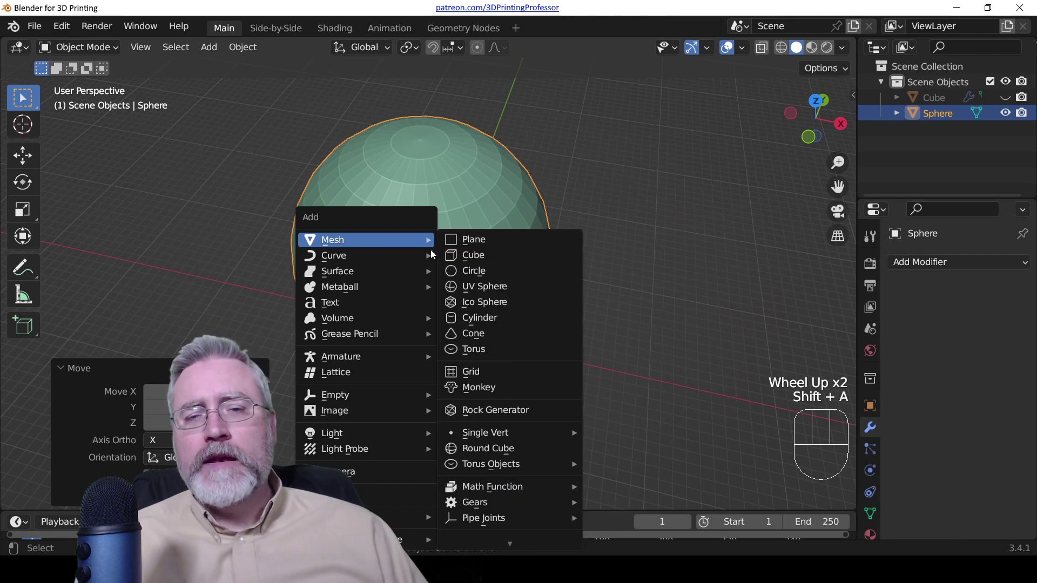
pyautogui.press('KP_3')
pyautogui.press('g')
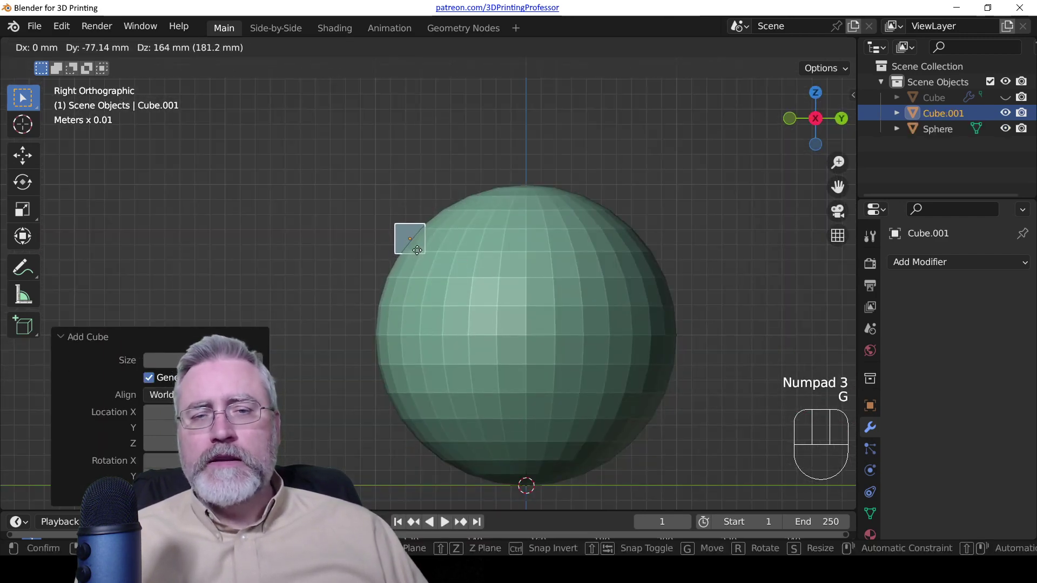
pyautogui.press('r')
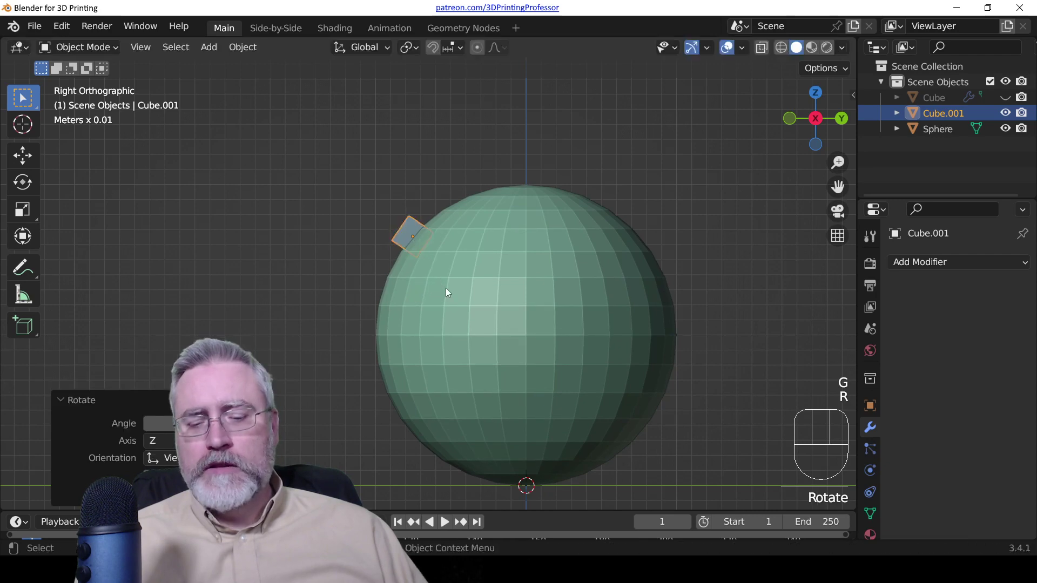
pyautogui.press('s')
pyautogui.press('KP_1')
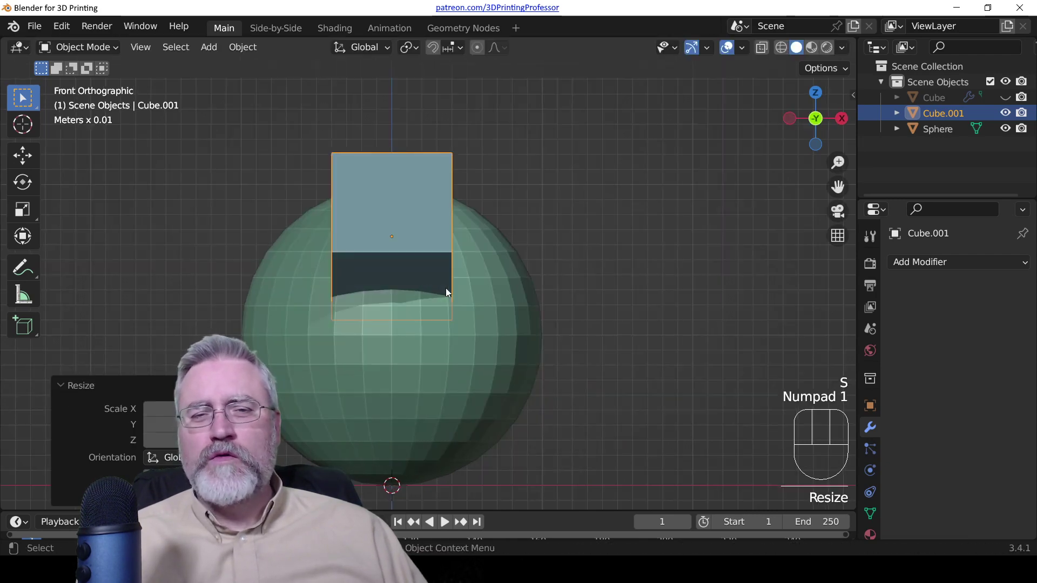
pyautogui.scroll(-3)
pyautogui.moveTo(483, 204); pyautogui.dragTo(456, 307)
pyautogui.scroll(3)
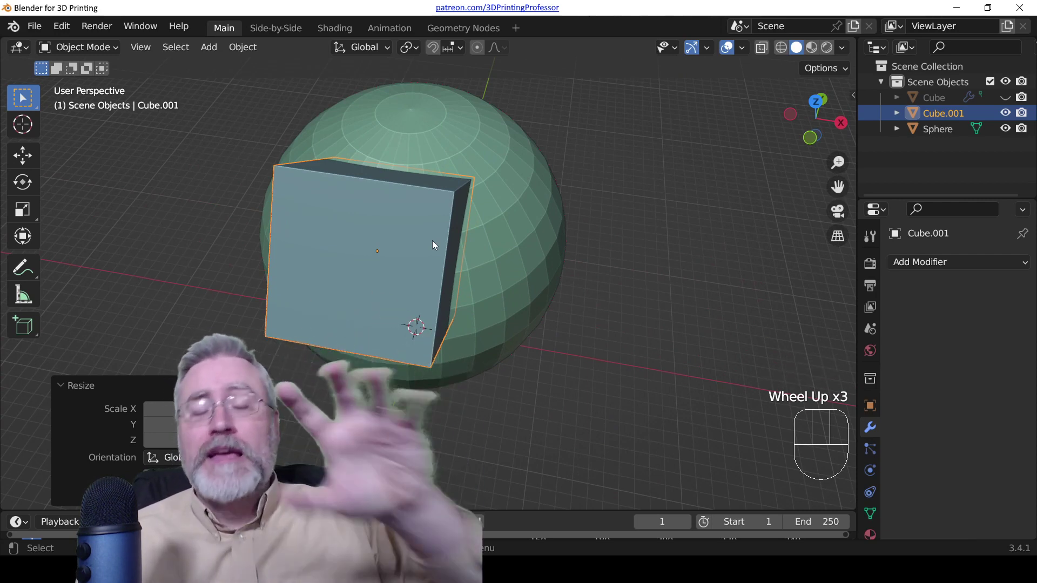
pyautogui.moveTo(427, 247); pyautogui.dragTo(309, 189)
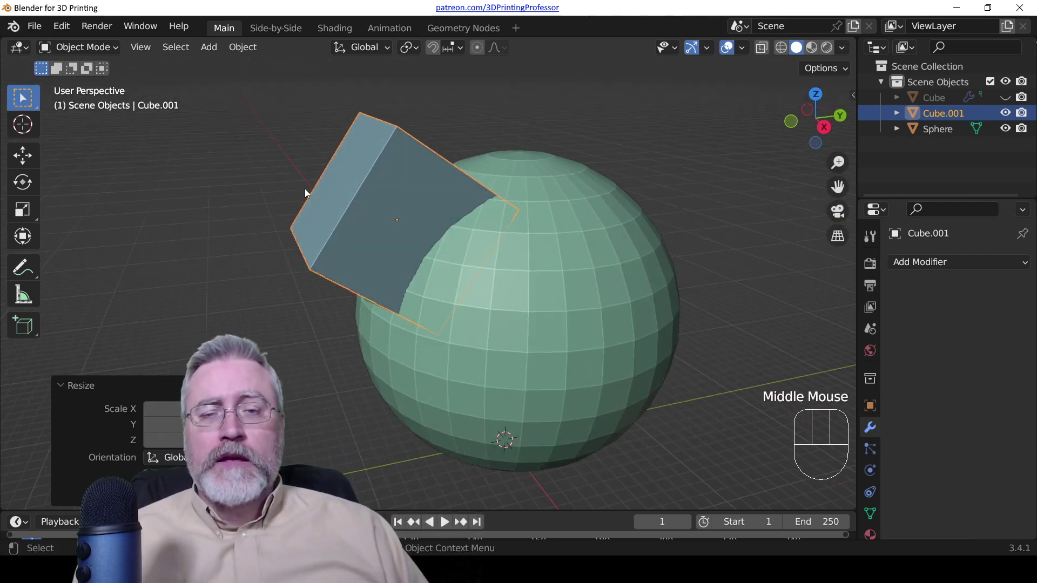
pyautogui.press('KP_3')
pyautogui.press('g')
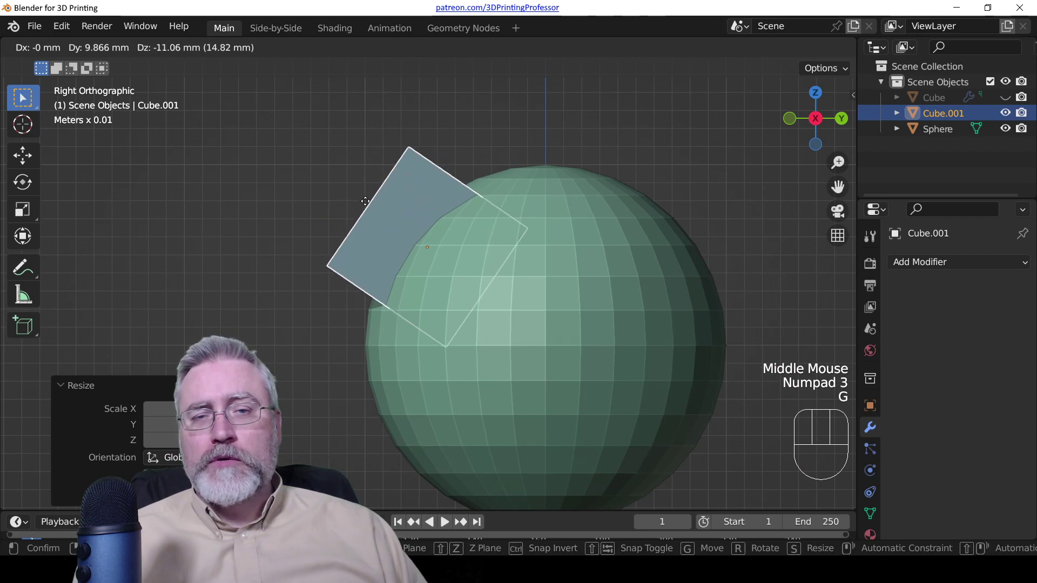
pyautogui.moveTo(259, 214); pyautogui.dragTo(435, 282)
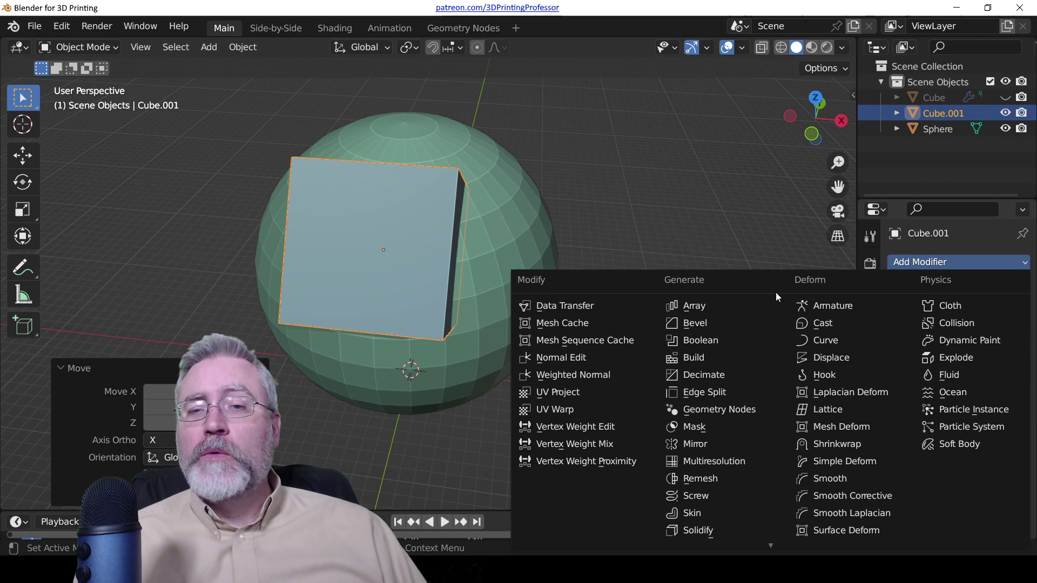
# - Give the cube an exact Boolean Difference modifier with the sphere picked as its object
pyautogui.click(743, 343)
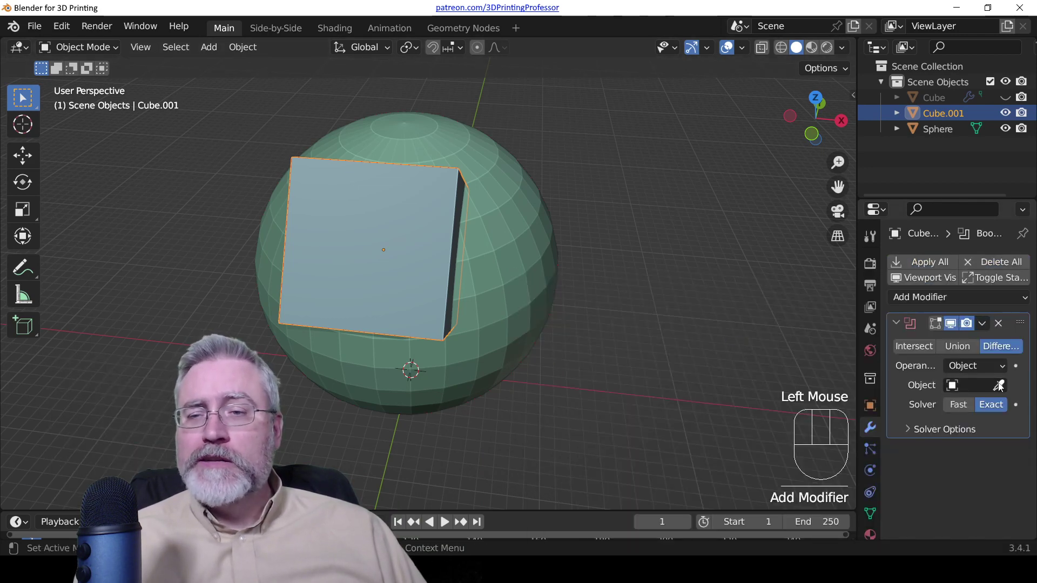
pyautogui.click(927, 349)
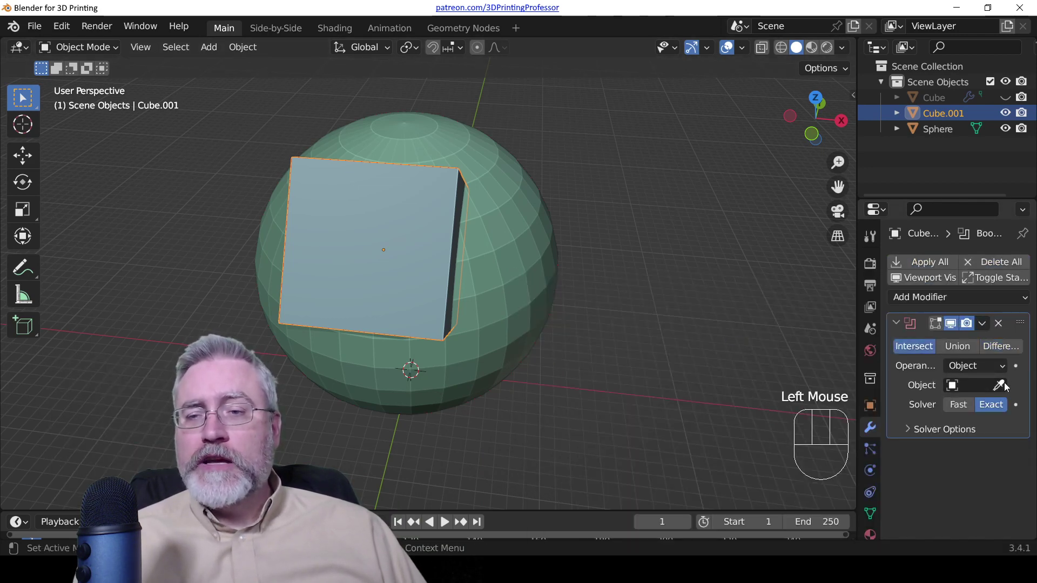
pyautogui.click(1002, 389)
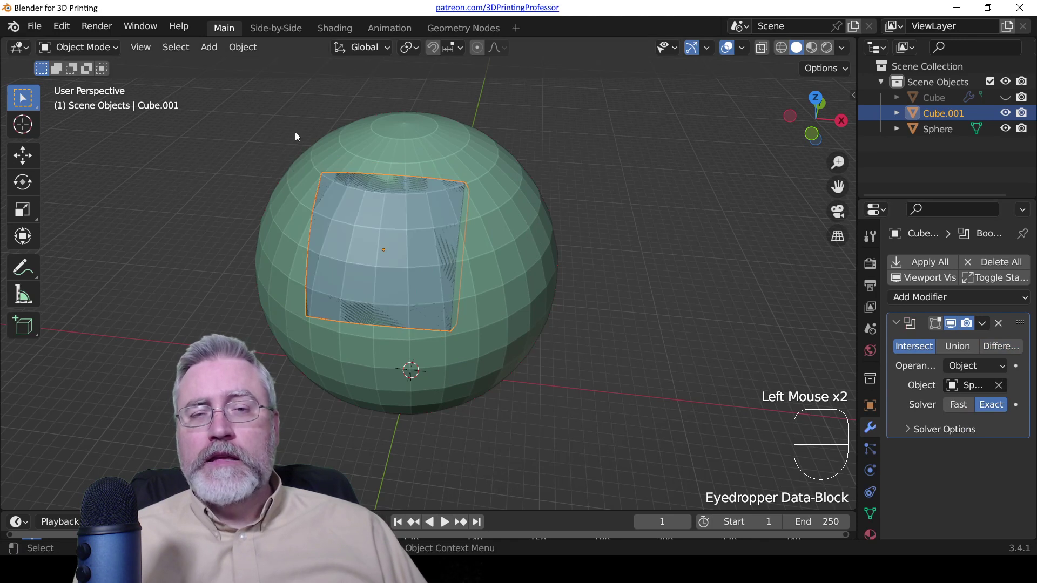
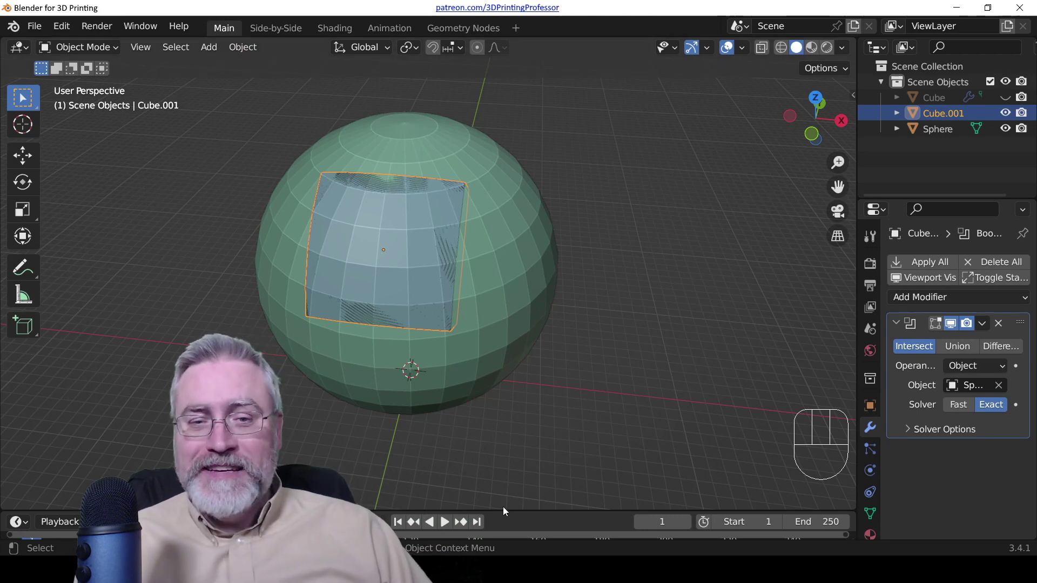
# - Enlarge the bottom timeline area and switch it to a Geometry Node Editor
pyautogui.moveTo(505, 506); pyautogui.dragTo(544, 297)
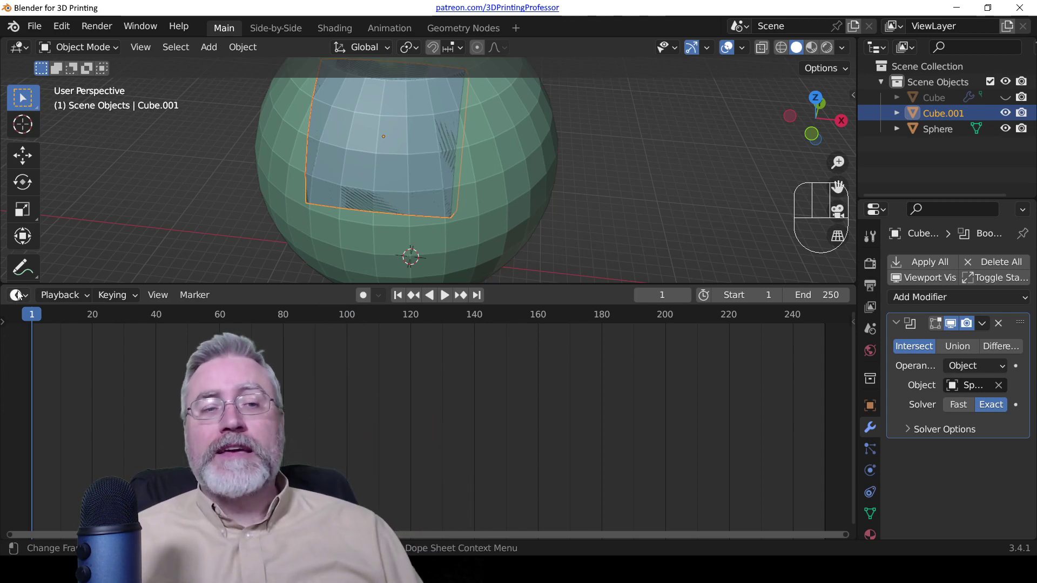
pyautogui.moveTo(23, 299); pyautogui.dragTo(97, 425)
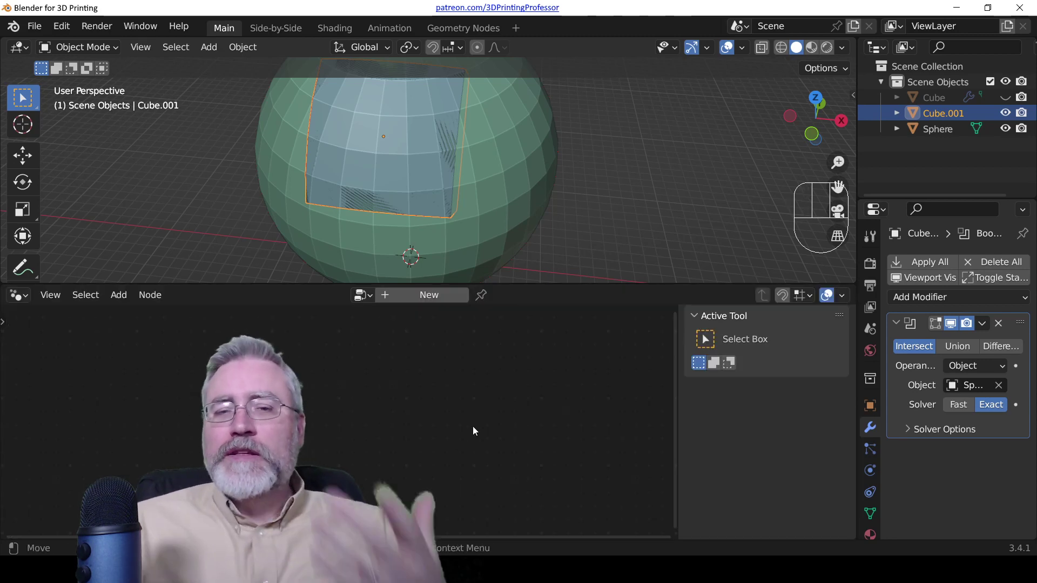
# - Zoom out and recenter the viewport so the whole sphere and cut cube are visible
pyautogui.scroll(-3)
pyautogui.moveTo(540, 171); pyautogui.dragTo(549, 199)
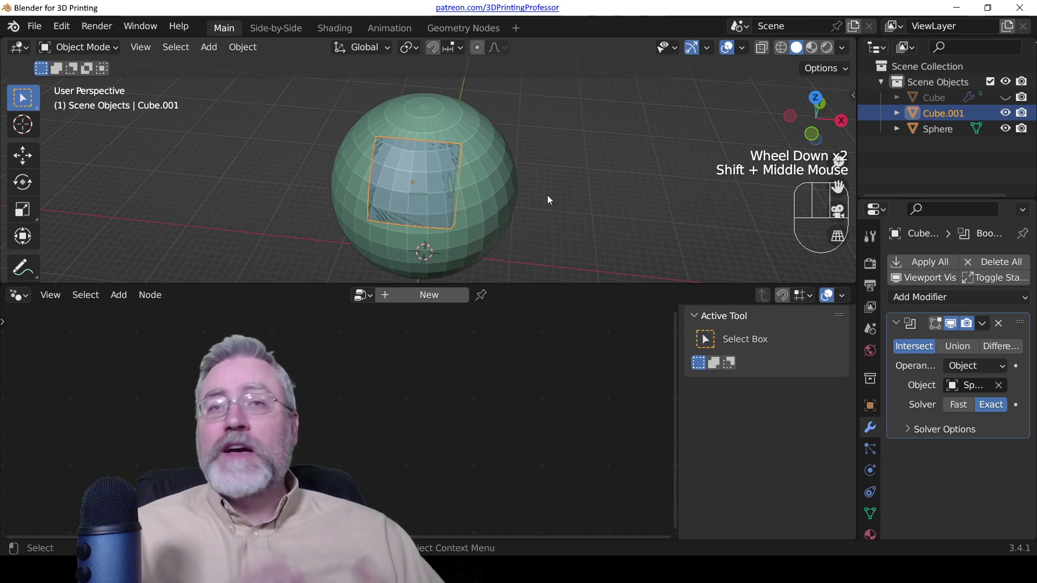
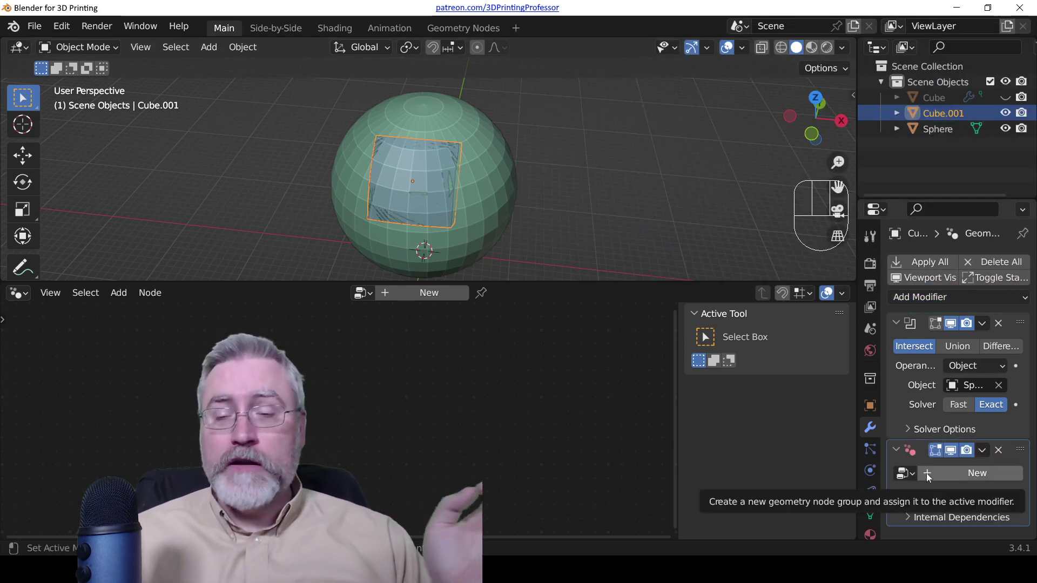
# - Delete the first Geometry Nodes modifier and create a fresh node group for the cube
pyautogui.click(929, 473)
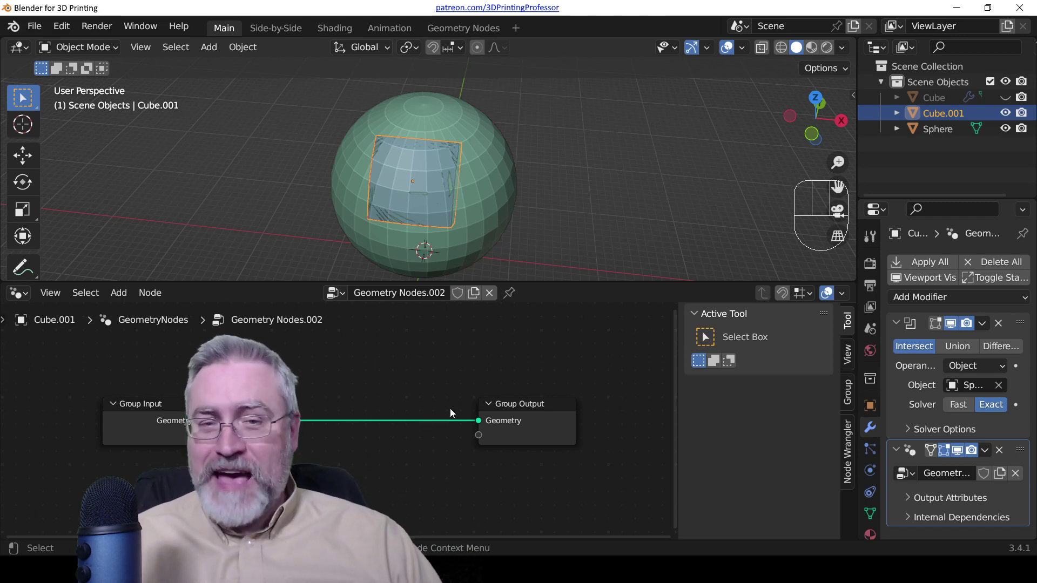
pyautogui.click(1003, 456)
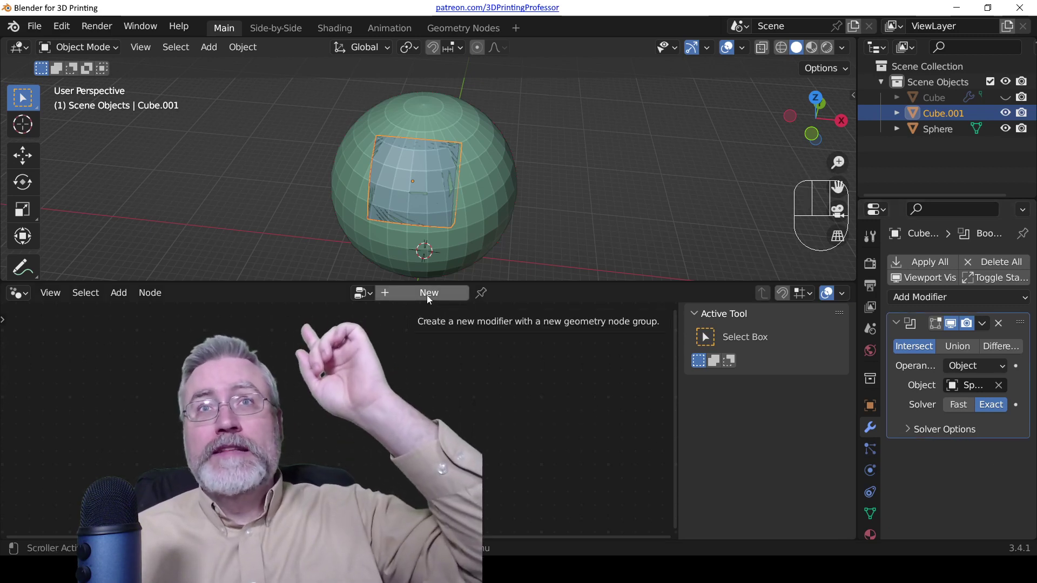
pyautogui.click(431, 298)
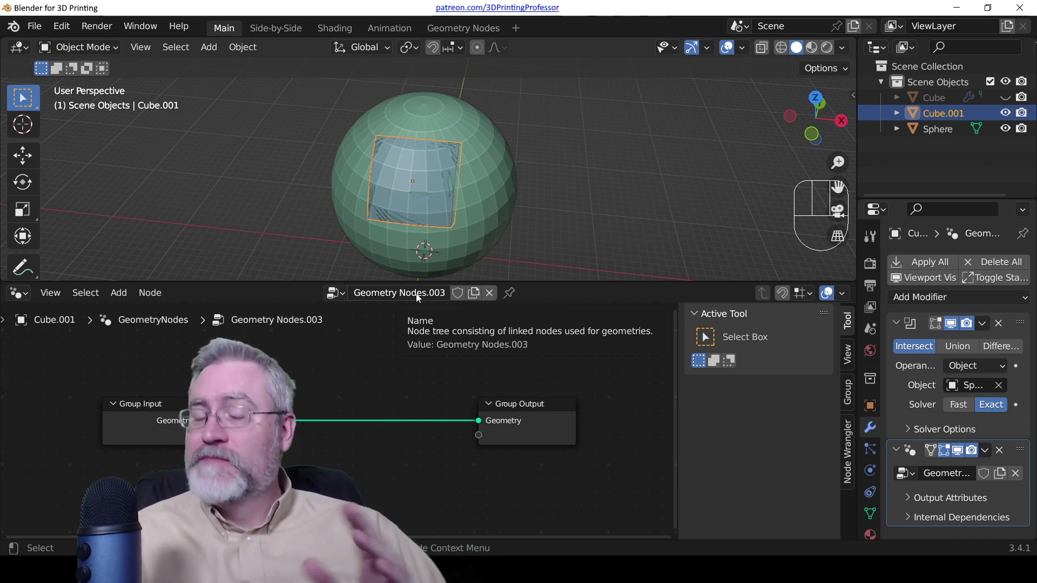
# - Pan, zoom and frame the Group Input/Output graph within the node editor
pyautogui.moveTo(419, 294); pyautogui.dragTo(436, 344)
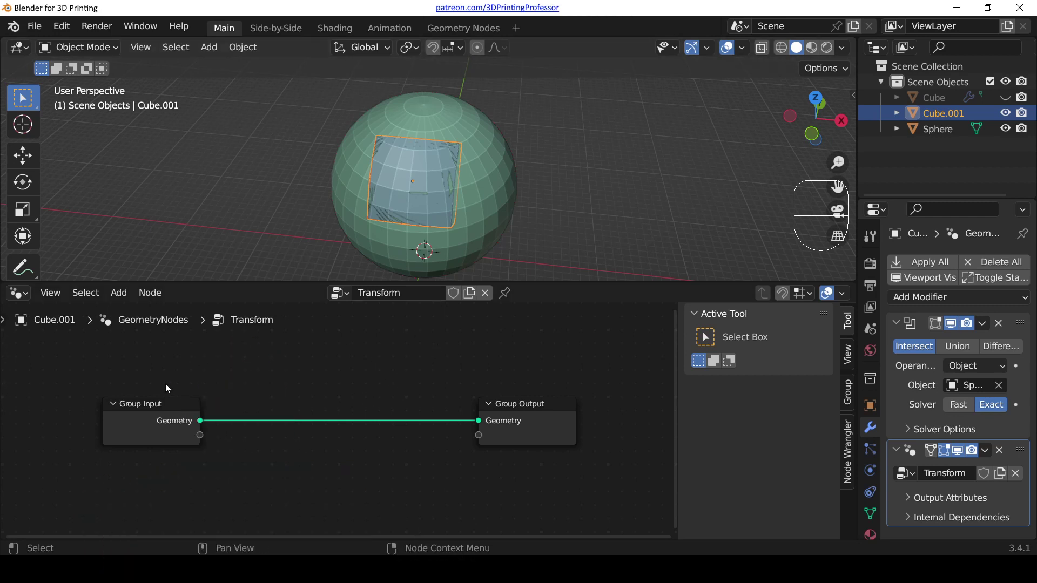
pyautogui.moveTo(299, 387); pyautogui.dragTo(330, 383)
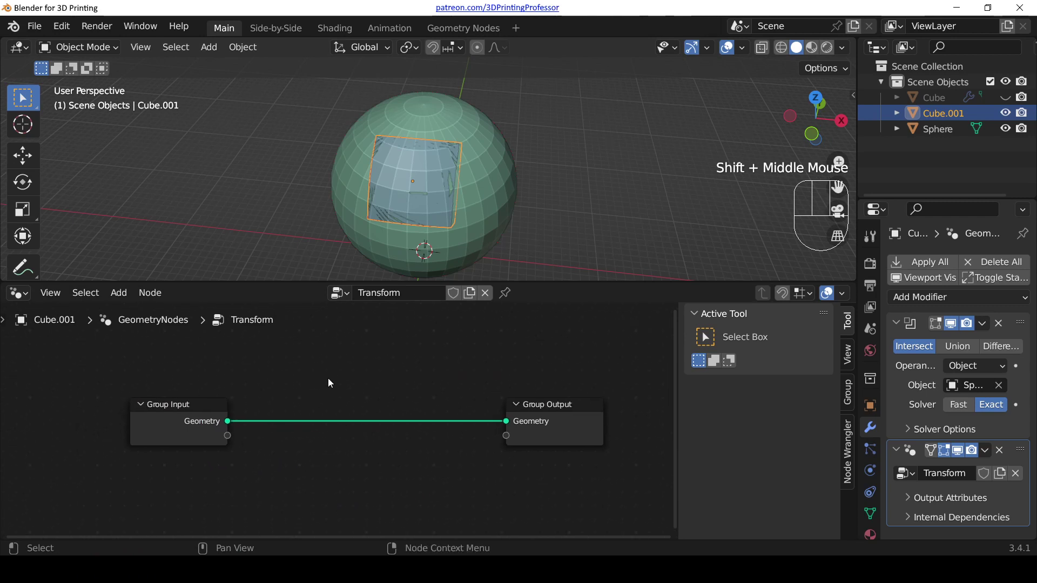
pyautogui.scroll(-3)
pyautogui.scroll(-3)
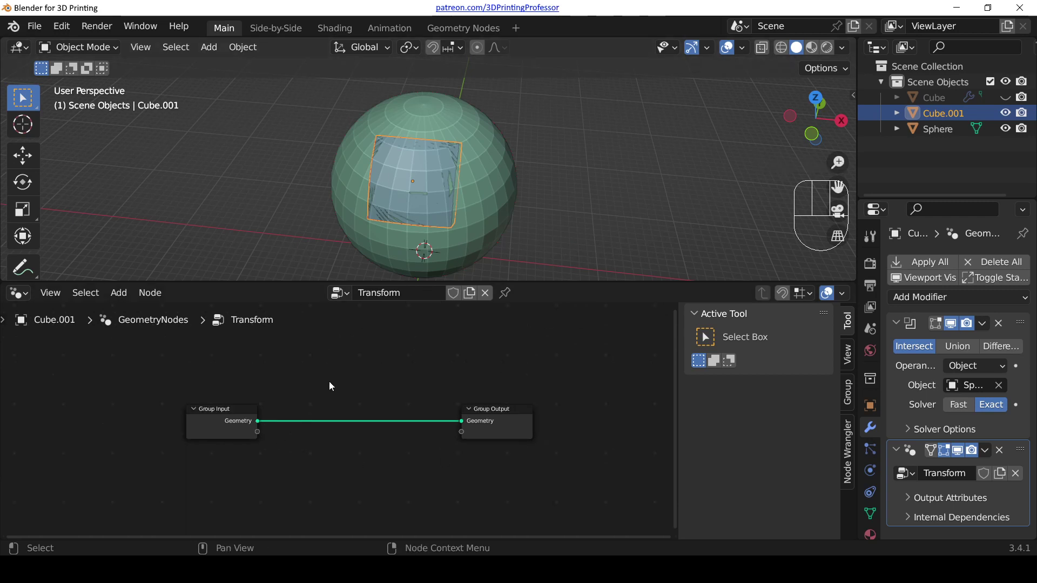
pyautogui.moveTo(332, 382); pyautogui.dragTo(345, 377)
pyautogui.press('Home')
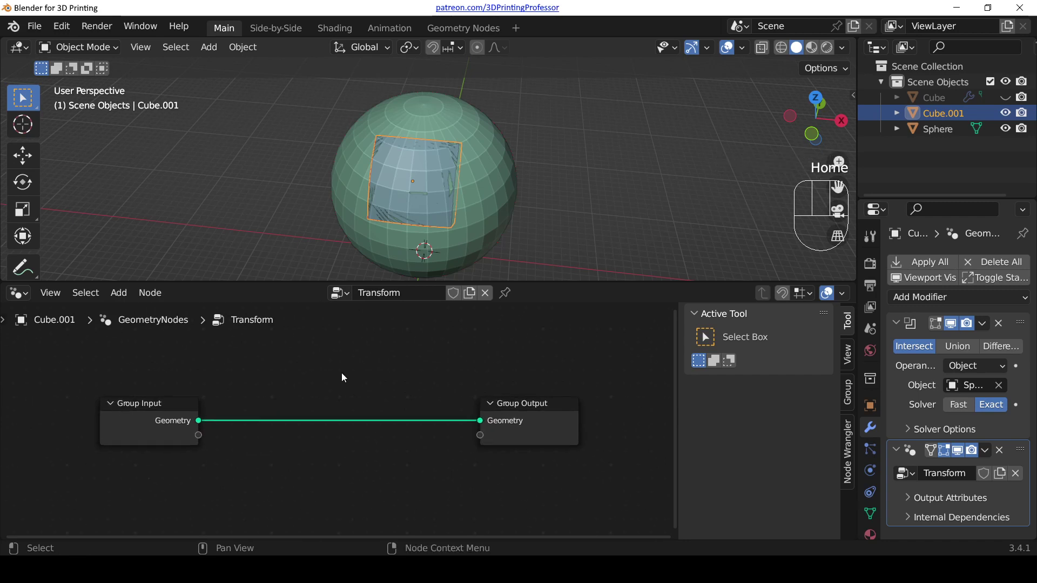
pyautogui.scroll(3)
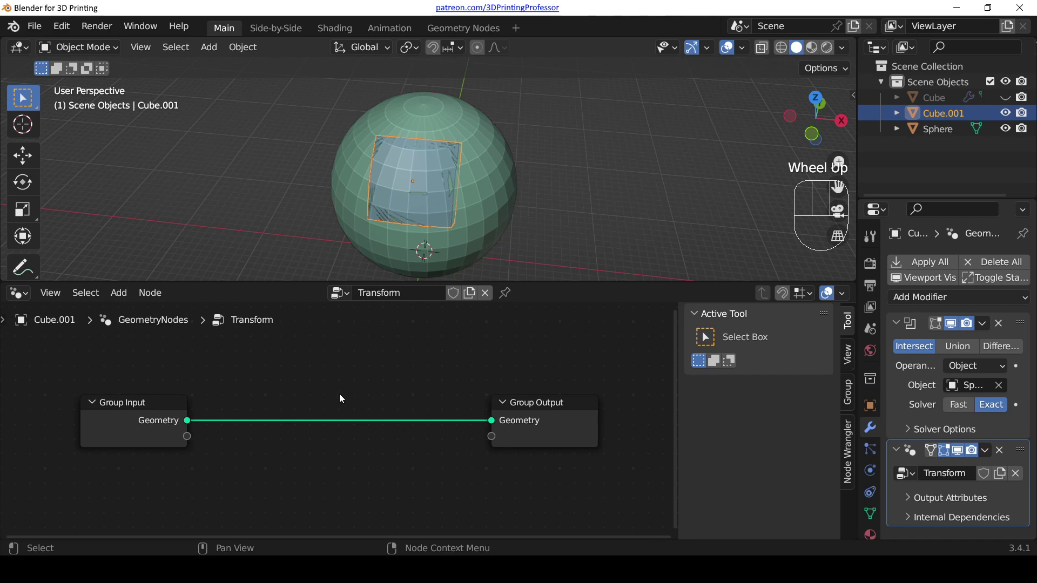
pyautogui.scroll(3)
pyautogui.press('Home')
pyautogui.scroll(-3)
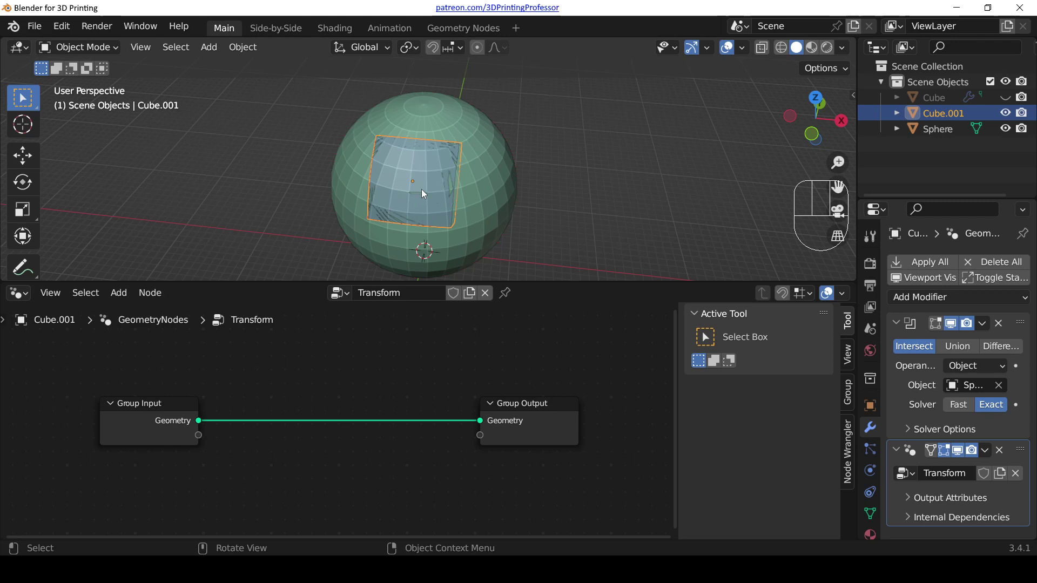
# - Isolate the cube and add a Transform Geometry node inline between Group Input and Group Output
pyautogui.press('KP_Divide')
pyautogui.moveTo(533, 182); pyautogui.dragTo(414, 157)
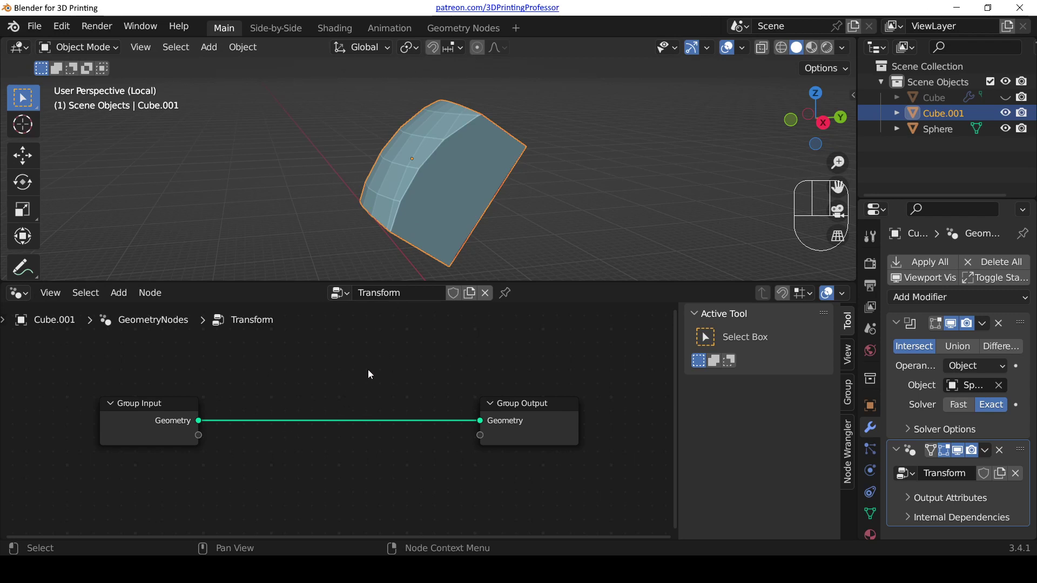
pyautogui.press('shift+a')
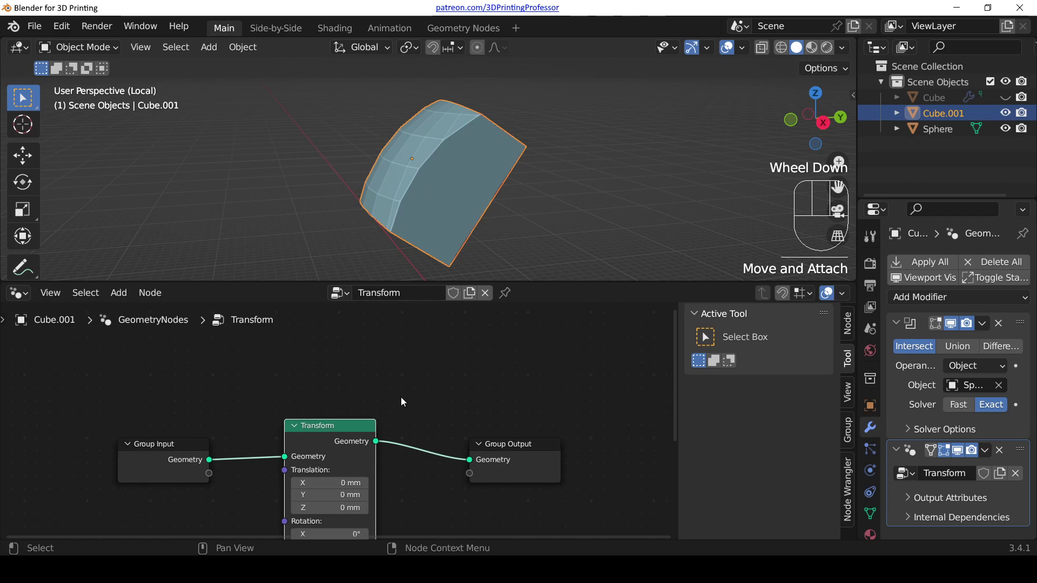
# - Set the Transform node's Translation Z to 2 mm and bring the sphere back to check the cut
pyautogui.middleClick(416, 380)
pyautogui.scroll(-3)
pyautogui.press('Home')
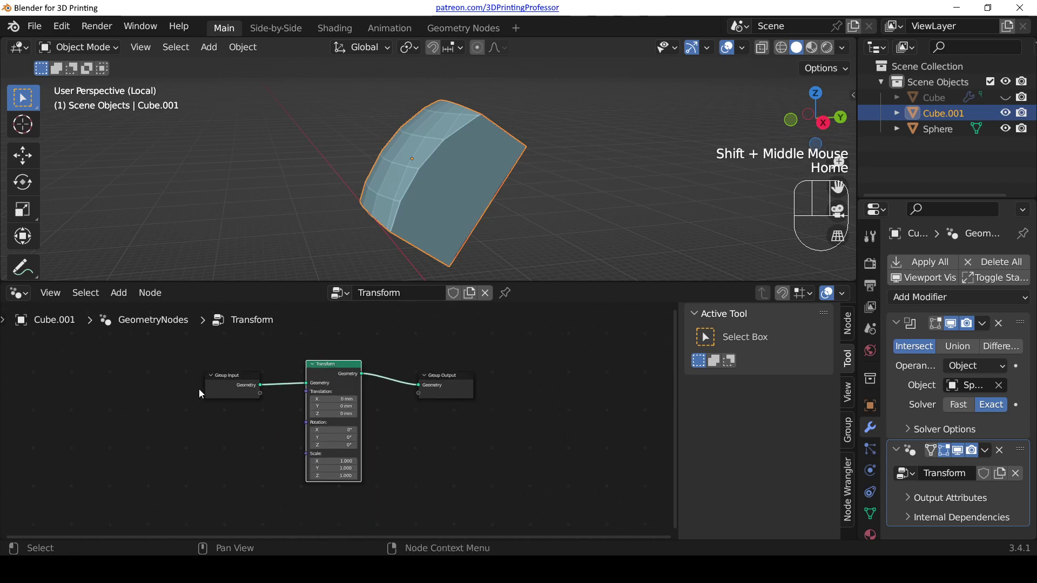
pyautogui.scroll(3)
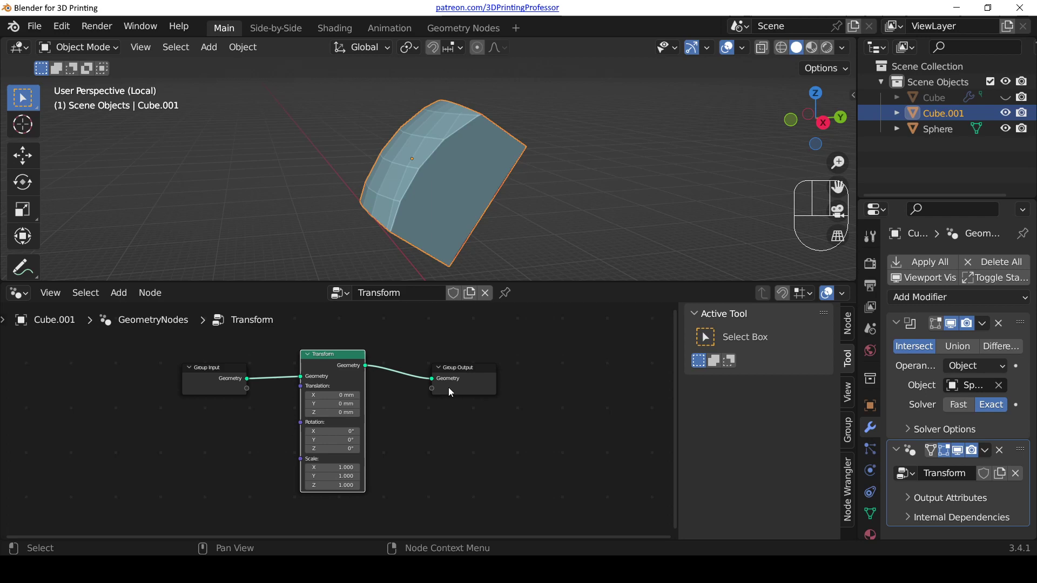
pyautogui.press('KP_Divide')
pyautogui.moveTo(505, 171); pyautogui.dragTo(399, 153)
pyautogui.scroll(3)
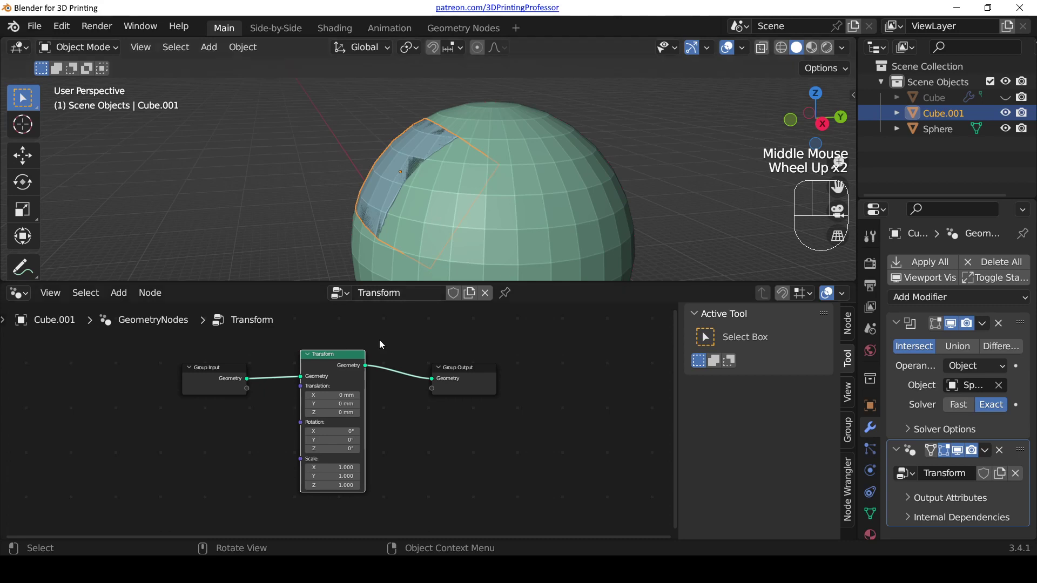
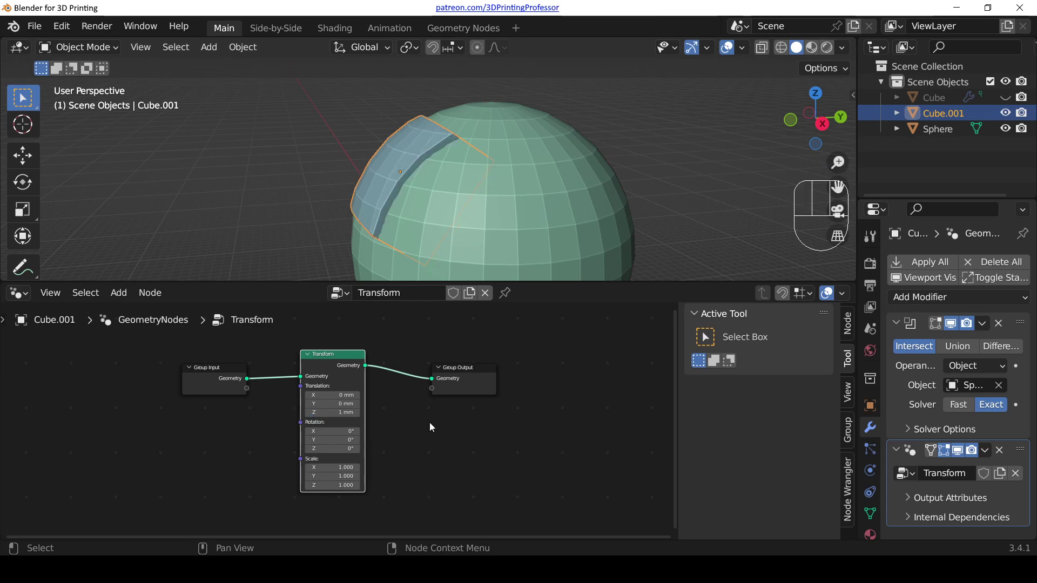
# - Inspect the shifted cut from several angles, ending in Right Orthographic view
pyautogui.moveTo(441, 213); pyautogui.dragTo(417, 206)
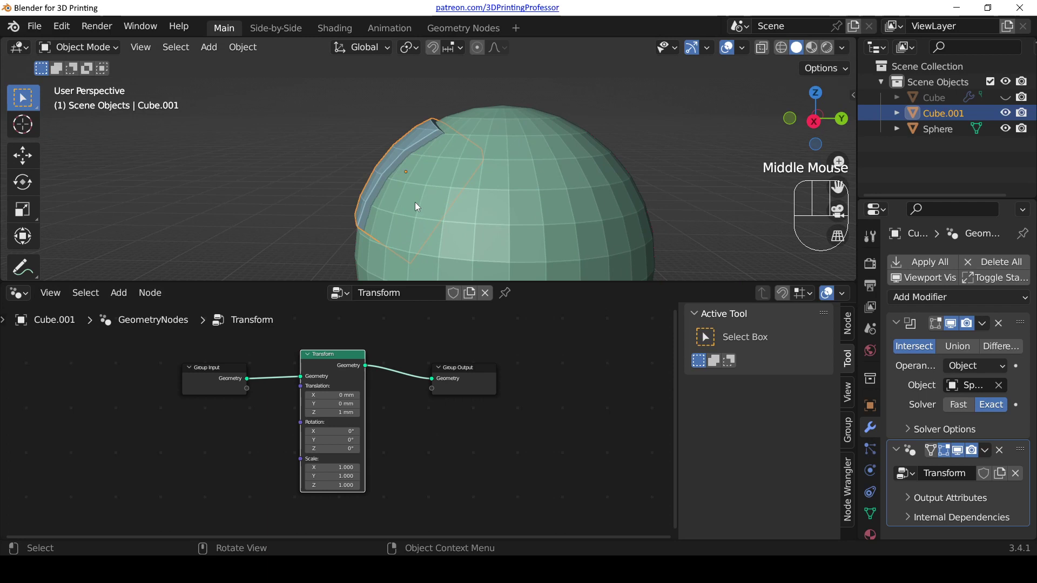
pyautogui.press('KP_3')
pyautogui.scroll(3)
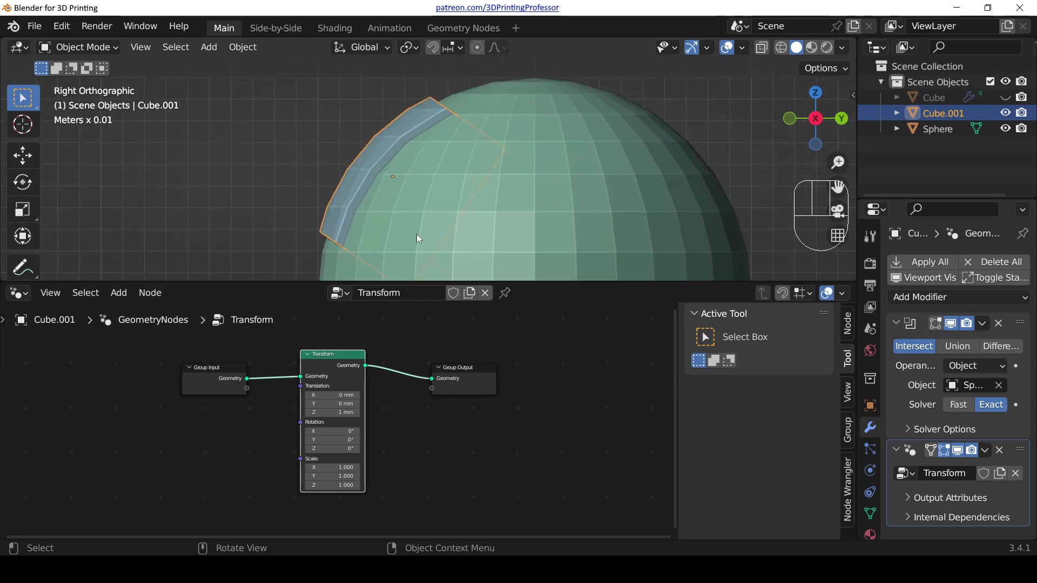
pyautogui.moveTo(360, 144); pyautogui.dragTo(456, 165)
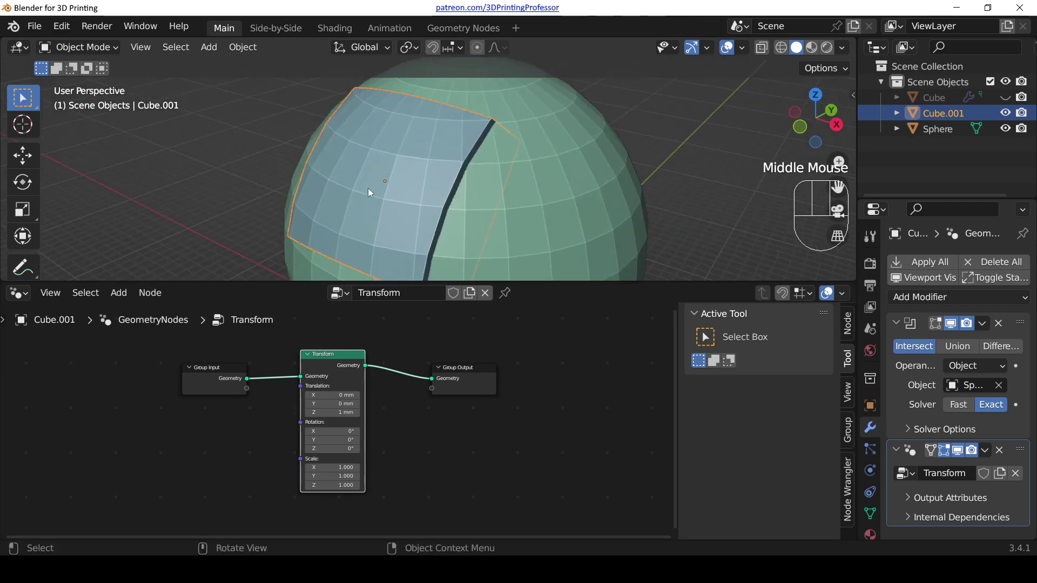
pyautogui.moveTo(415, 183); pyautogui.dragTo(367, 162)
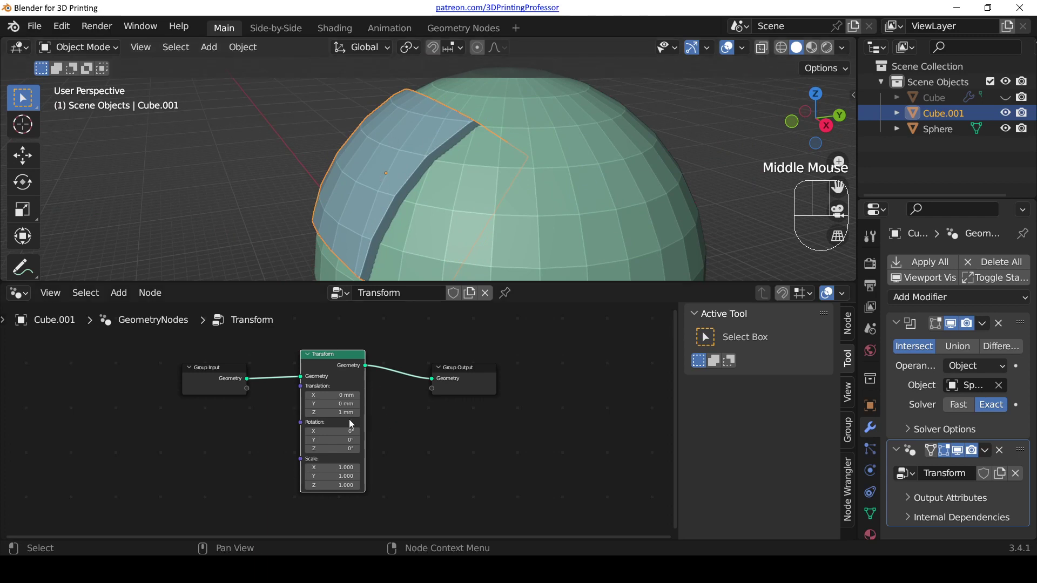
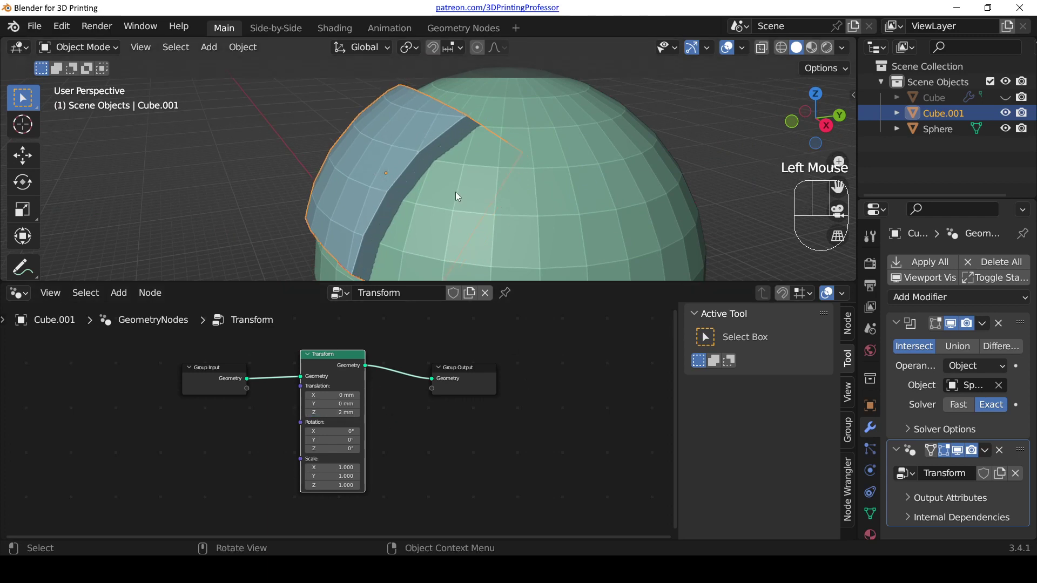
pyautogui.press('KP_3')
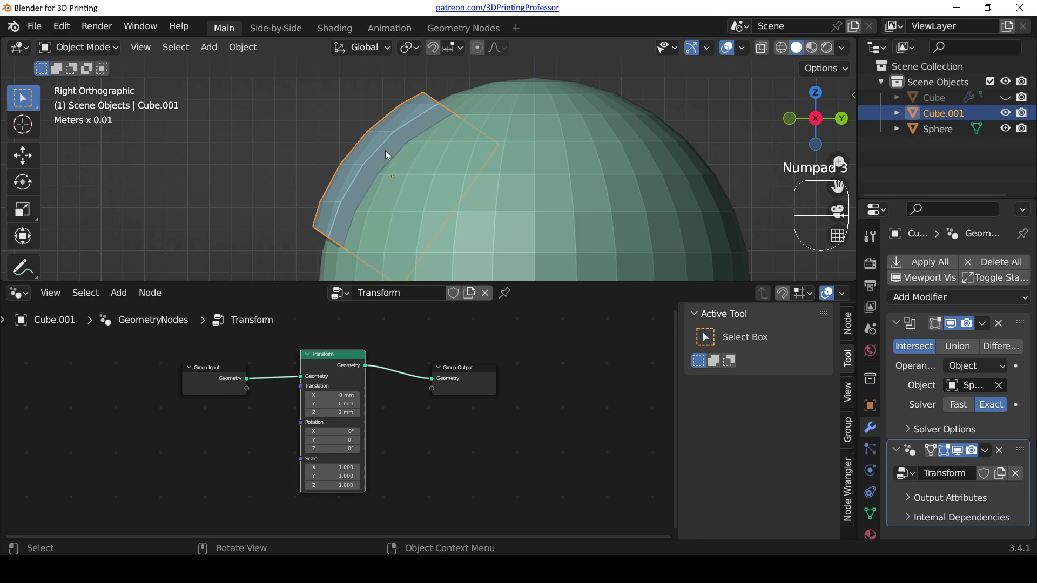
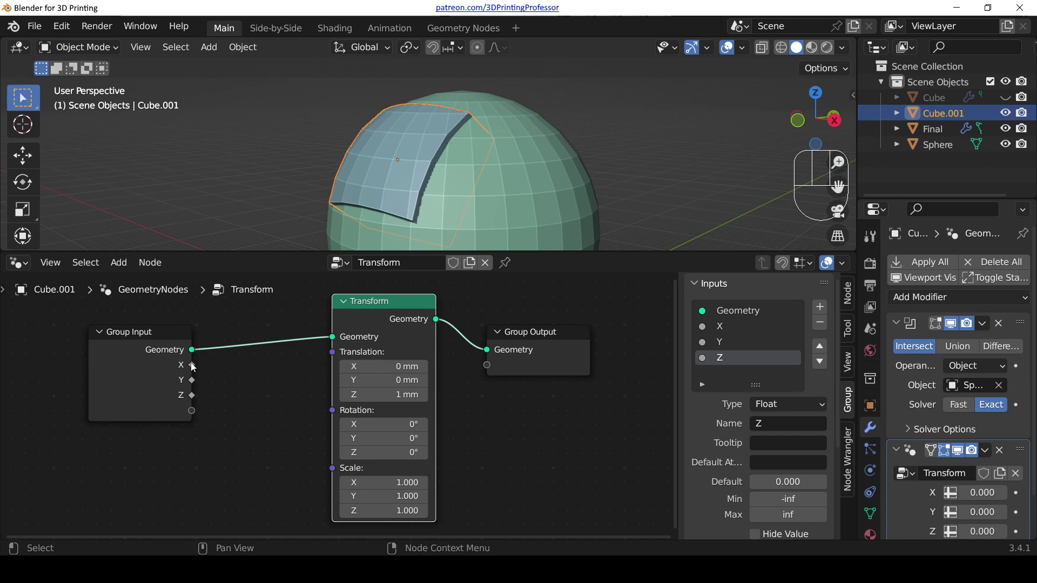
# - Test-link the new X and Y group inputs to Translation, then unlink, leaving Z at 1 mm
pyautogui.moveTo(196, 368); pyautogui.dragTo(334, 358)
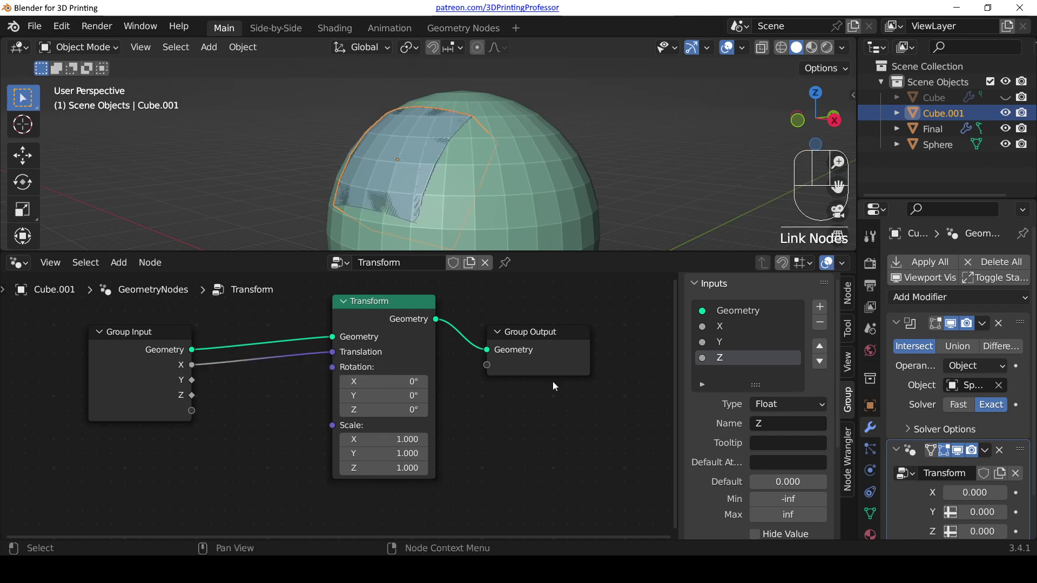
pyautogui.scroll(-3)
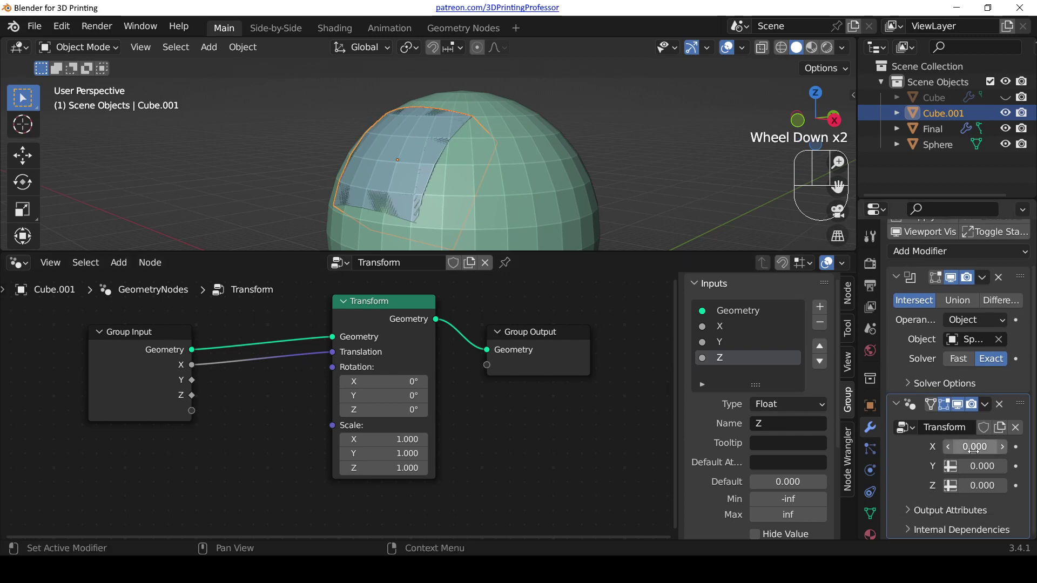
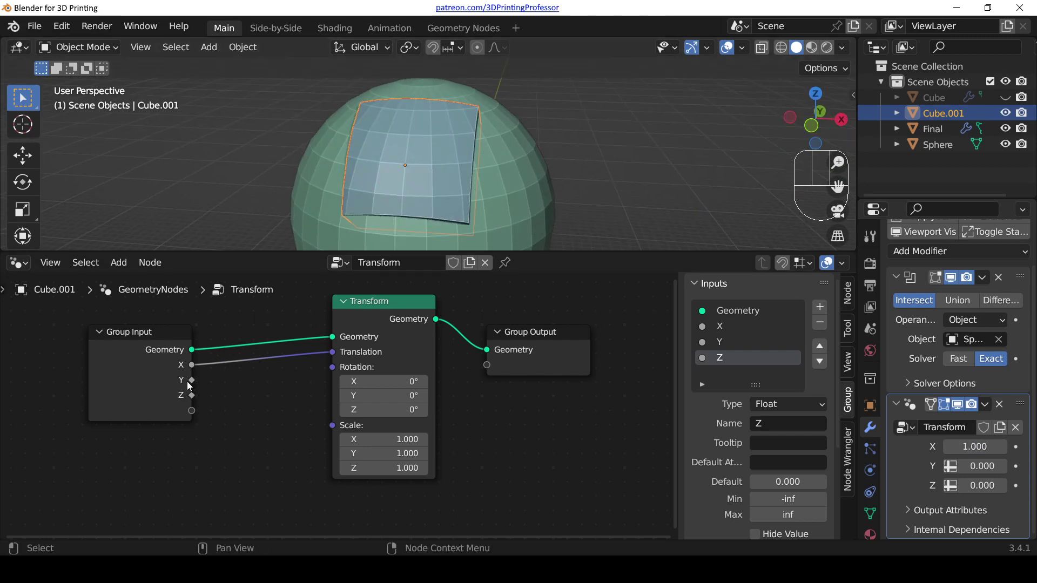
pyautogui.moveTo(192, 385); pyautogui.dragTo(328, 364)
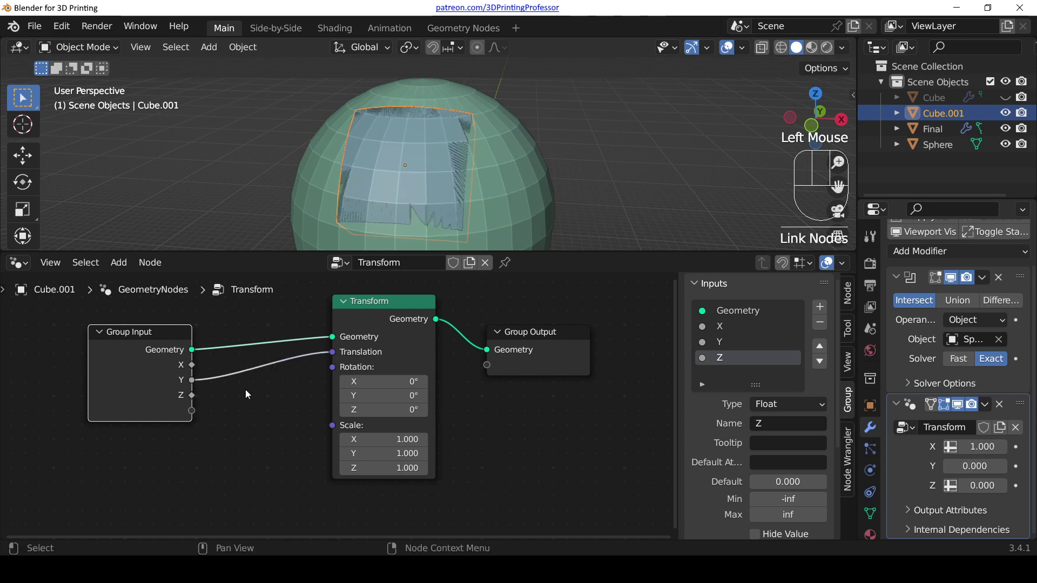
pyautogui.moveTo(334, 356); pyautogui.dragTo(243, 375)
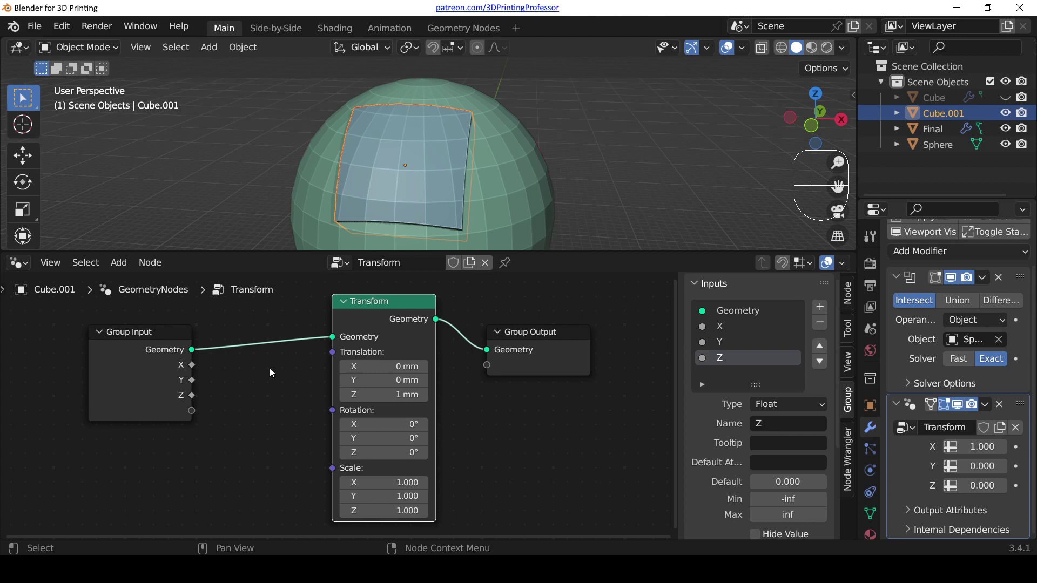
# - Add a Combine XYZ node fed by Group Input X, Y, Z and drive the Transform translation with it
pyautogui.press('shift+a')
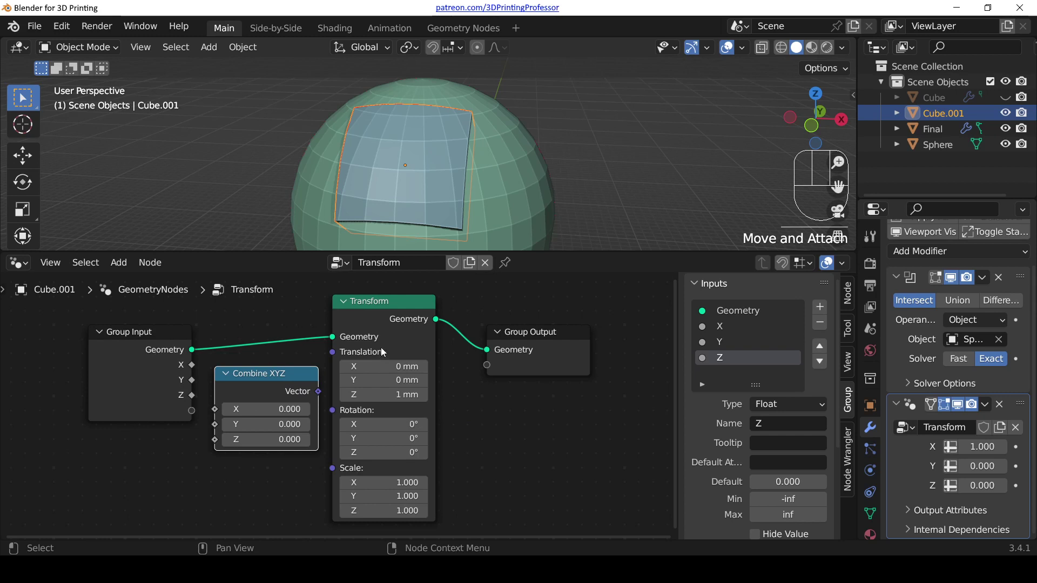
pyautogui.moveTo(195, 362); pyautogui.dragTo(214, 408)
pyautogui.moveTo(197, 380); pyautogui.dragTo(204, 408)
pyautogui.moveTo(191, 393); pyautogui.dragTo(234, 442)
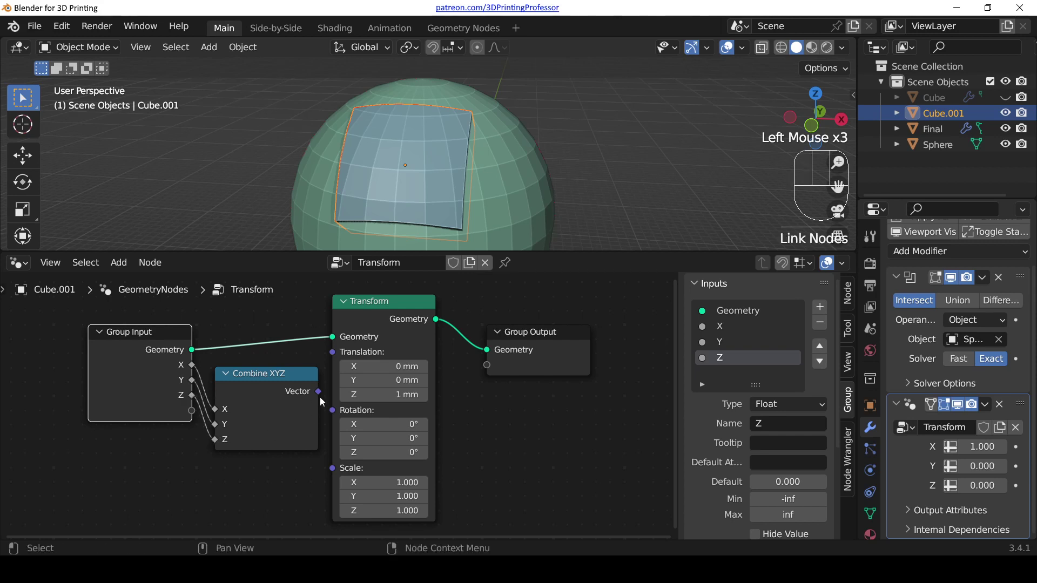
pyautogui.click(322, 393)
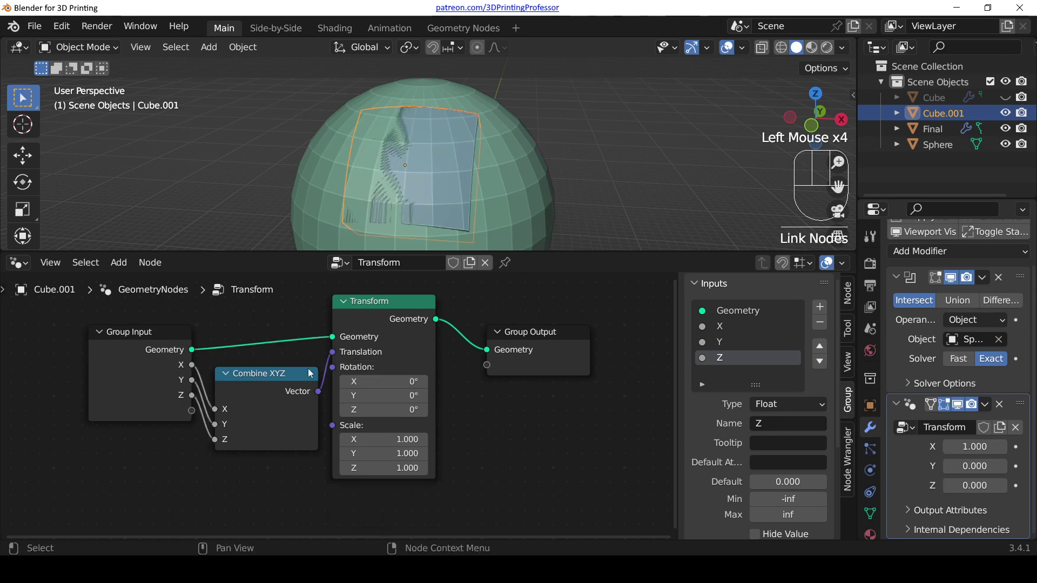
# - Collapse the Combine XYZ node and rearrange it and the Transform node neatly
pyautogui.moveTo(296, 375); pyautogui.dragTo(291, 360)
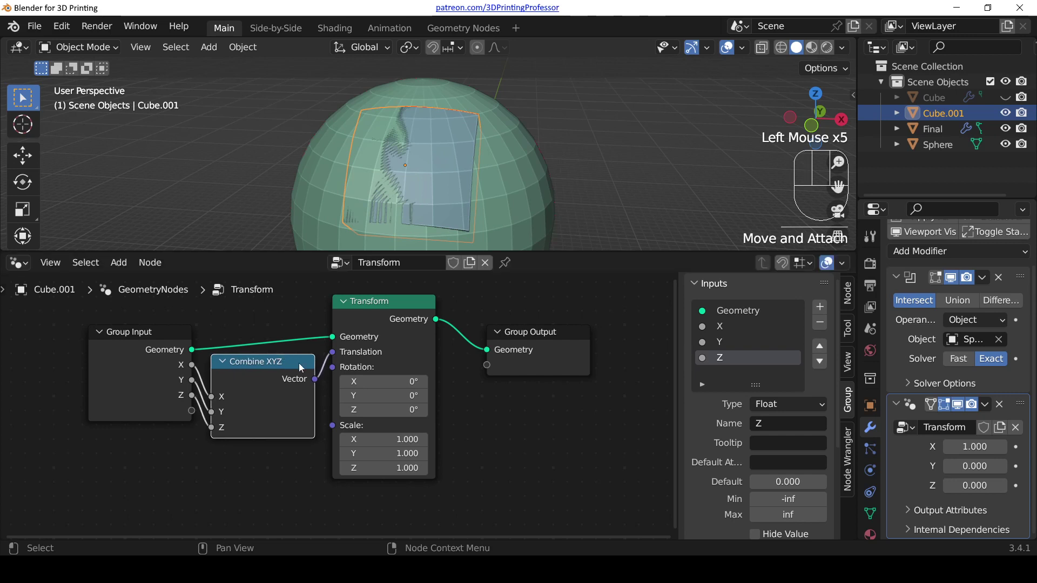
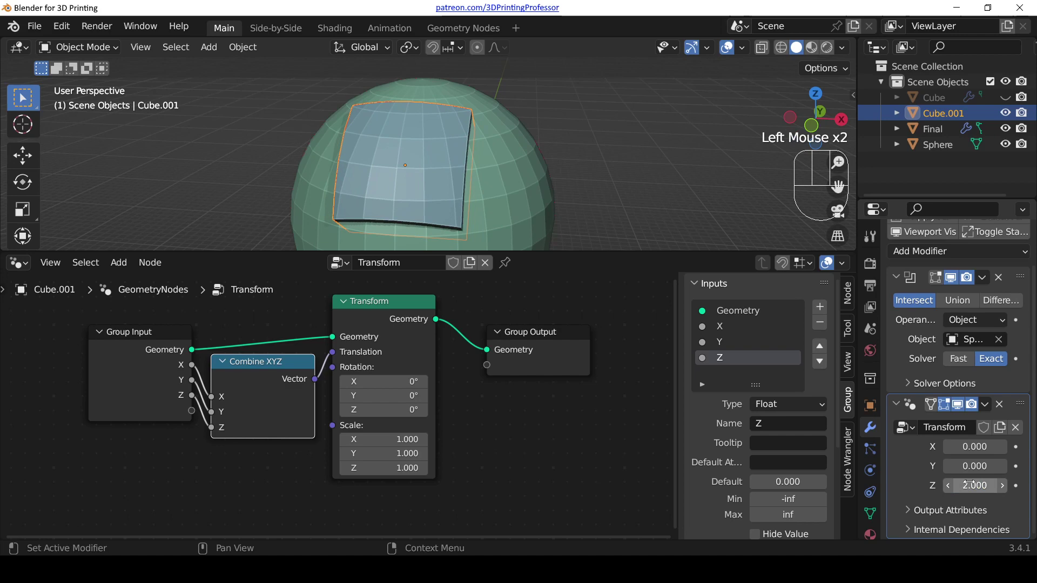
pyautogui.scroll(-3)
pyautogui.moveTo(564, 205); pyautogui.dragTo(460, 182)
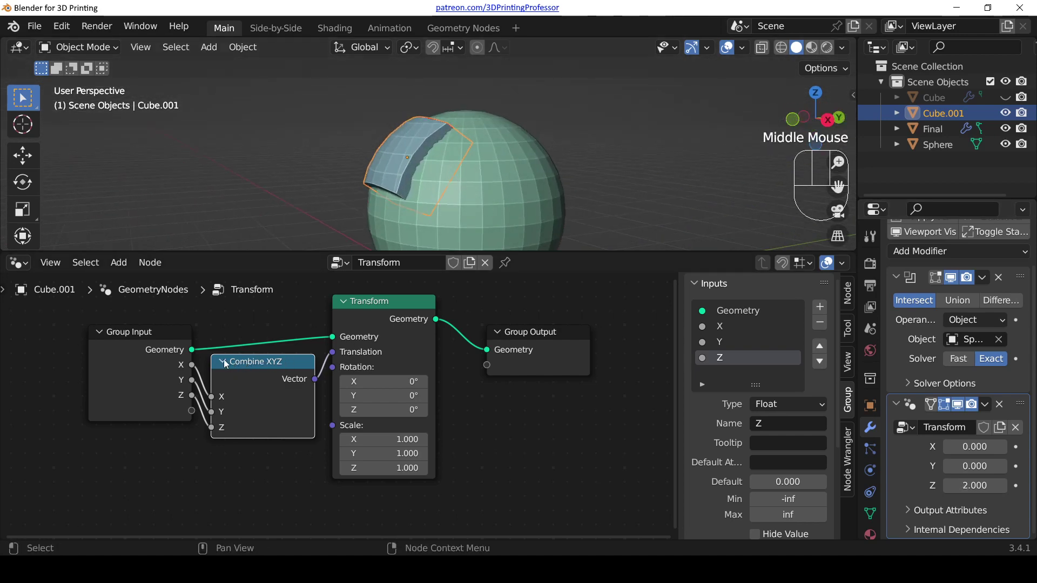
pyautogui.click(226, 364)
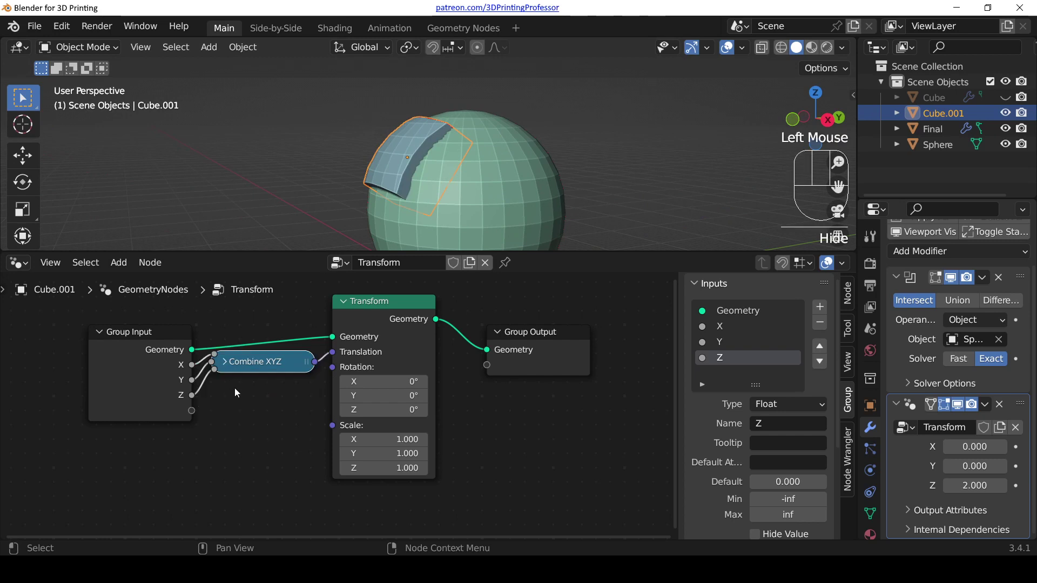
pyautogui.click(255, 368)
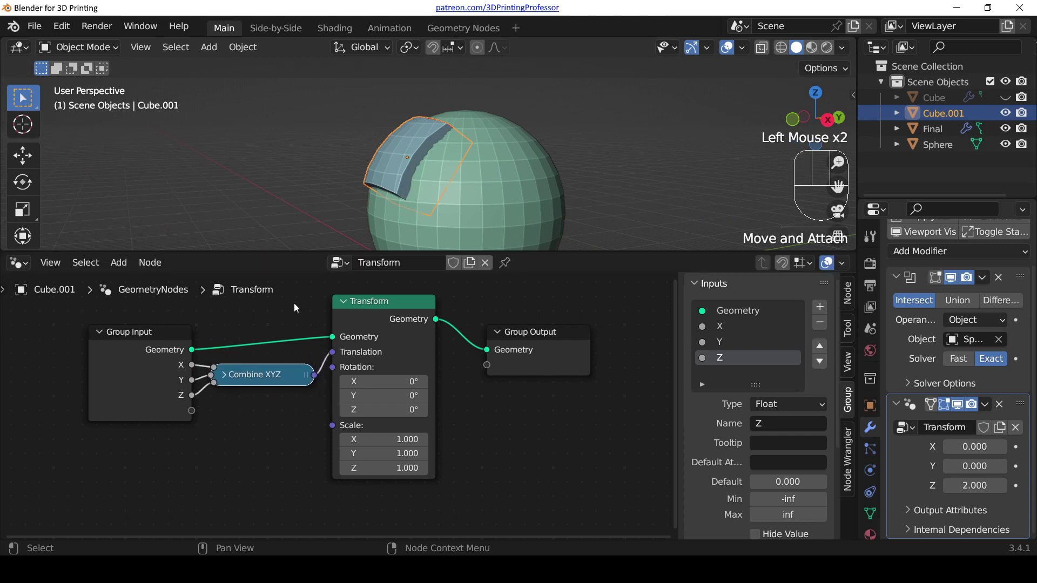
pyautogui.click(398, 306)
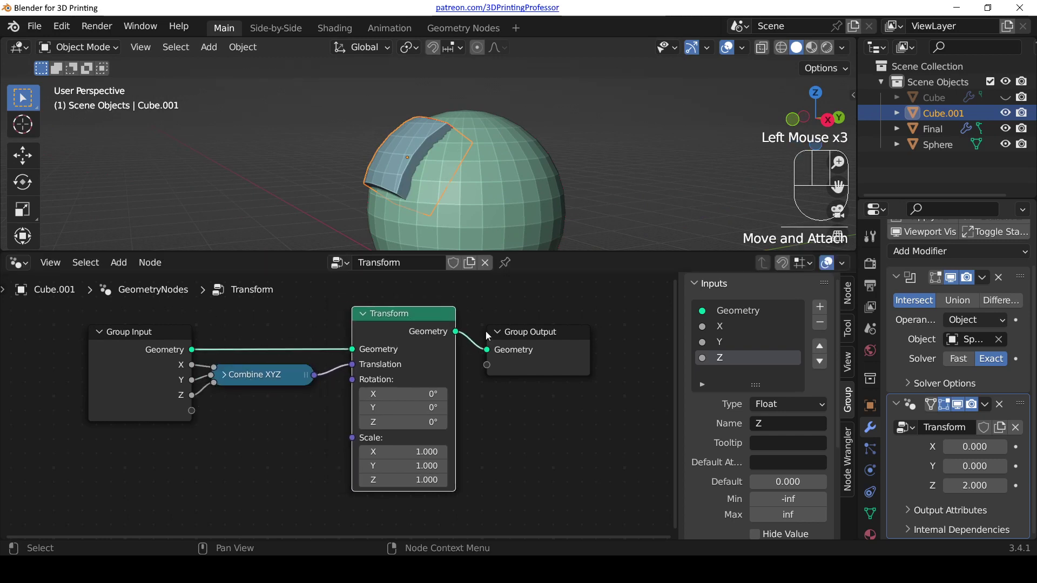
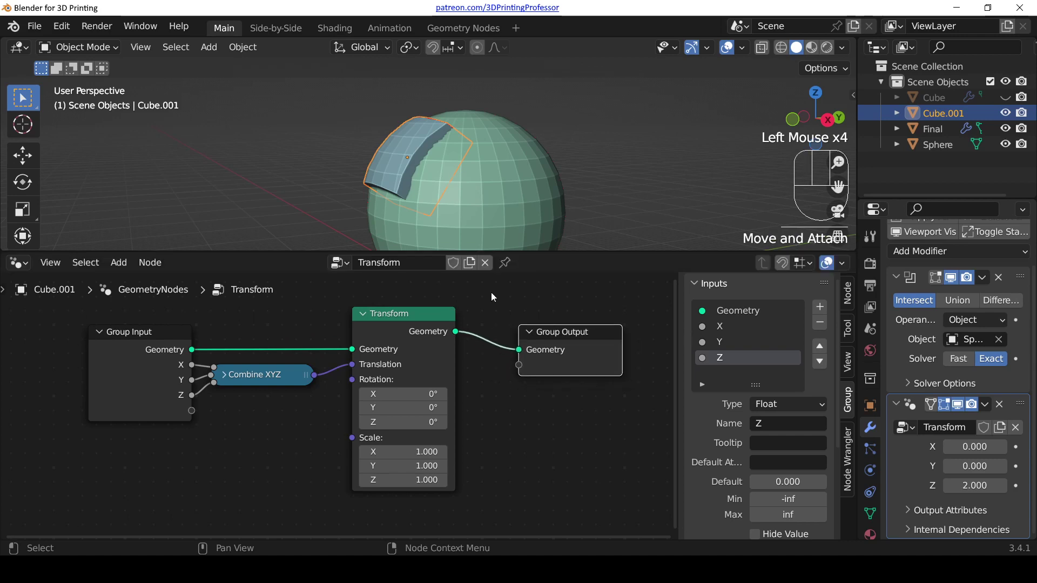
# - Add three new node-group inputs in the sidebar and rename them sX, sY and sZ
pyautogui.scroll(-3)
pyautogui.moveTo(357, 151); pyautogui.dragTo(415, 182)
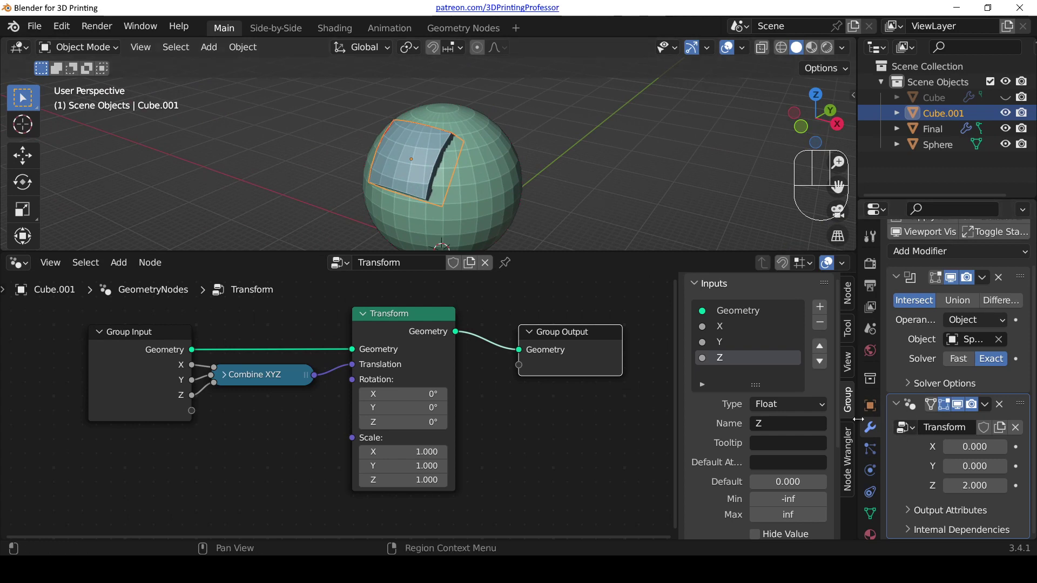
pyautogui.doubleClick(146, 334)
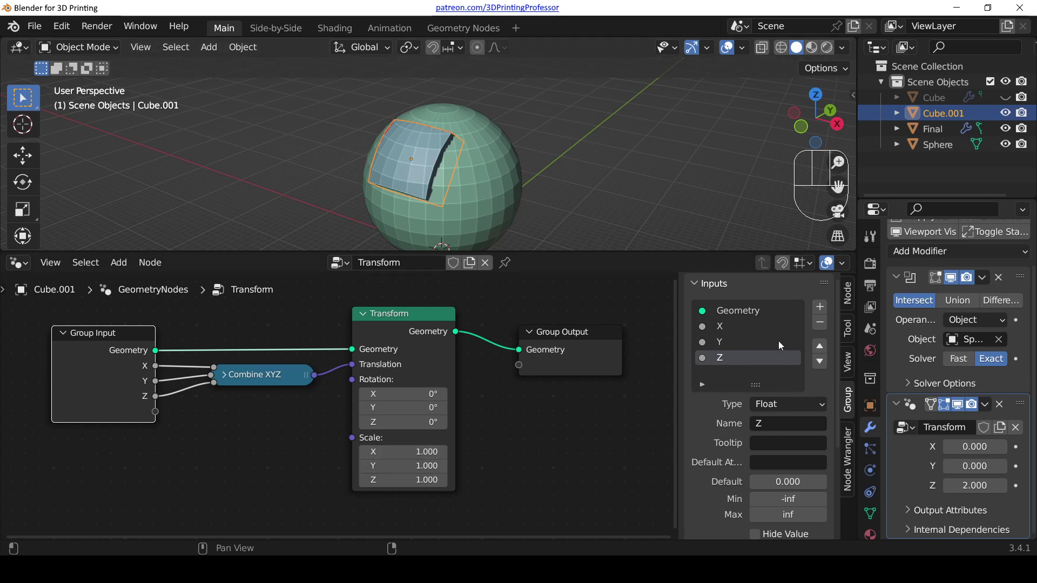
pyautogui.click(827, 310)
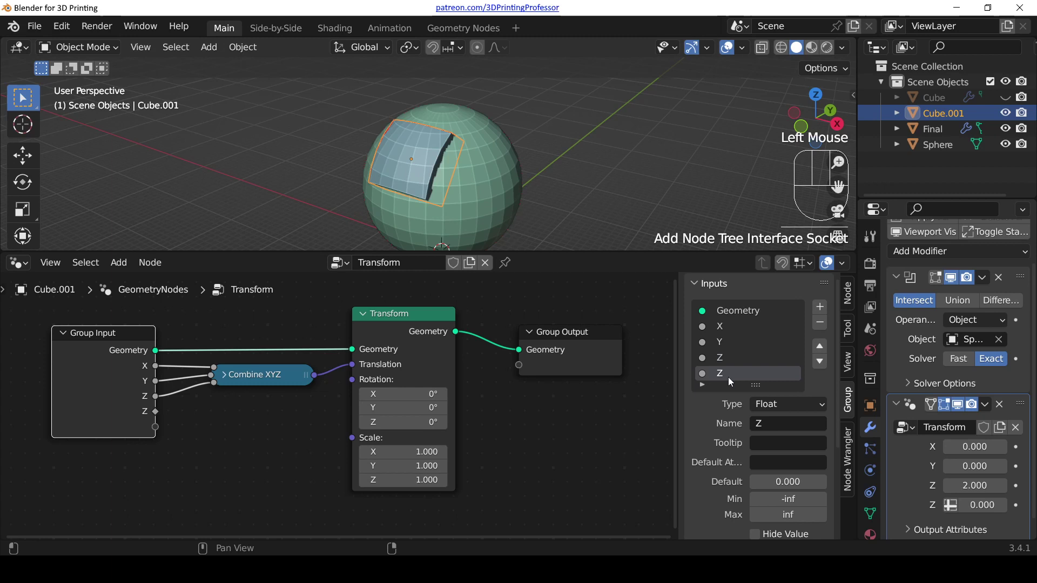
pyautogui.moveTo(740, 375); pyautogui.dragTo(742, 373)
pyautogui.click(821, 311)
pyautogui.scroll(-3)
pyautogui.moveTo(730, 379); pyautogui.dragTo(736, 376)
pyautogui.moveTo(821, 313); pyautogui.dragTo(755, 404)
pyautogui.click(731, 375)
# - Duplicate the Combine XYZ node, feed sX, sY, sZ into it and drive the Transform scale
pyautogui.press('s')
pyautogui.moveTo(730, 379); pyautogui.dragTo(732, 375)
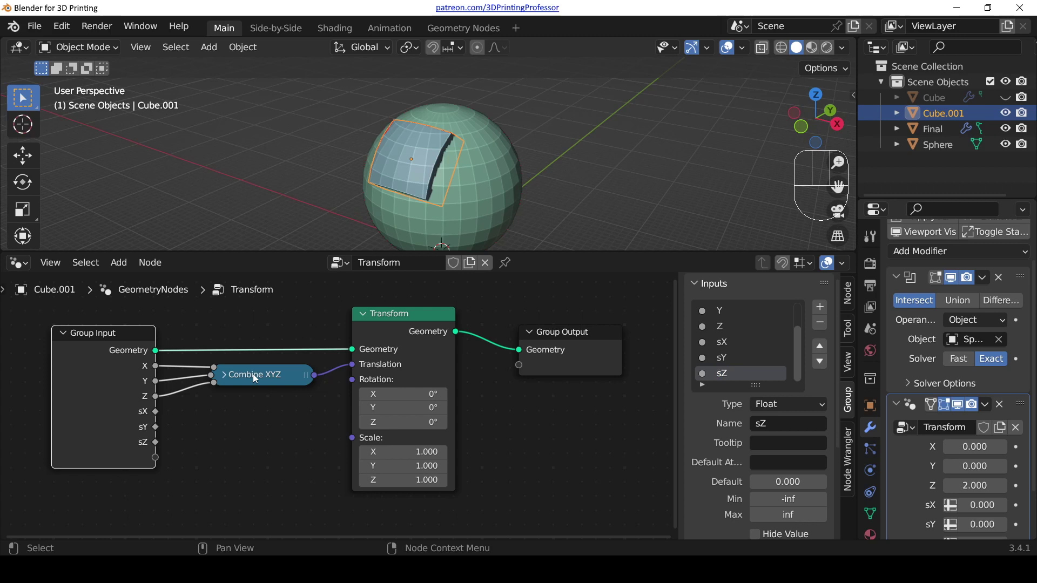
pyautogui.click(256, 375)
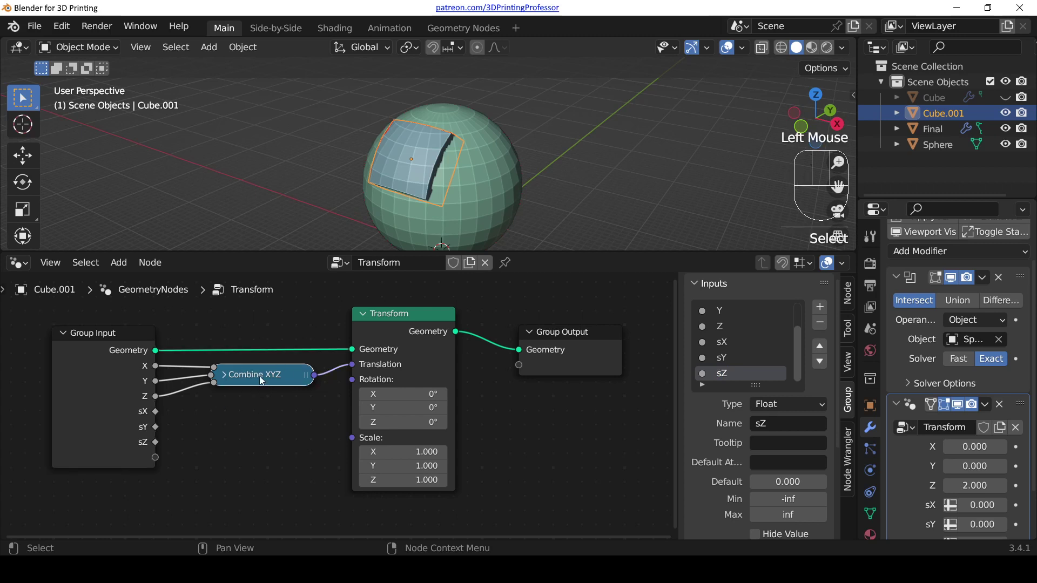
pyautogui.press('shift+d')
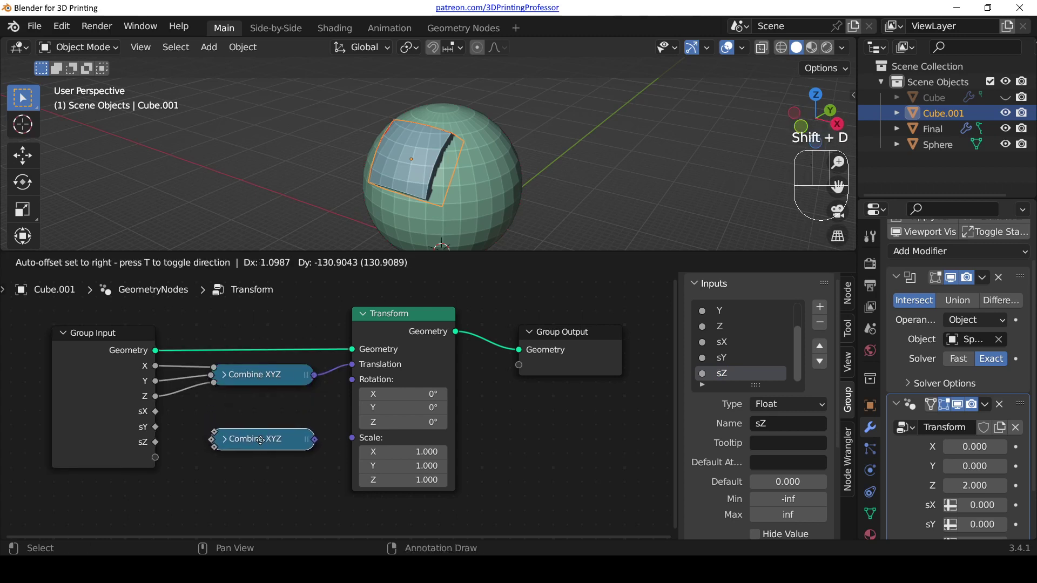
pyautogui.moveTo(160, 411); pyautogui.dragTo(212, 443)
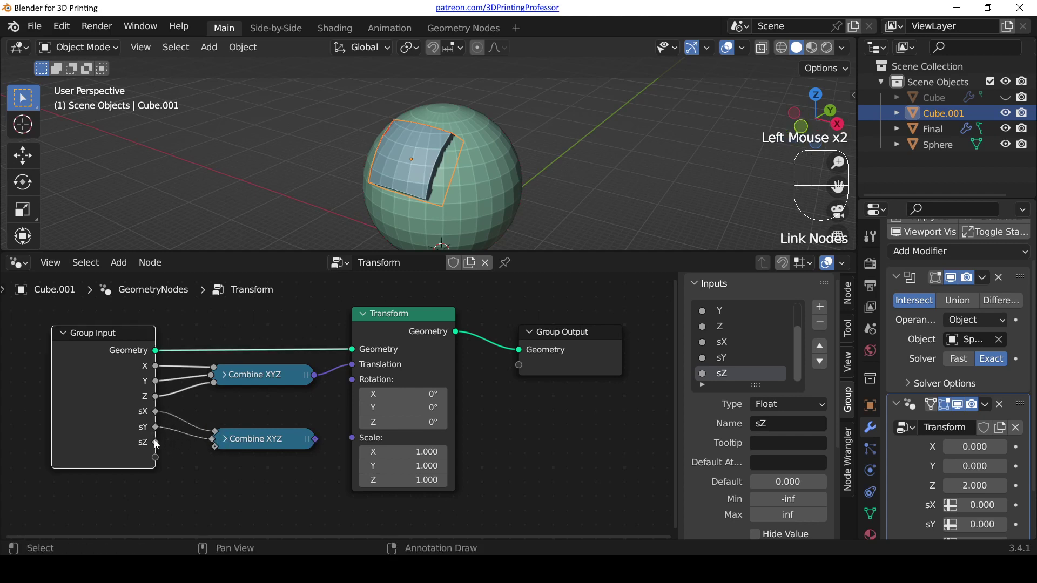
pyautogui.moveTo(158, 444); pyautogui.dragTo(237, 456)
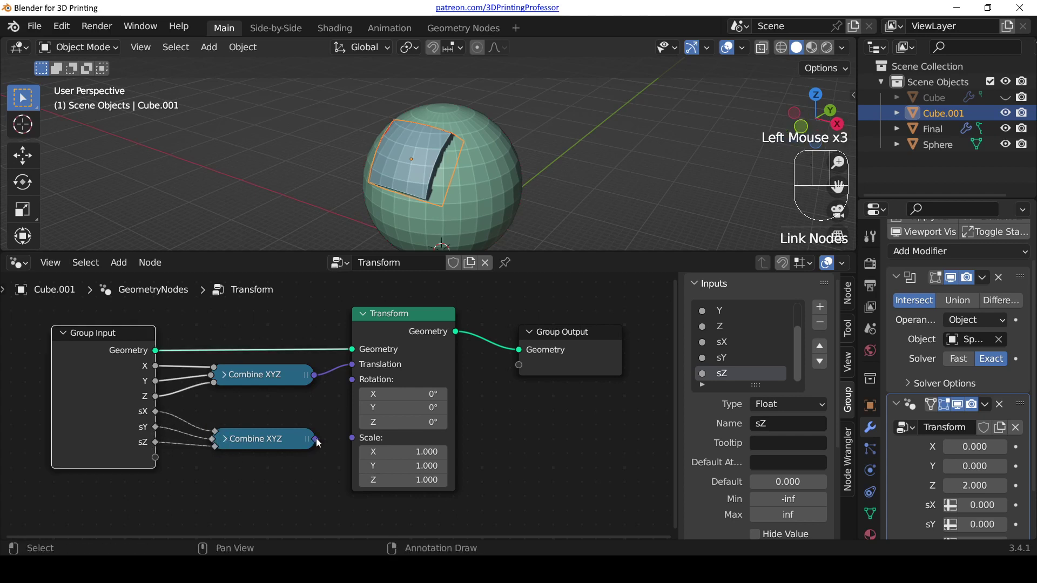
pyautogui.moveTo(317, 443); pyautogui.dragTo(372, 434)
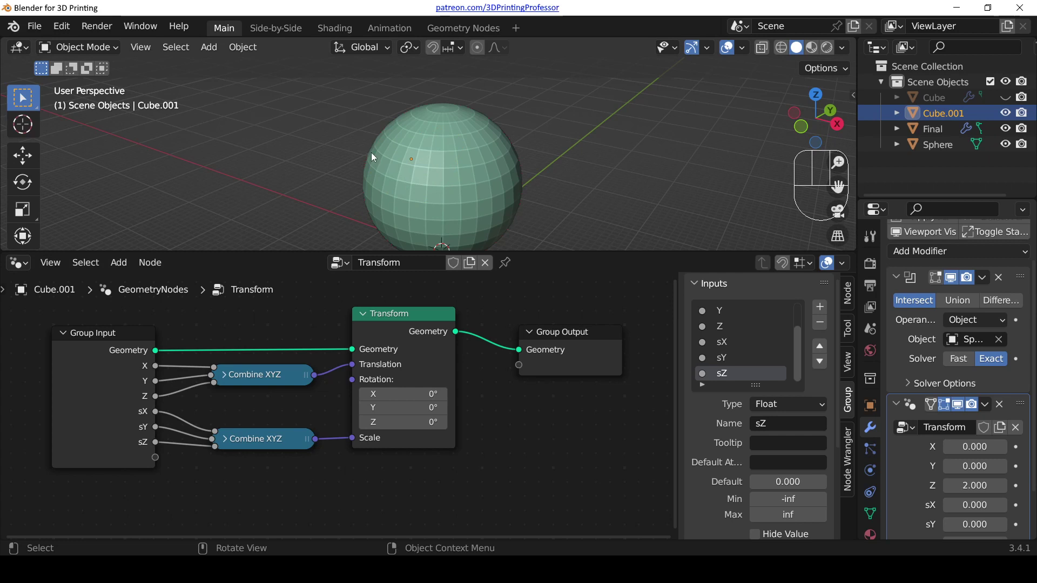
# - Adjust the modifier's scale inputs (sZ 0.5) so the cutter intersects the sphere
pyautogui.scroll(-3)
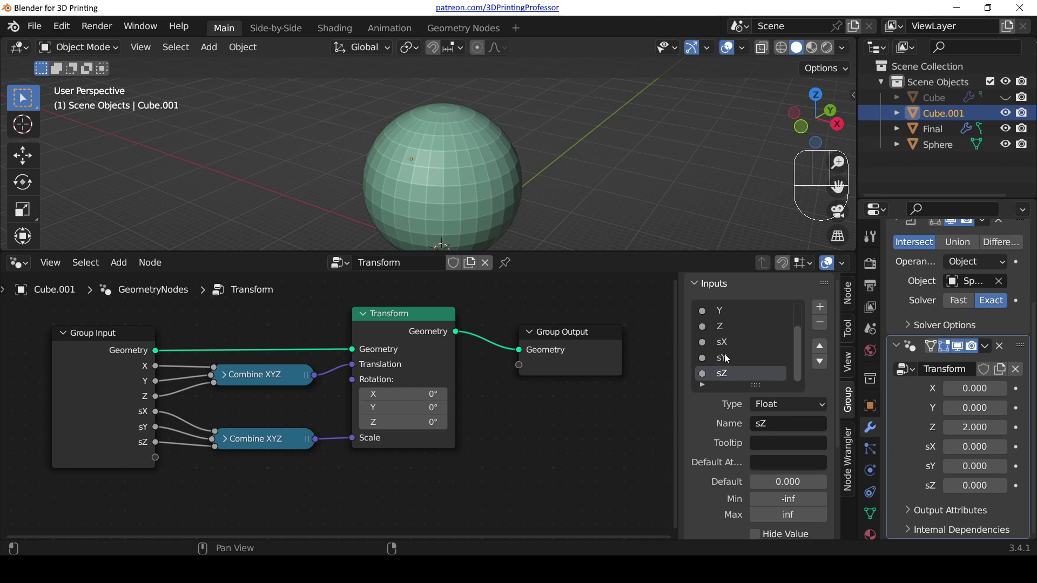
pyautogui.click(730, 345)
pyautogui.click(737, 357)
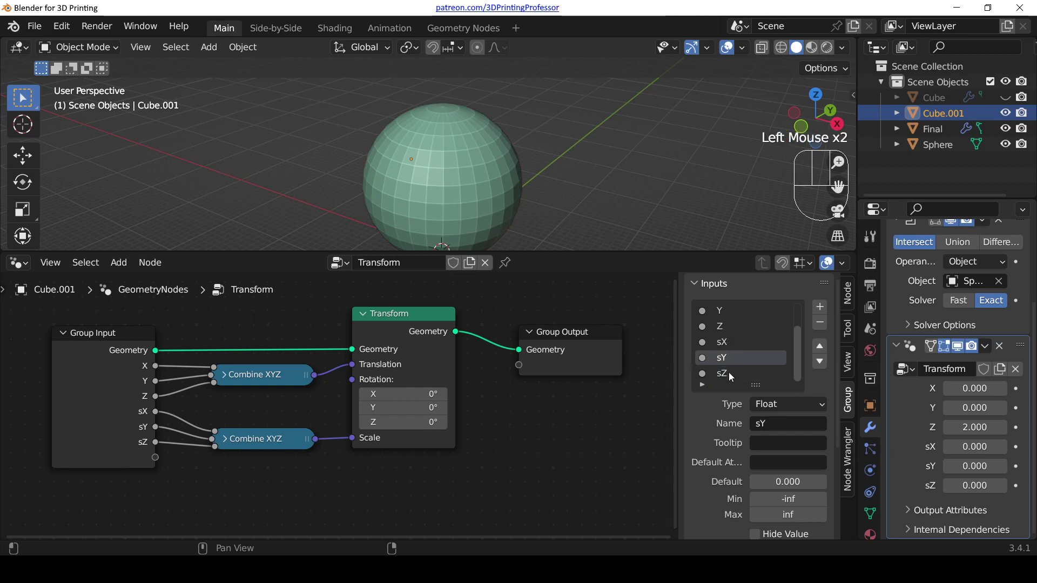
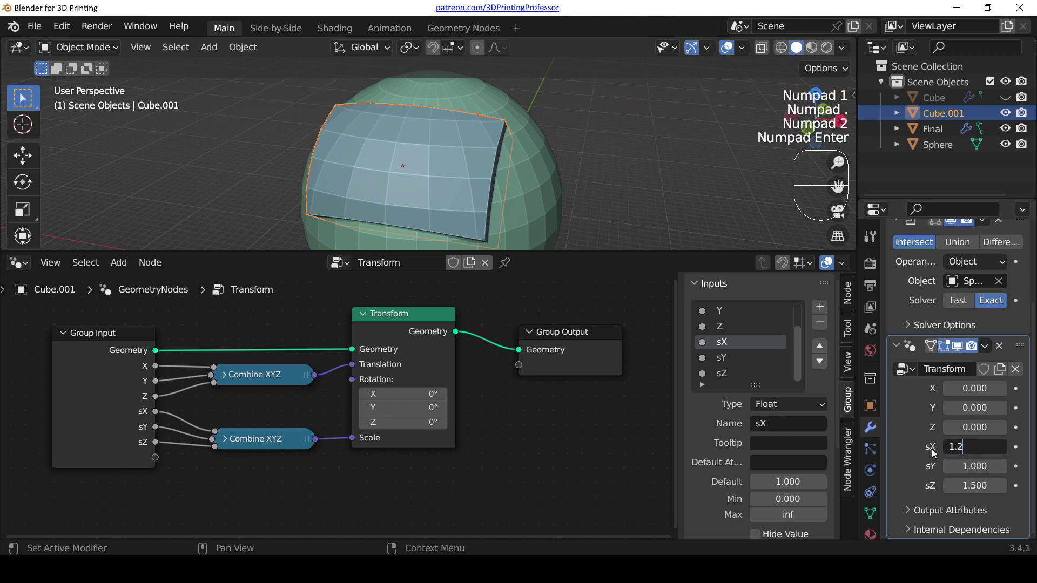
# - Reposition both collapsed Combine XYZ nodes neatly between Group Input and Transform
pyautogui.scroll(-3)
pyautogui.moveTo(585, 214); pyautogui.dragTo(422, 193)
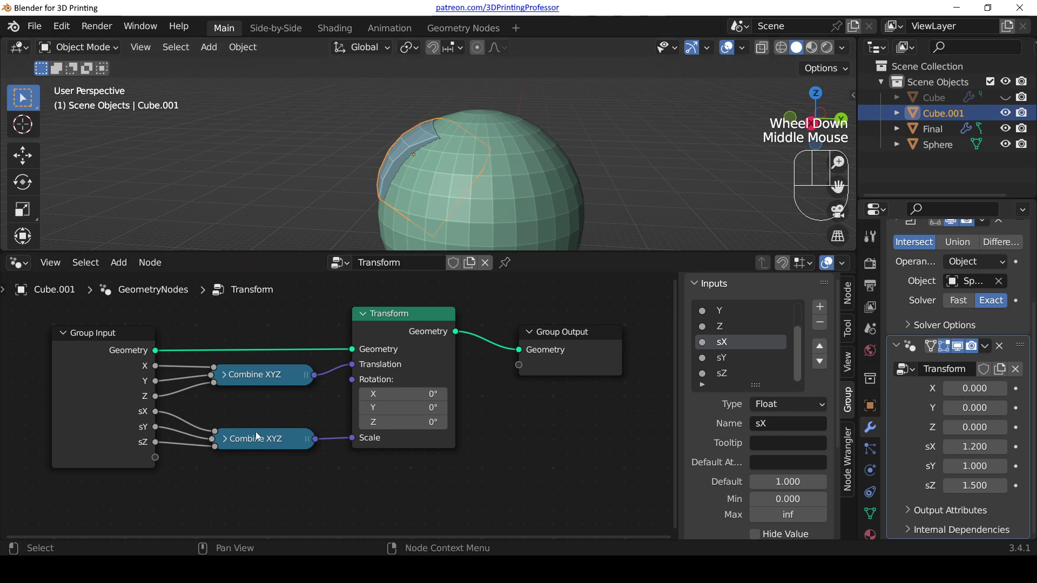
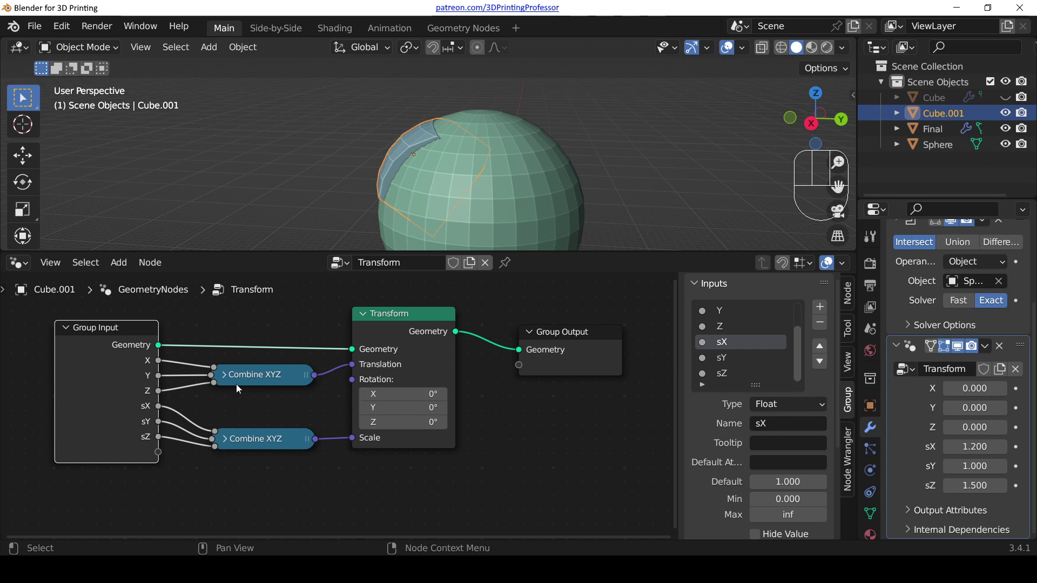
pyautogui.doubleClick(265, 370)
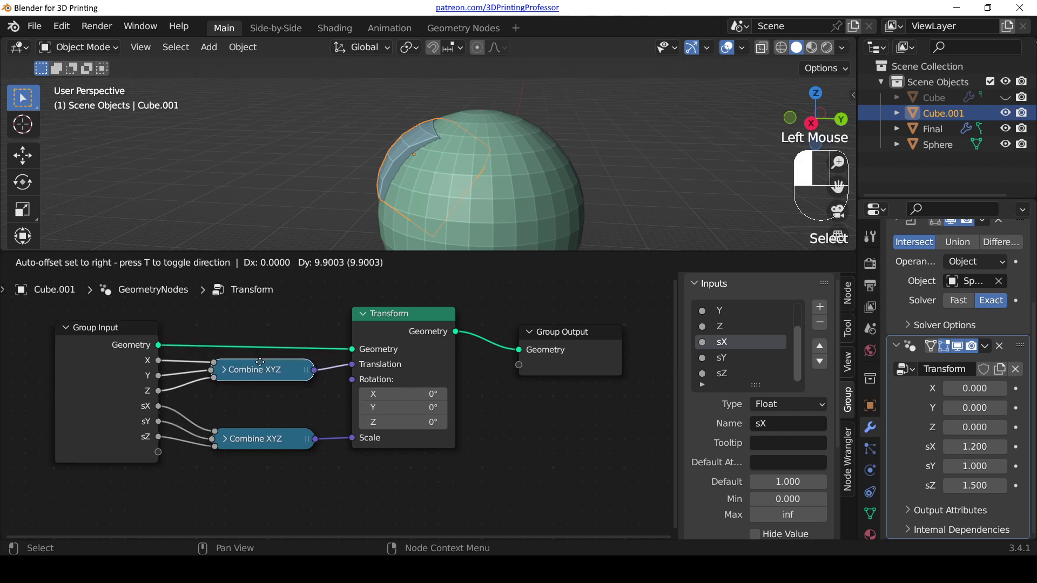
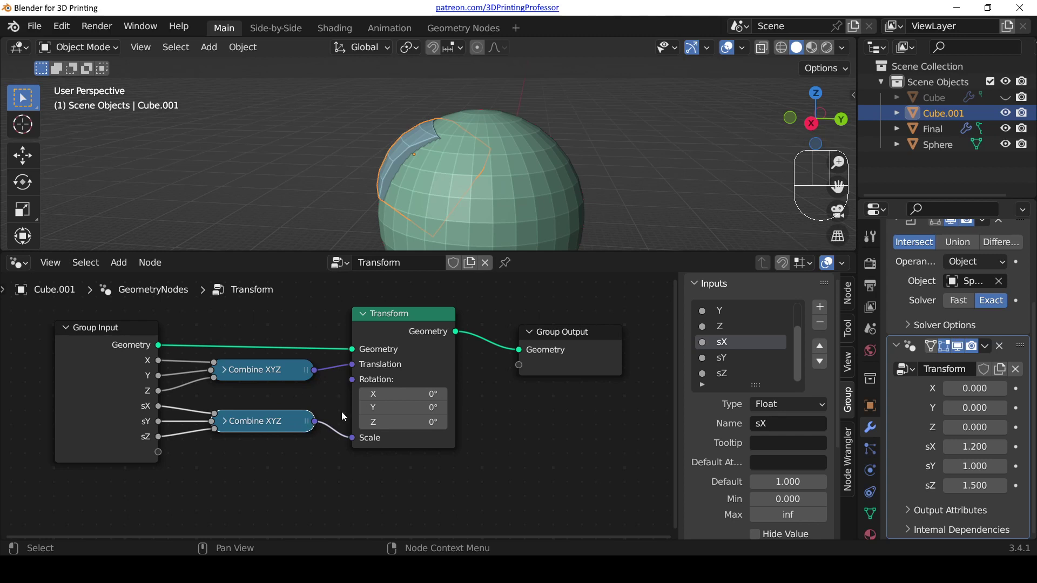
pyautogui.moveTo(267, 422); pyautogui.dragTo(284, 420)
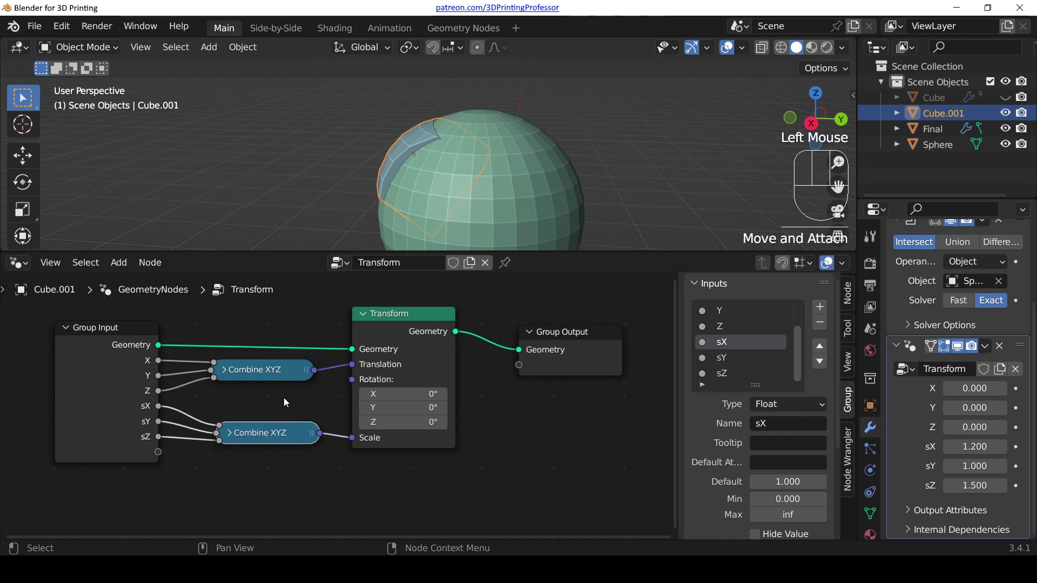
pyautogui.scroll(-3)
pyautogui.scroll(-3)
pyautogui.middleClick(276, 356)
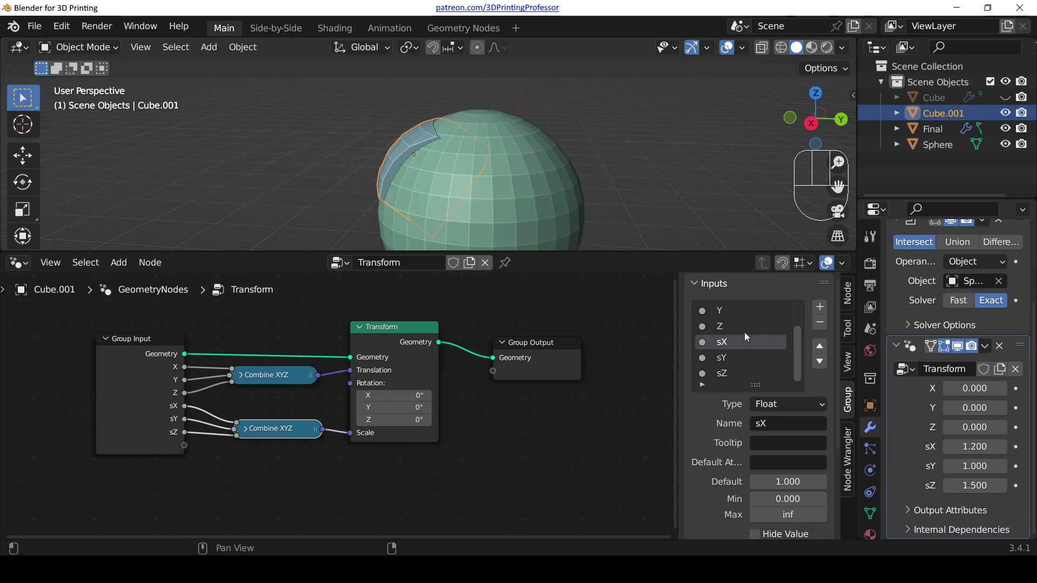
pyautogui.moveTo(354, 165); pyautogui.dragTo(501, 190)
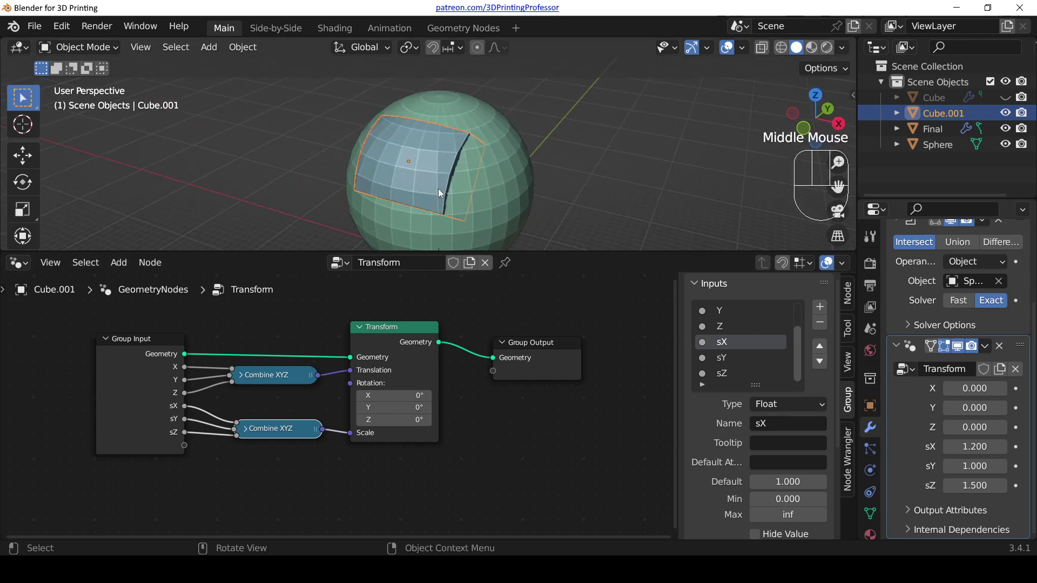
# - Frame the node graph, then shrink the node editor so the viewport shows the cut sphere full-size
pyautogui.press('Home')
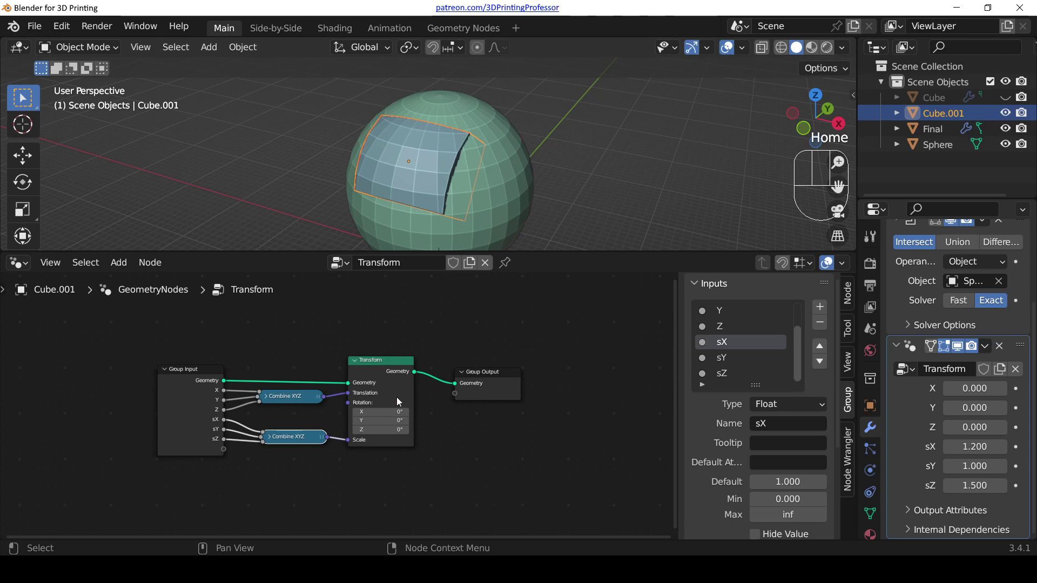
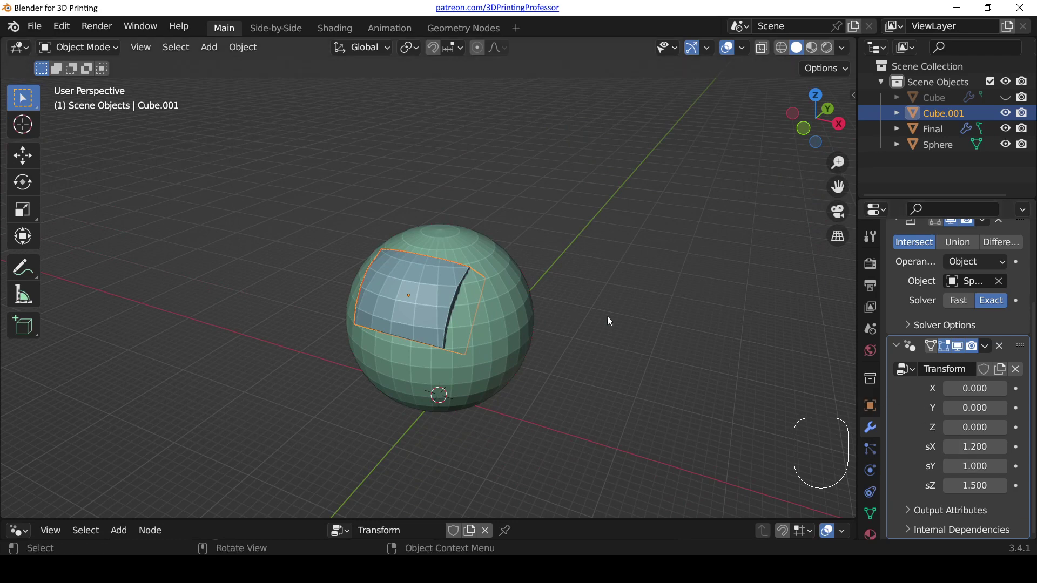
pyautogui.scroll(-3)
pyautogui.scroll(3)
# - Add a Suzanne monkey head and move it along X and up Z beside the sphere
pyautogui.press('shift+a')
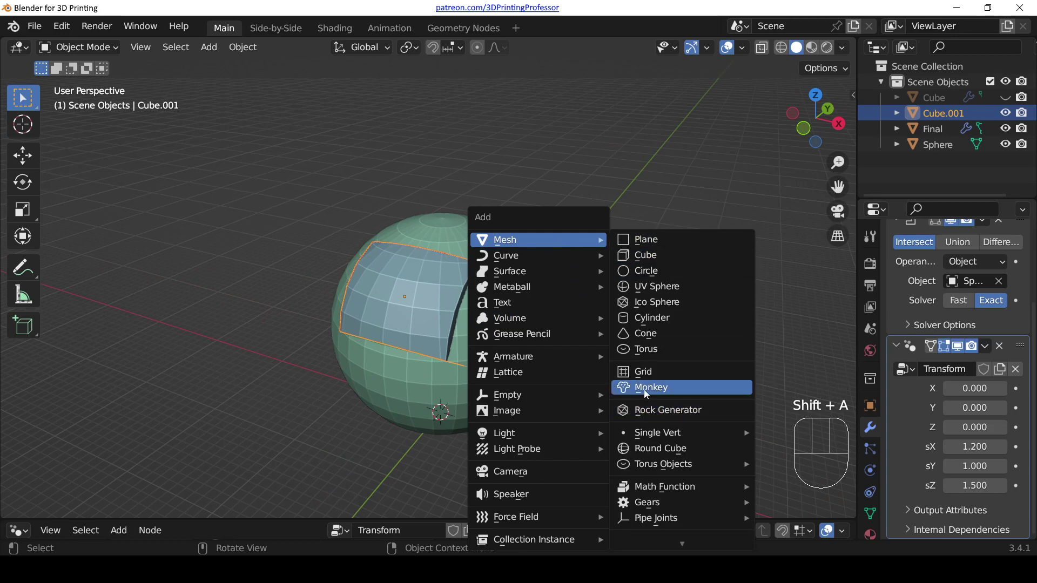
pyautogui.scroll(-3)
pyautogui.press('g')
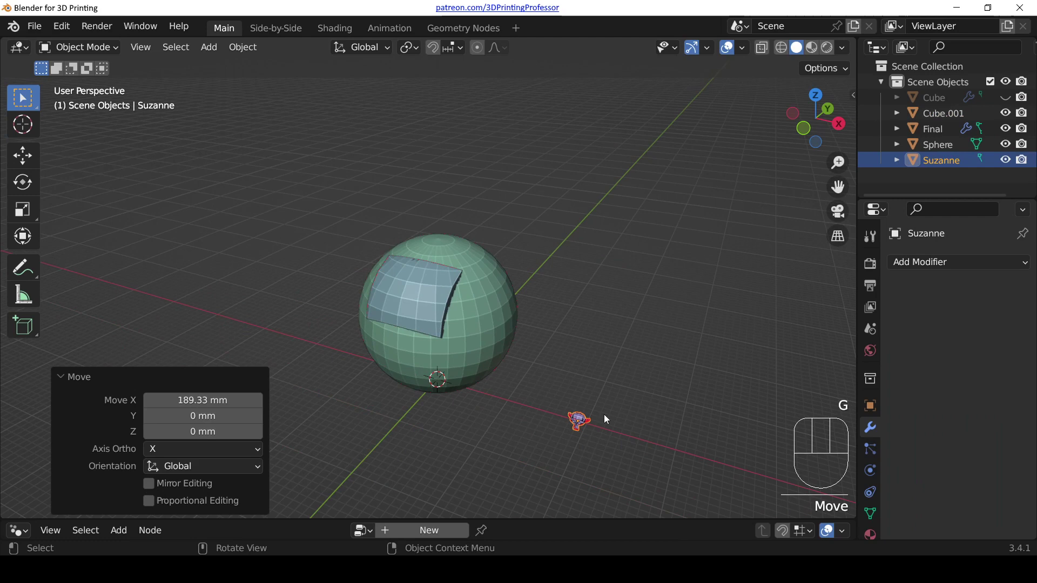
pyautogui.press('s')
pyautogui.press('g')
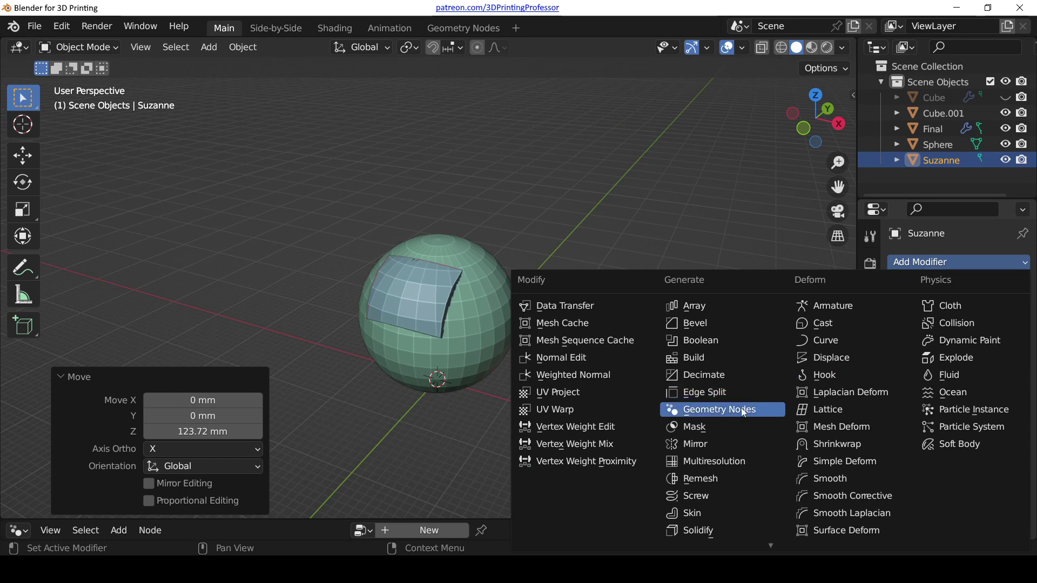
# - Give the monkey a Geometry Nodes modifier using the existing Transform node group
pyautogui.click(744, 408)
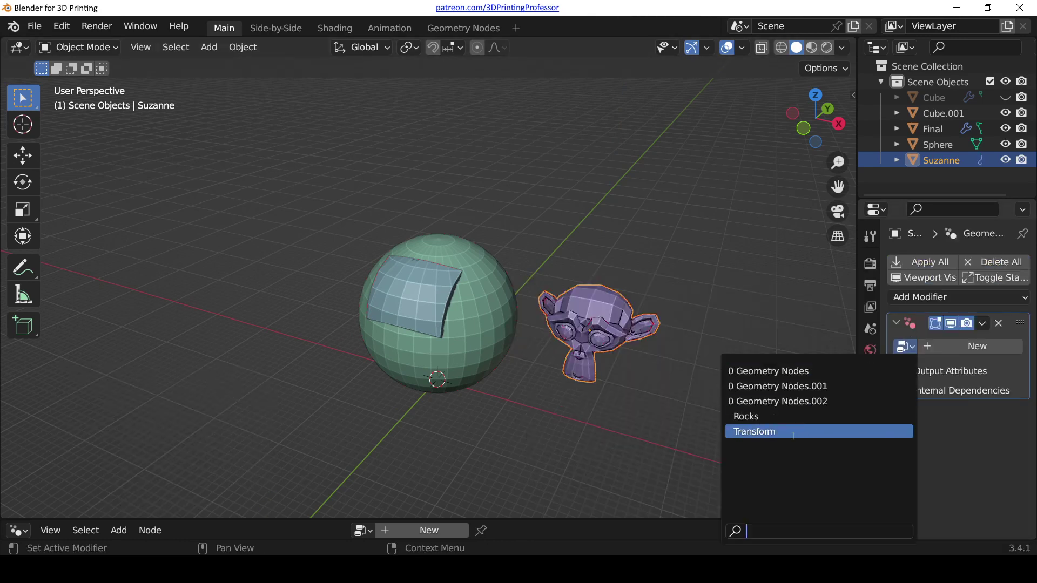
pyautogui.moveTo(783, 436); pyautogui.dragTo(762, 515)
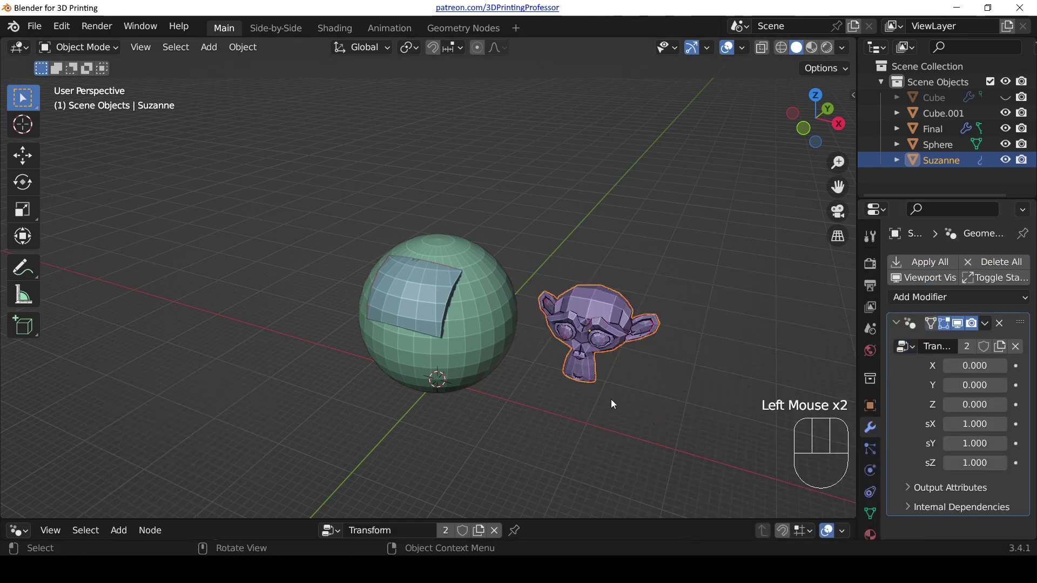
pyautogui.middleClick(595, 346)
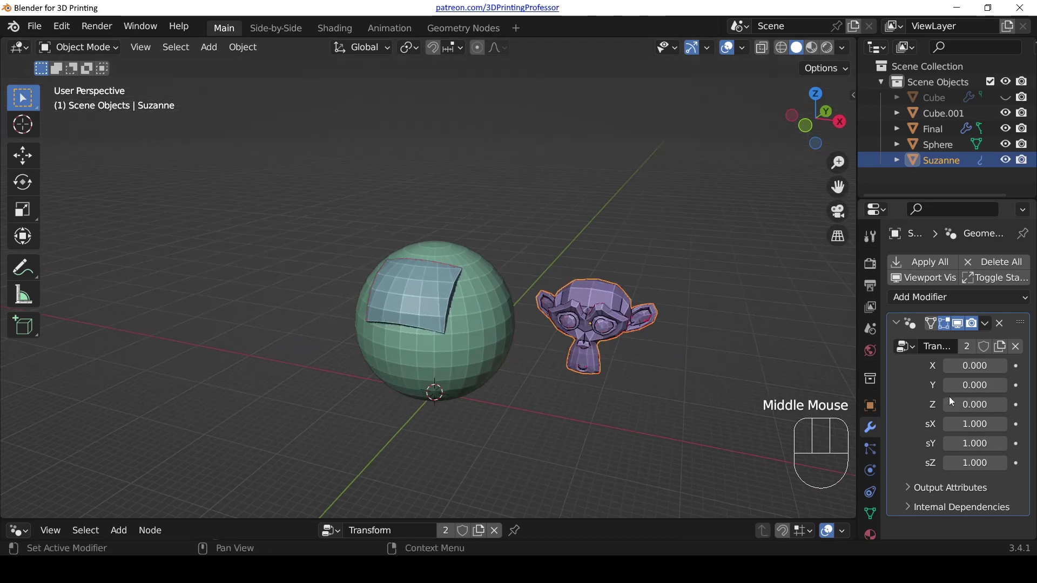
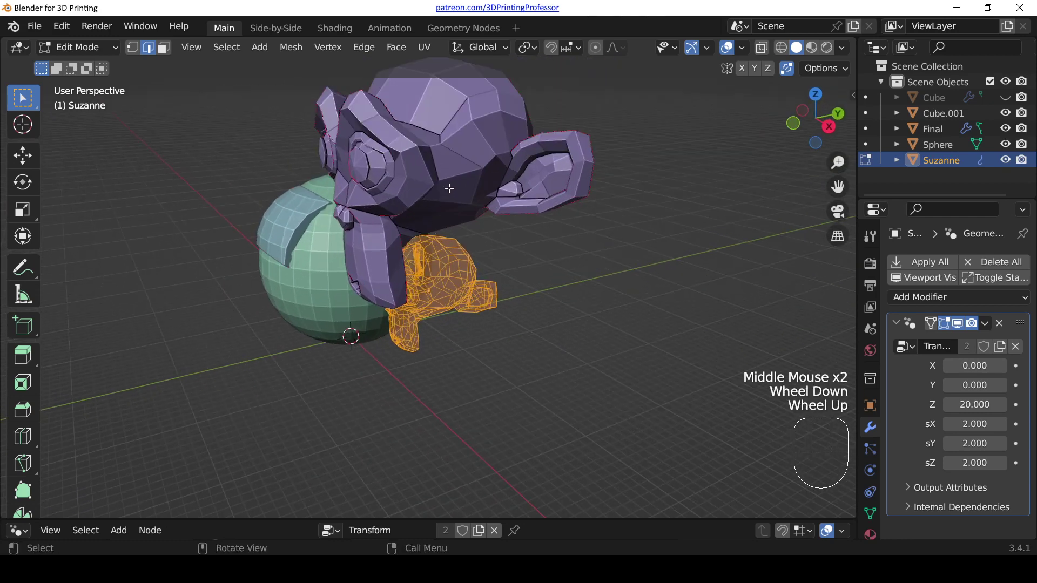
# - Leave Edit Mode on the monkey and orbit around the monkey and cut sphere to inspect them
pyautogui.press('Tab')
pyautogui.scroll(-3)
pyautogui.moveTo(443, 220); pyautogui.dragTo(554, 239)
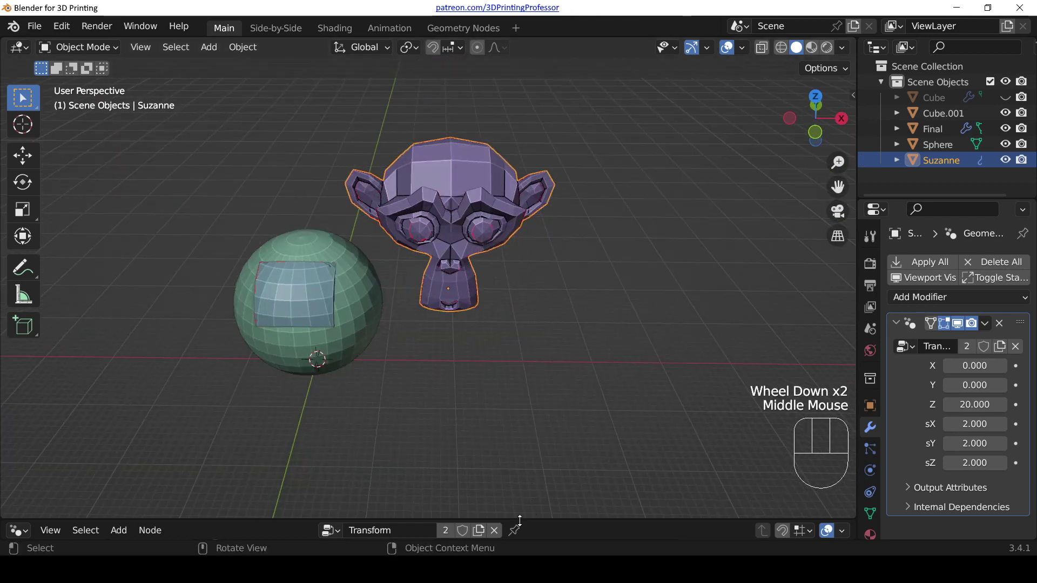
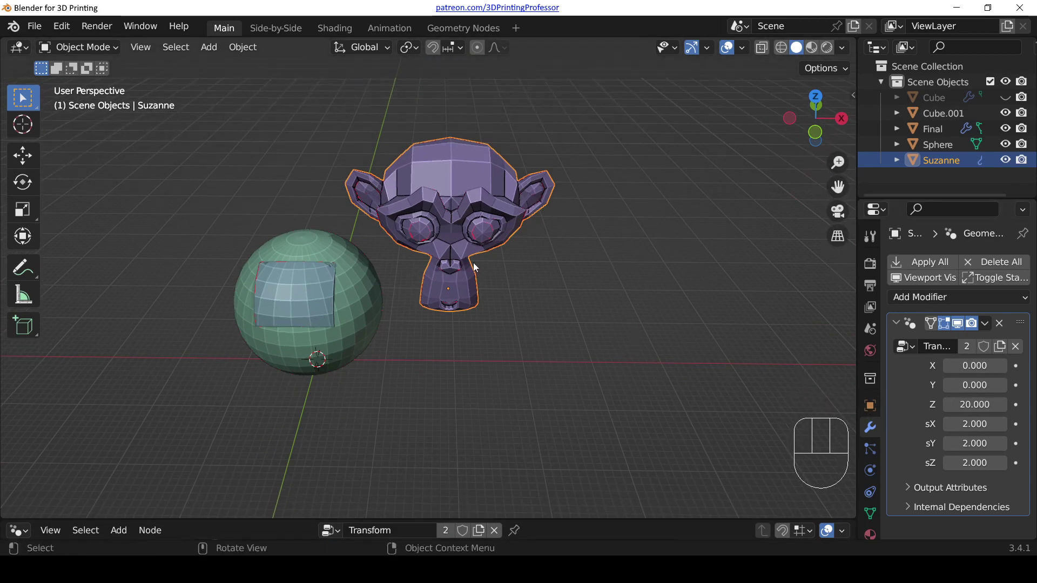
pyautogui.moveTo(534, 255); pyautogui.dragTo(446, 220)
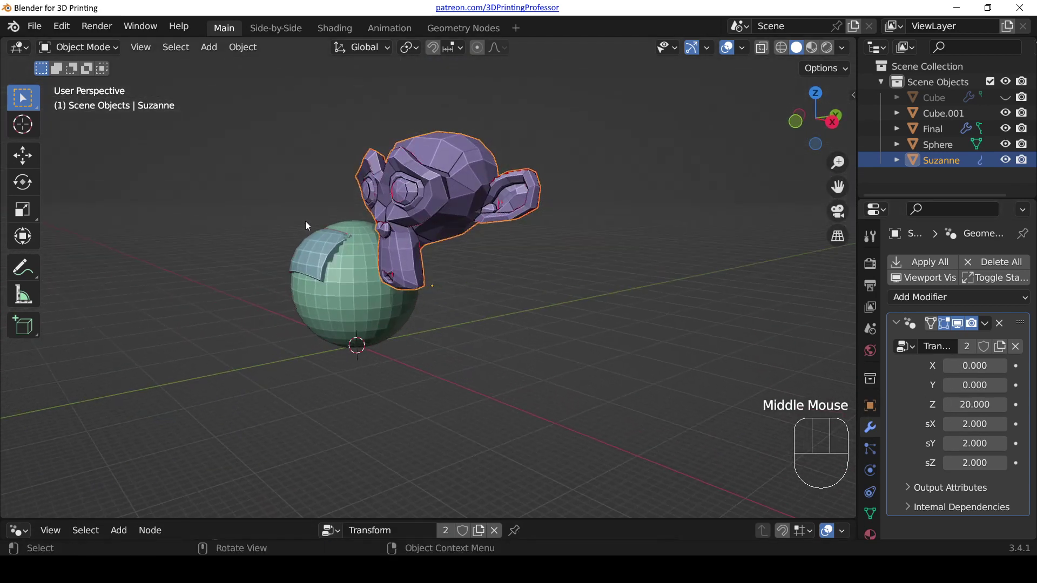
pyautogui.moveTo(337, 224); pyautogui.dragTo(467, 253)
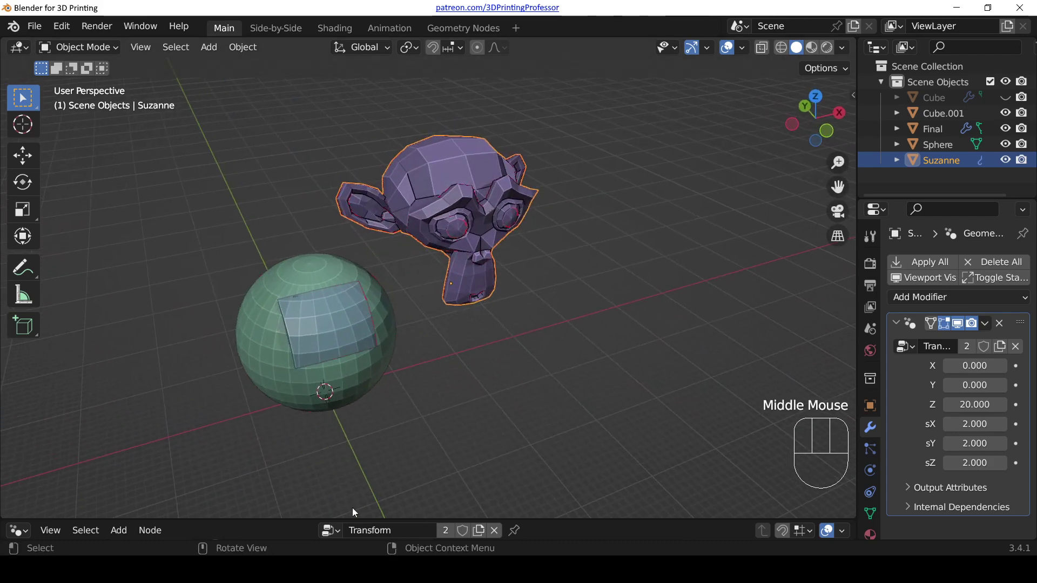
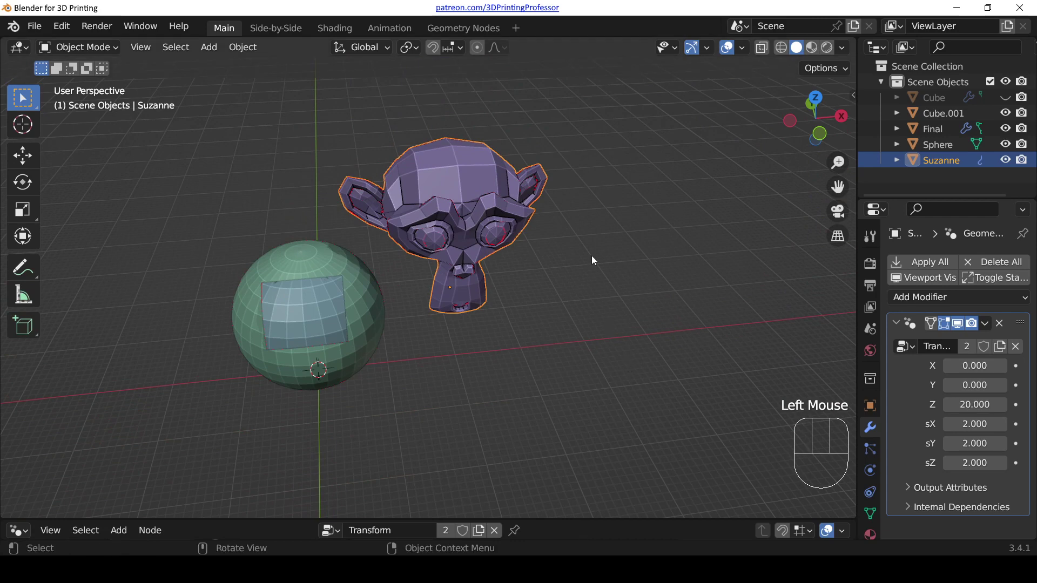
pyautogui.moveTo(580, 250); pyautogui.dragTo(502, 214)
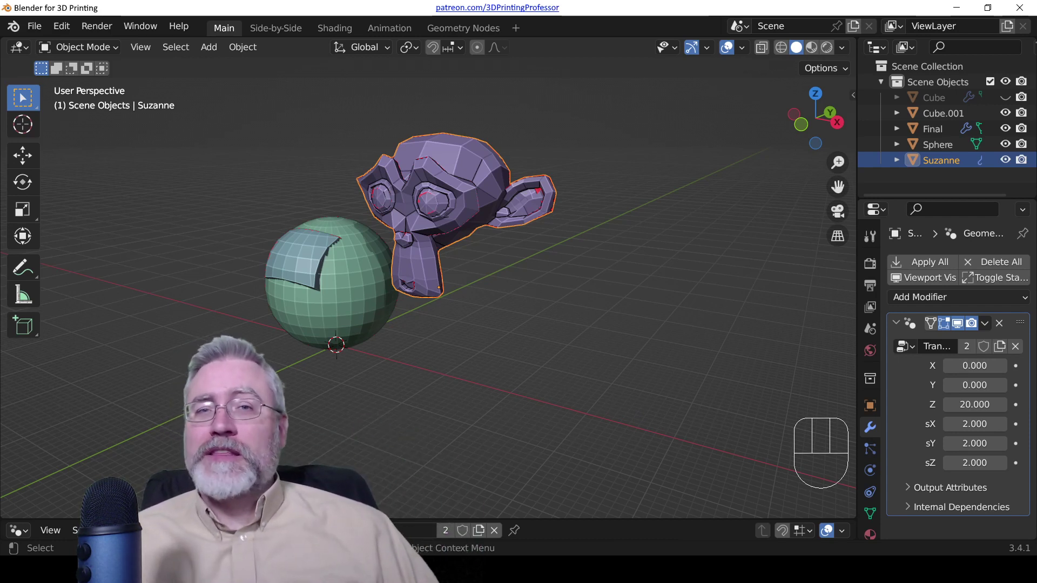
# - Enter Edit Mode on Suzanne so the original small mesh outline shows beneath the transformed head
pyautogui.scroll(3)
pyautogui.middleClick(503, 204)
pyautogui.press('KP_Decimal')
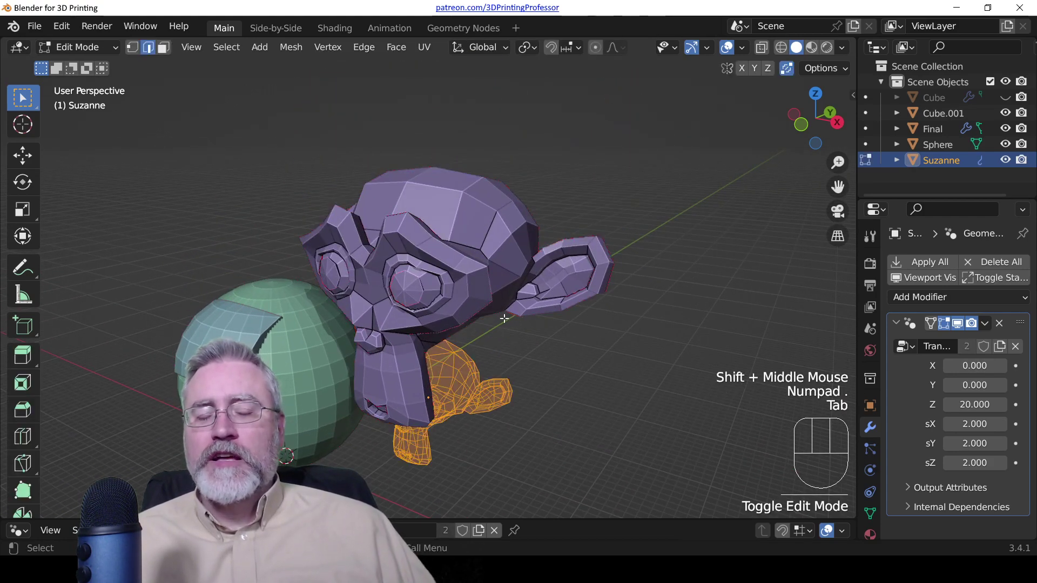
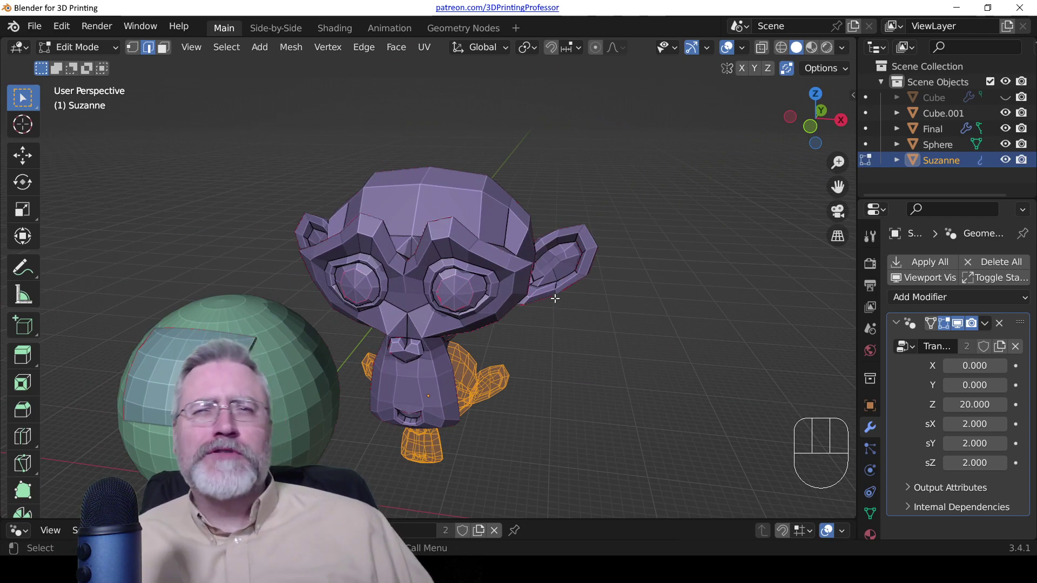
pyautogui.scroll(-3)
pyautogui.scroll(3)
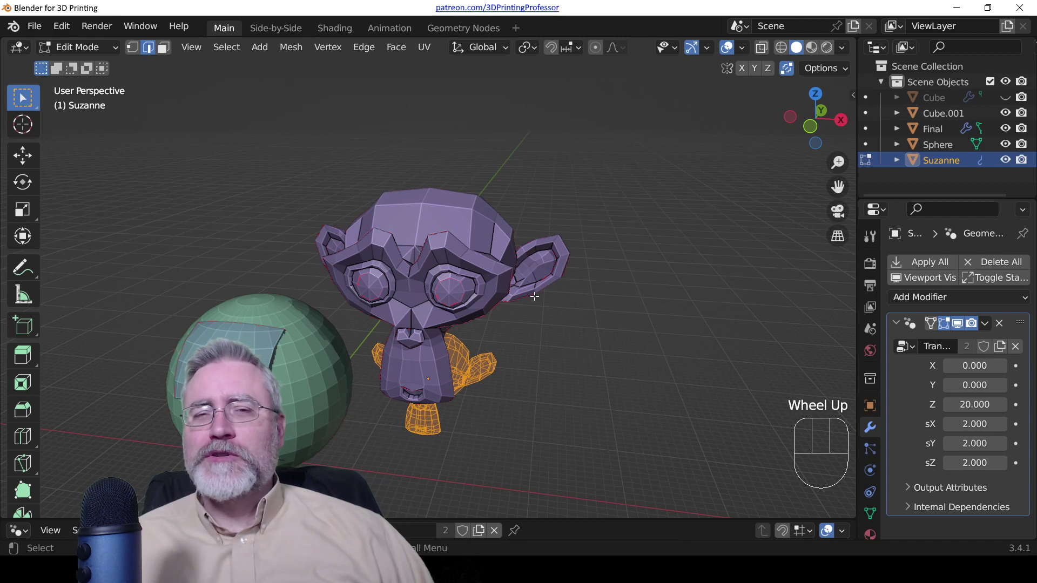